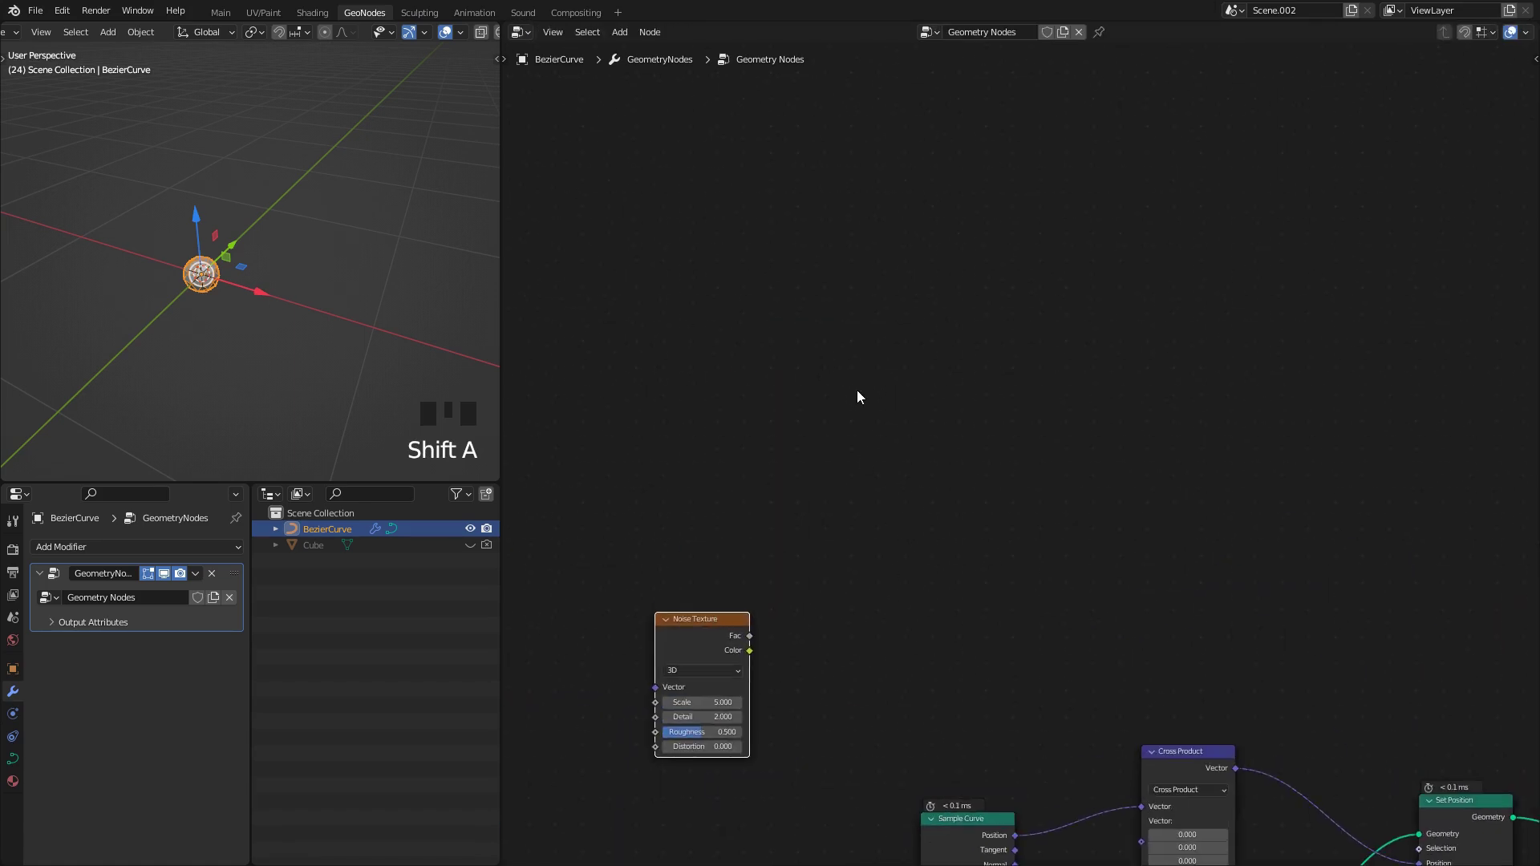
Step: Add a Vector Math node beside the Noise Texture and reposition the noise node
left_click_drag(873, 361, 947, 412)
key("q")
left_click(892, 400)
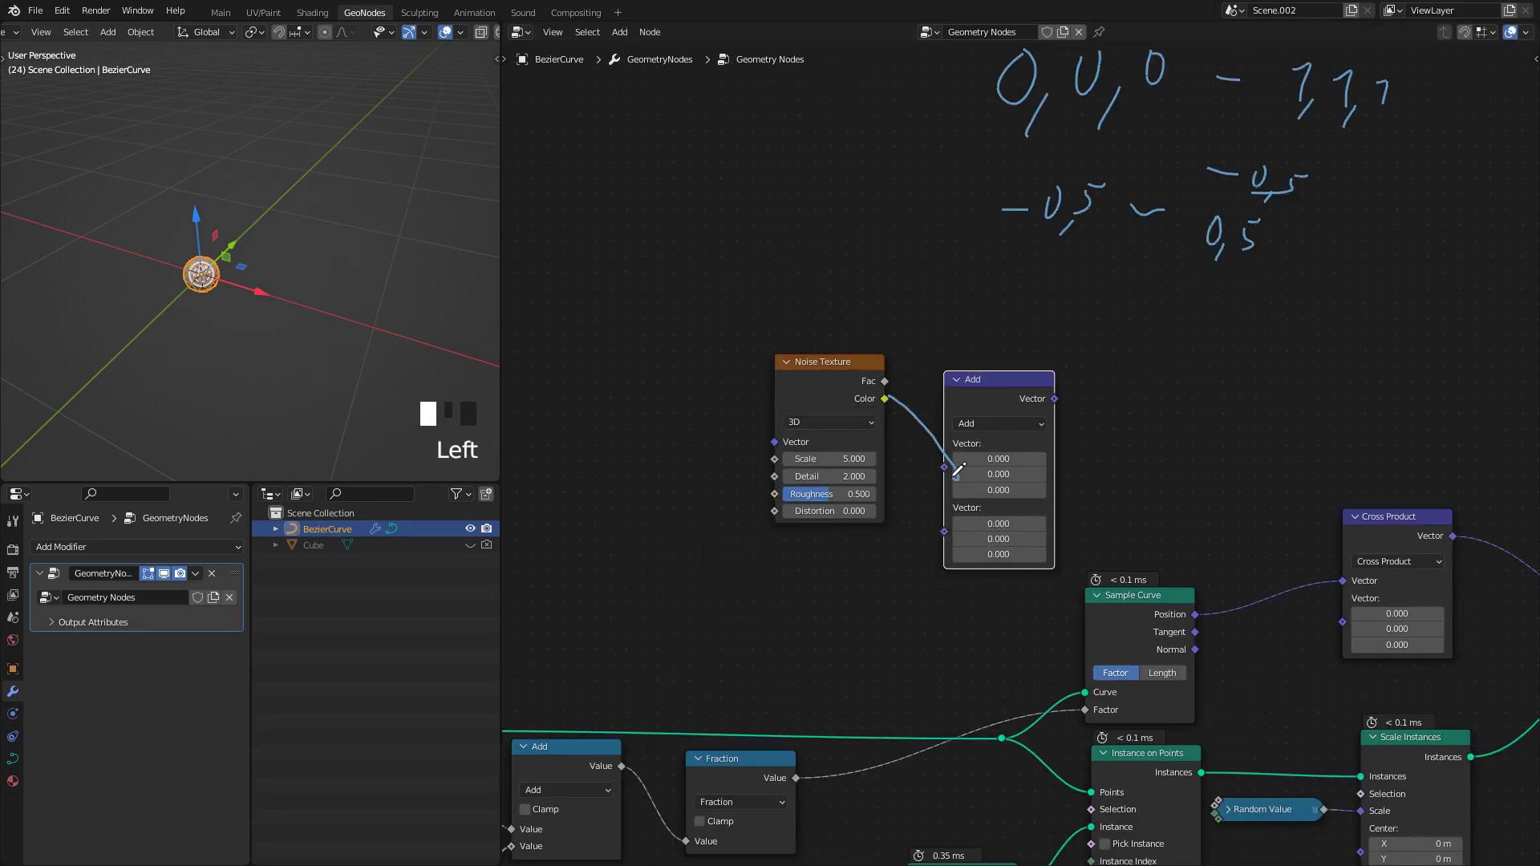
key("ctrl+z")
left_click(943, 480)
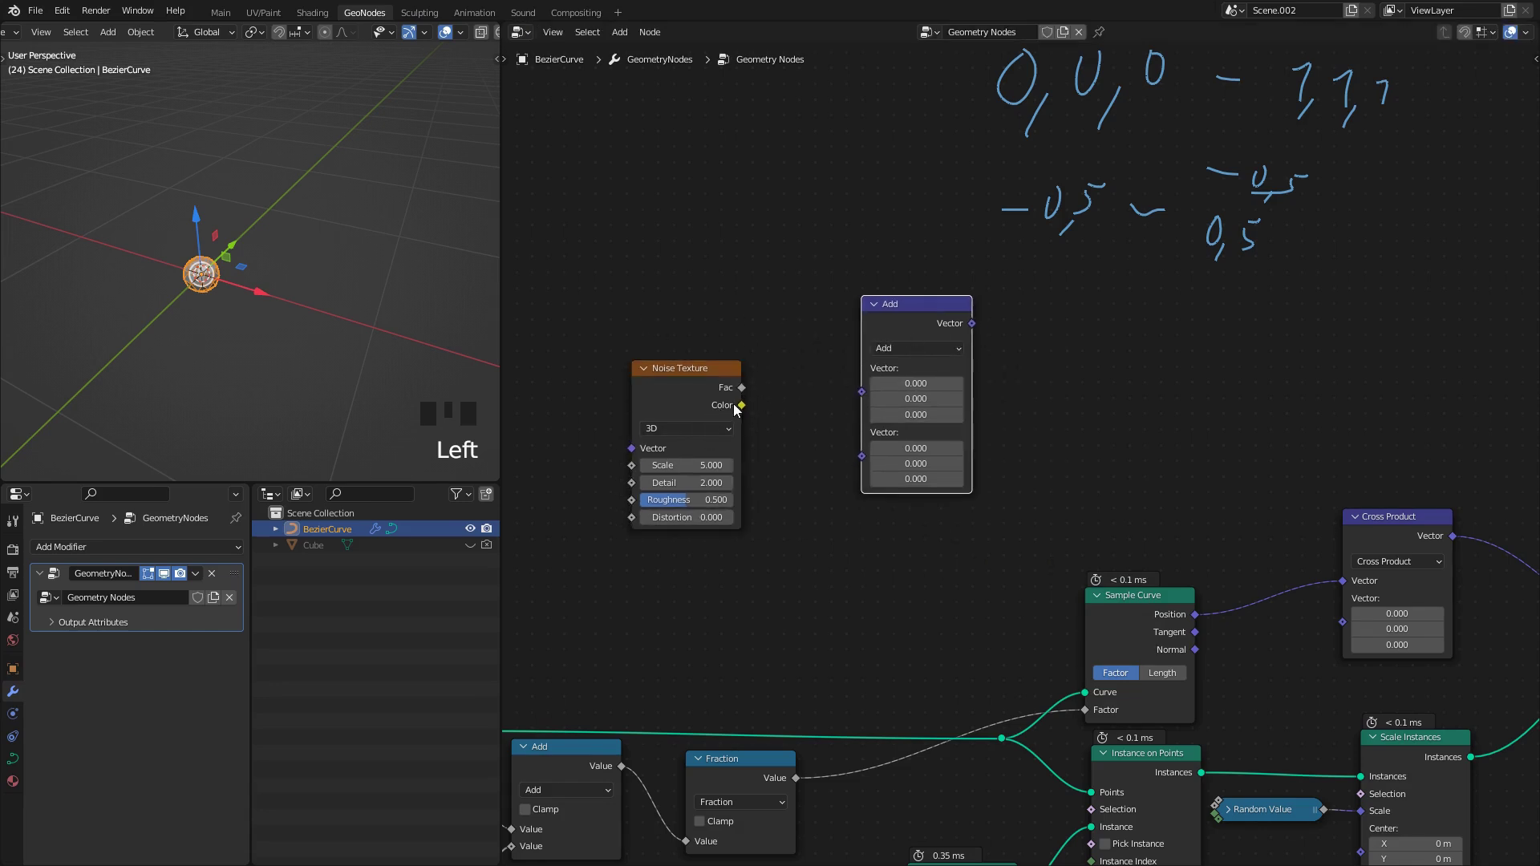
Step: Set the vector math to Subtract and wire the shifted noise into the Cross Product's second vector
left_click(885, 375)
left_click_drag(917, 390, 1195, 536)
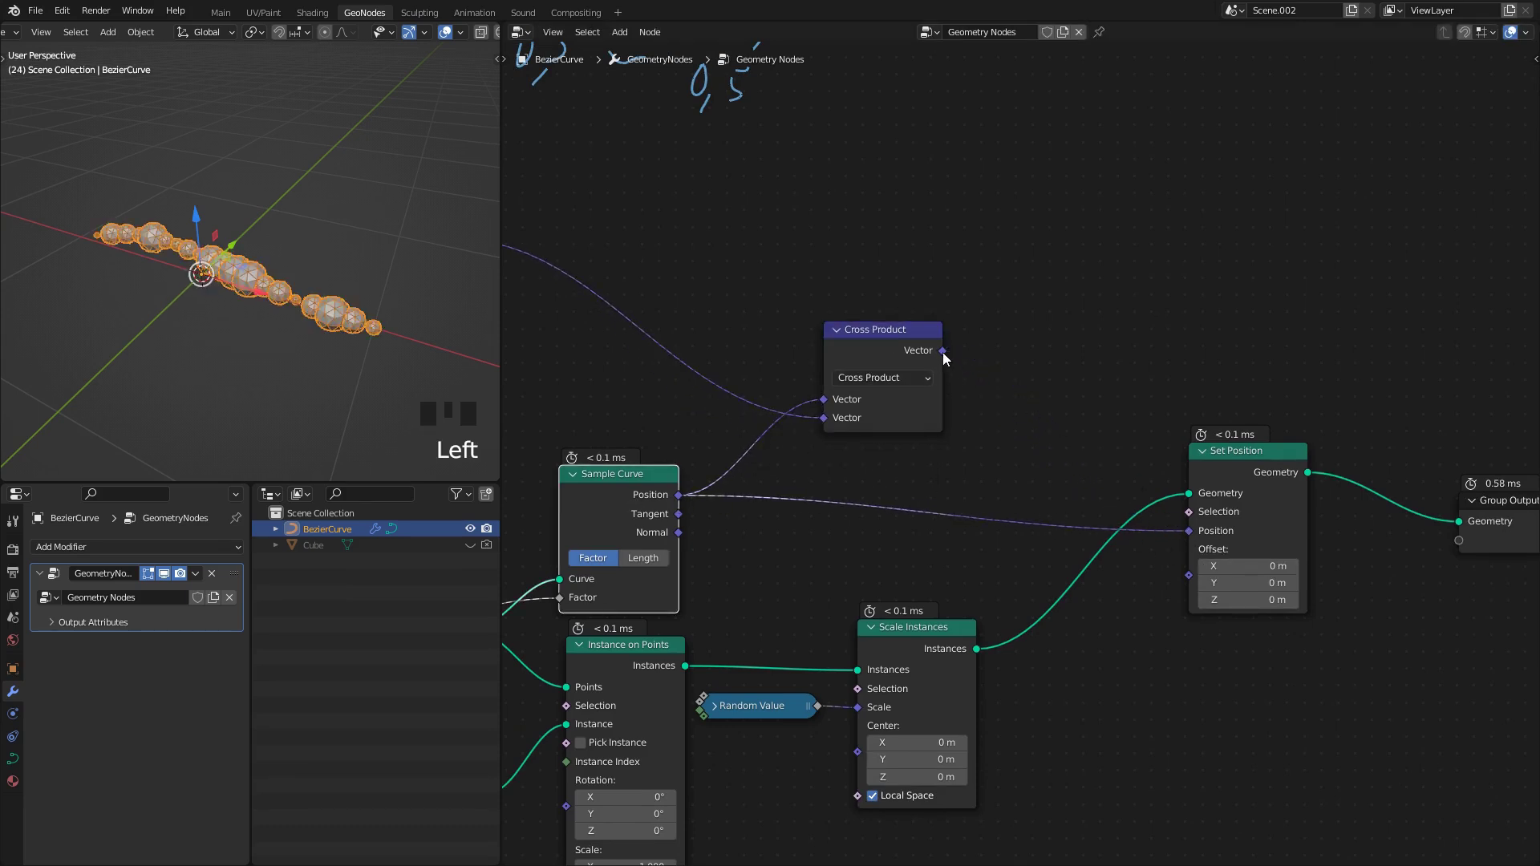
Step: Route the Cross Product into Set Position's Offset and play back to check the droplets
left_click(1196, 571)
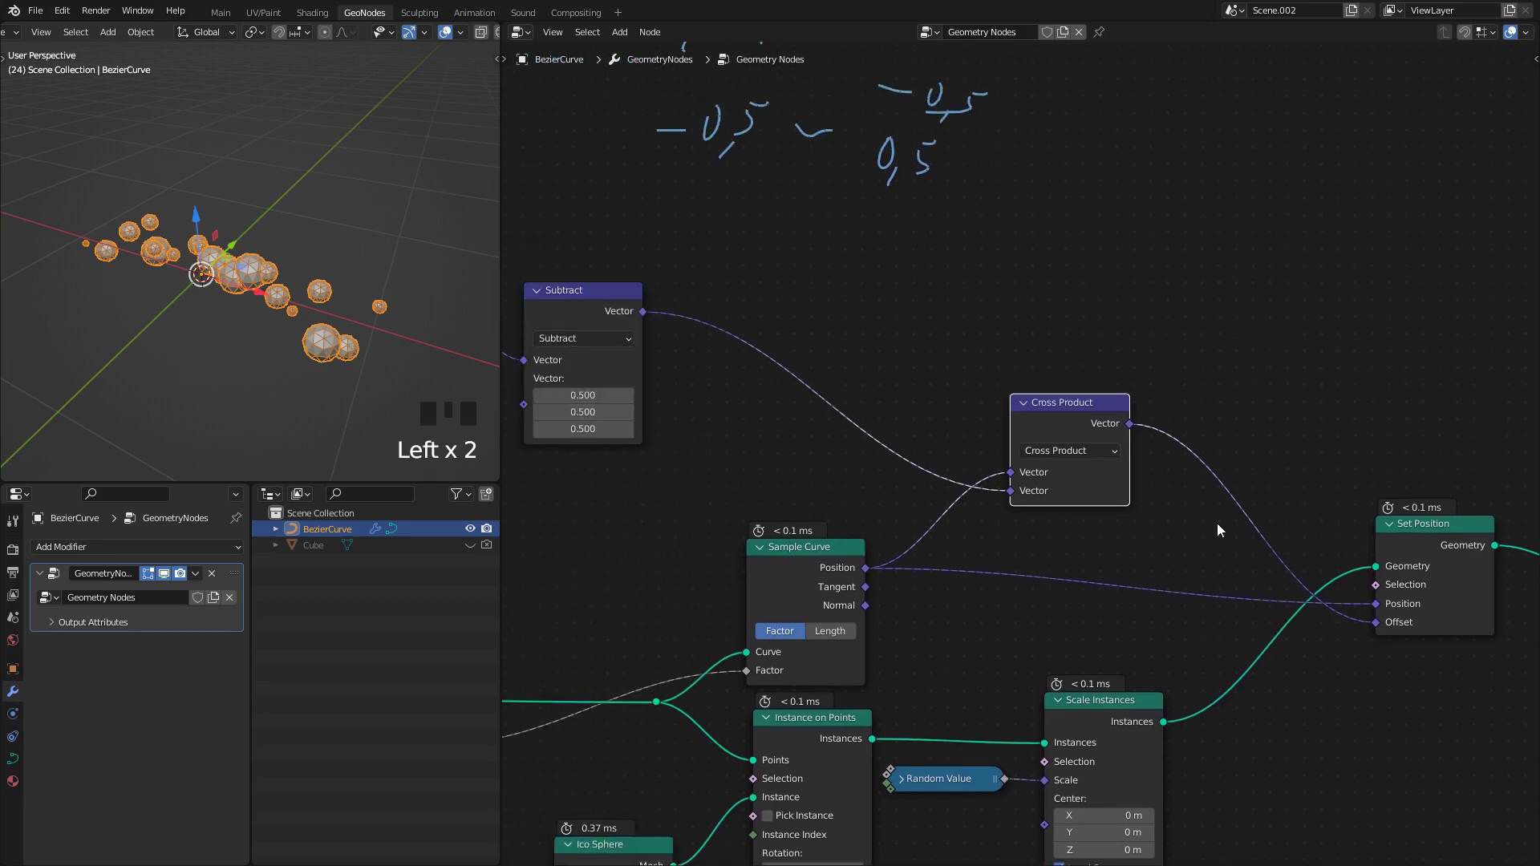
middle_click(274, 285)
key("space")
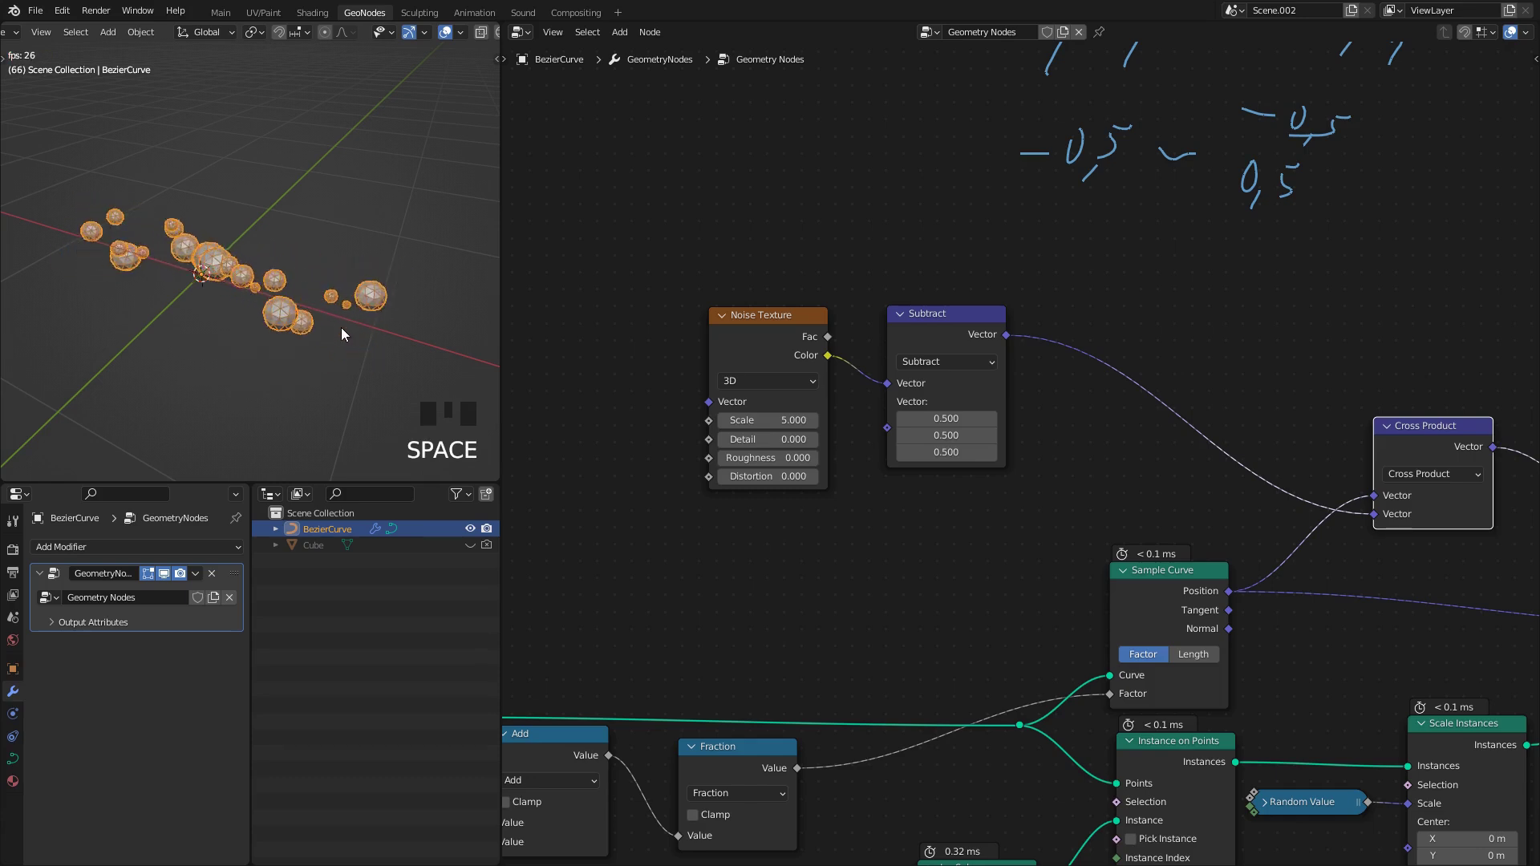
middle_click(253, 228)
scroll("up", 3)
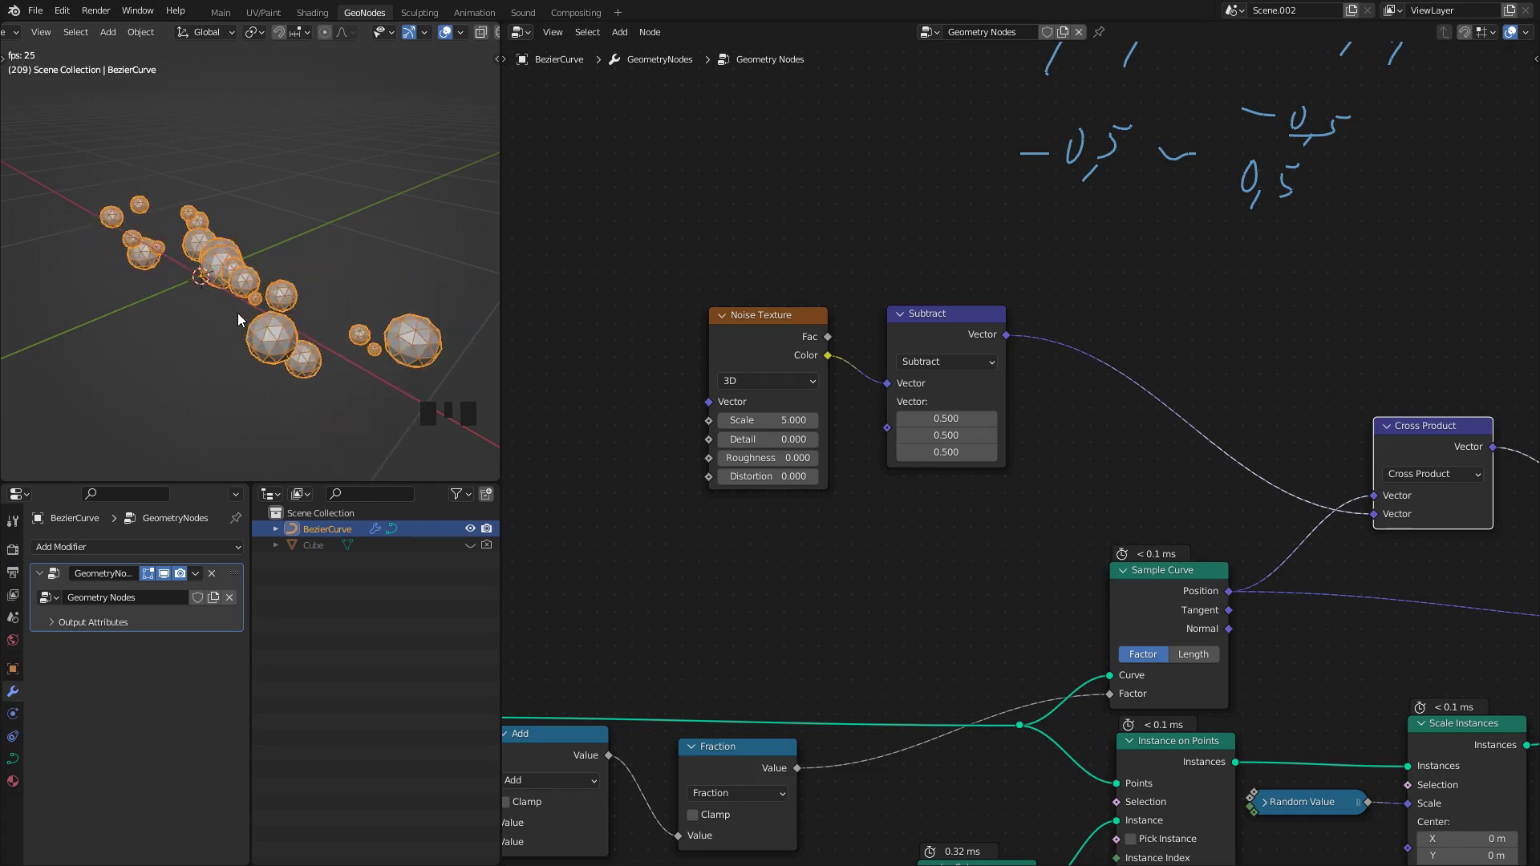
key("space")
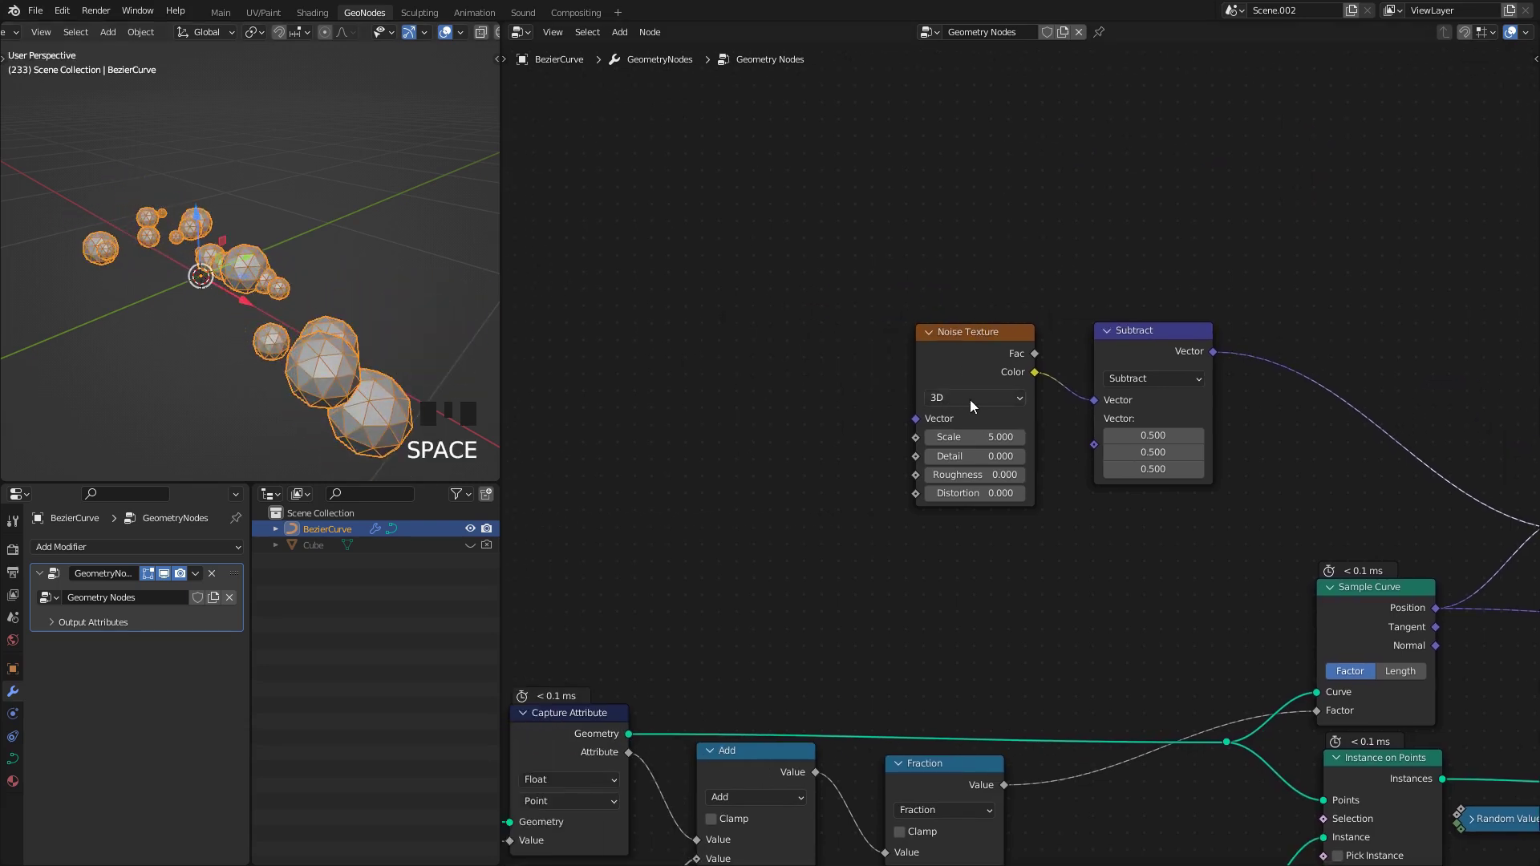
Step: Wire the halved Scene Time toward the 4D noise's W input and replay the animation
left_click_drag(965, 471, 198, 312)
key("space")
key("space")
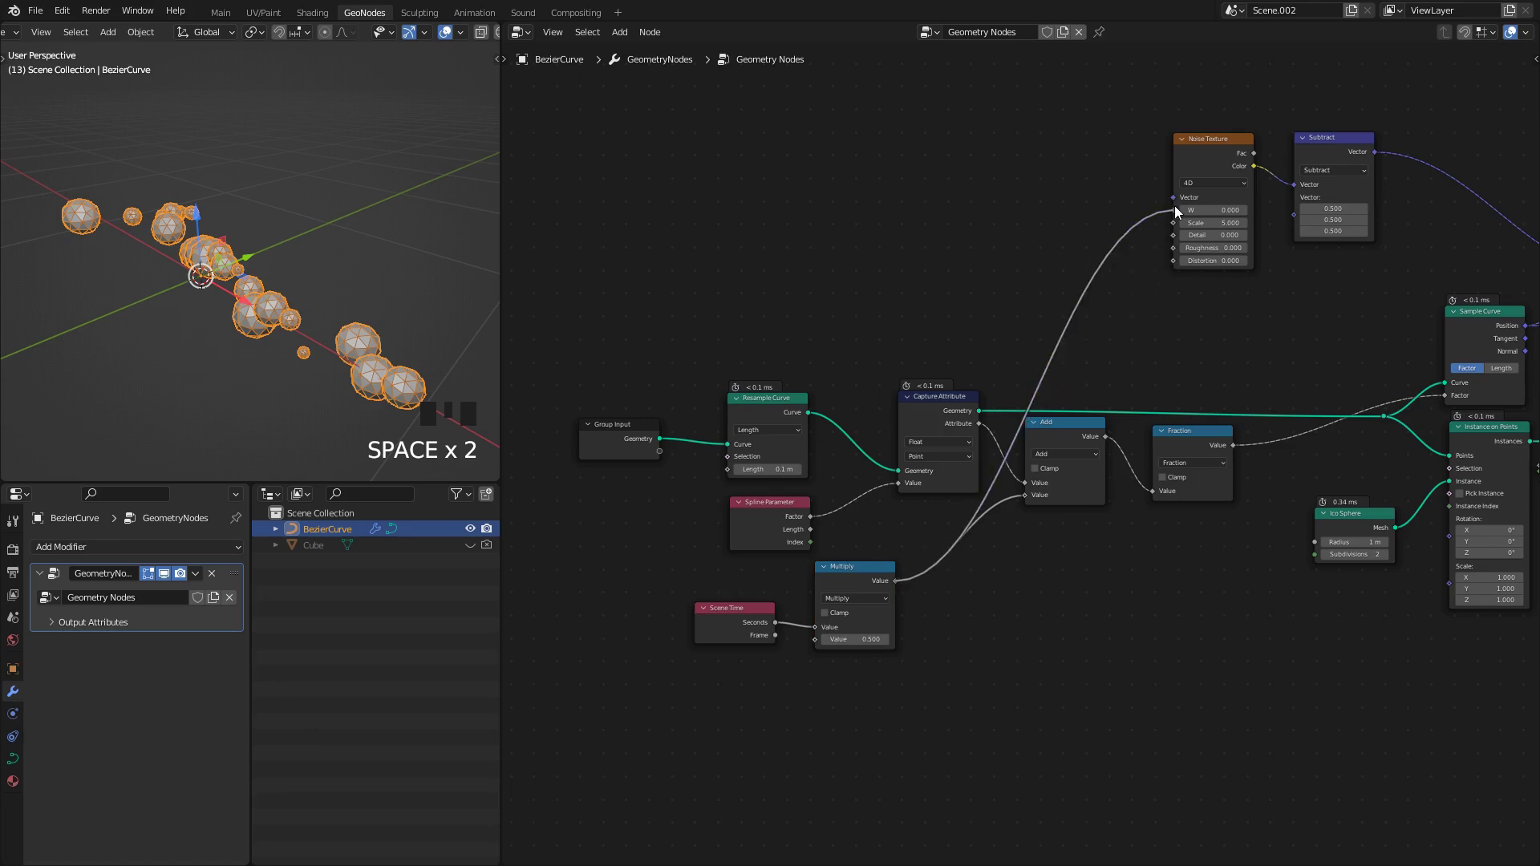
Step: Feed the scaled time into the Noise W input and play the animation to watch the droplets drift
left_click(1178, 211)
middle_click(278, 321)
key("space")
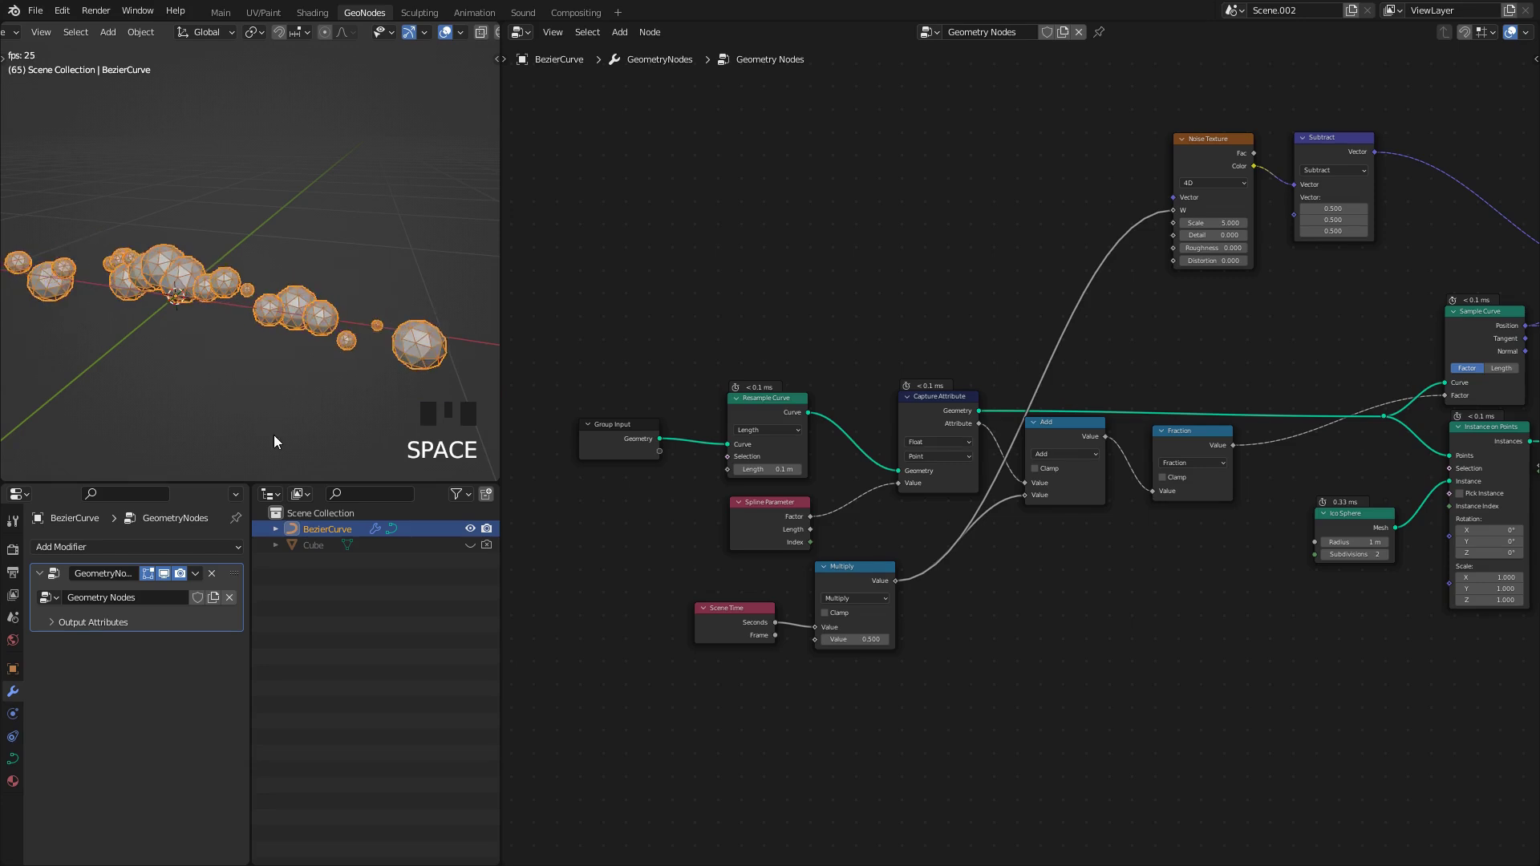
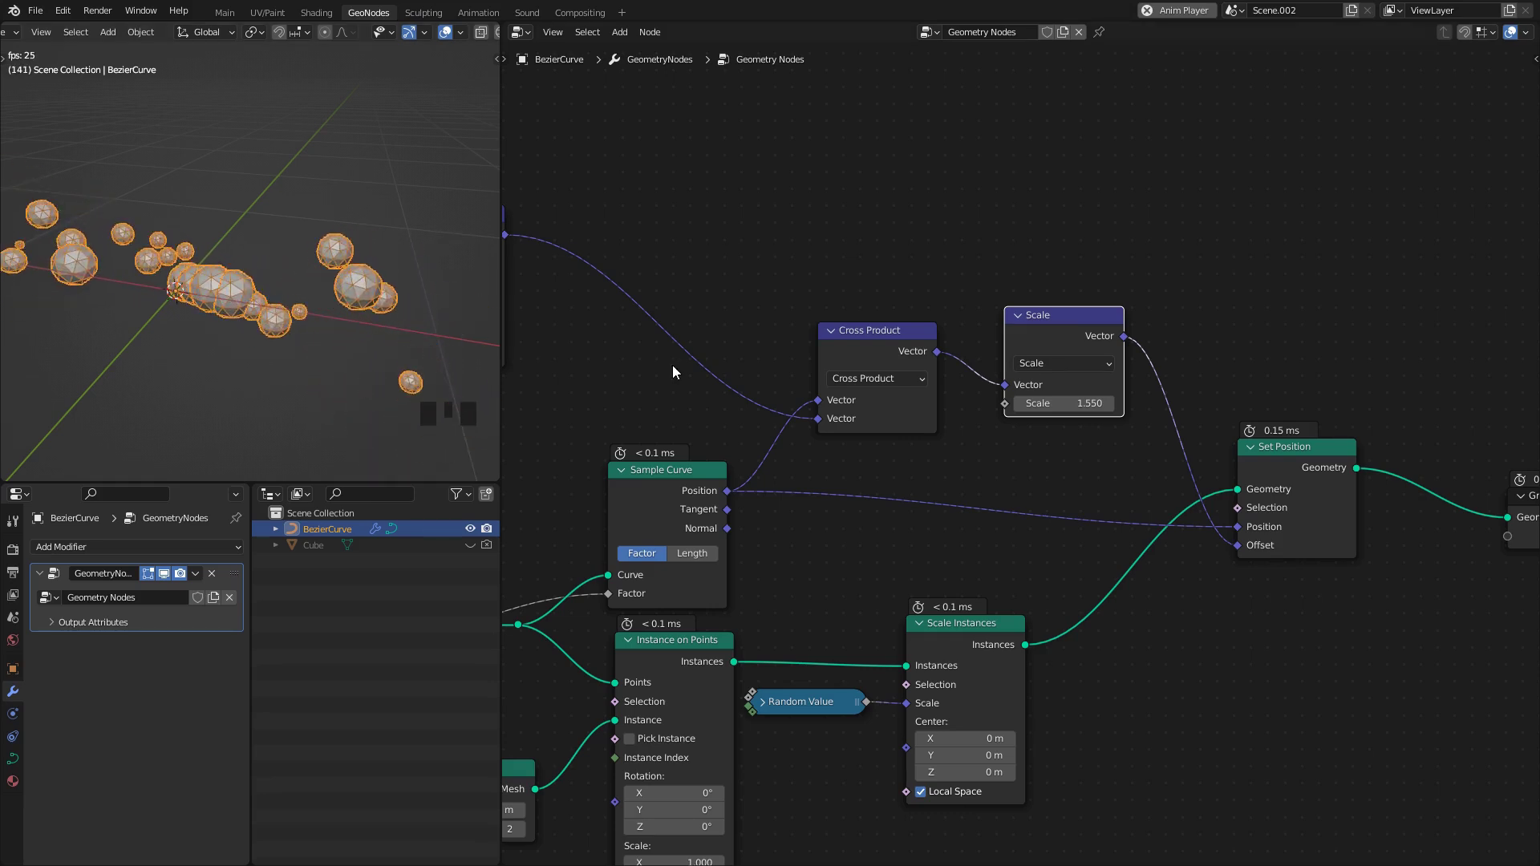
key("space")
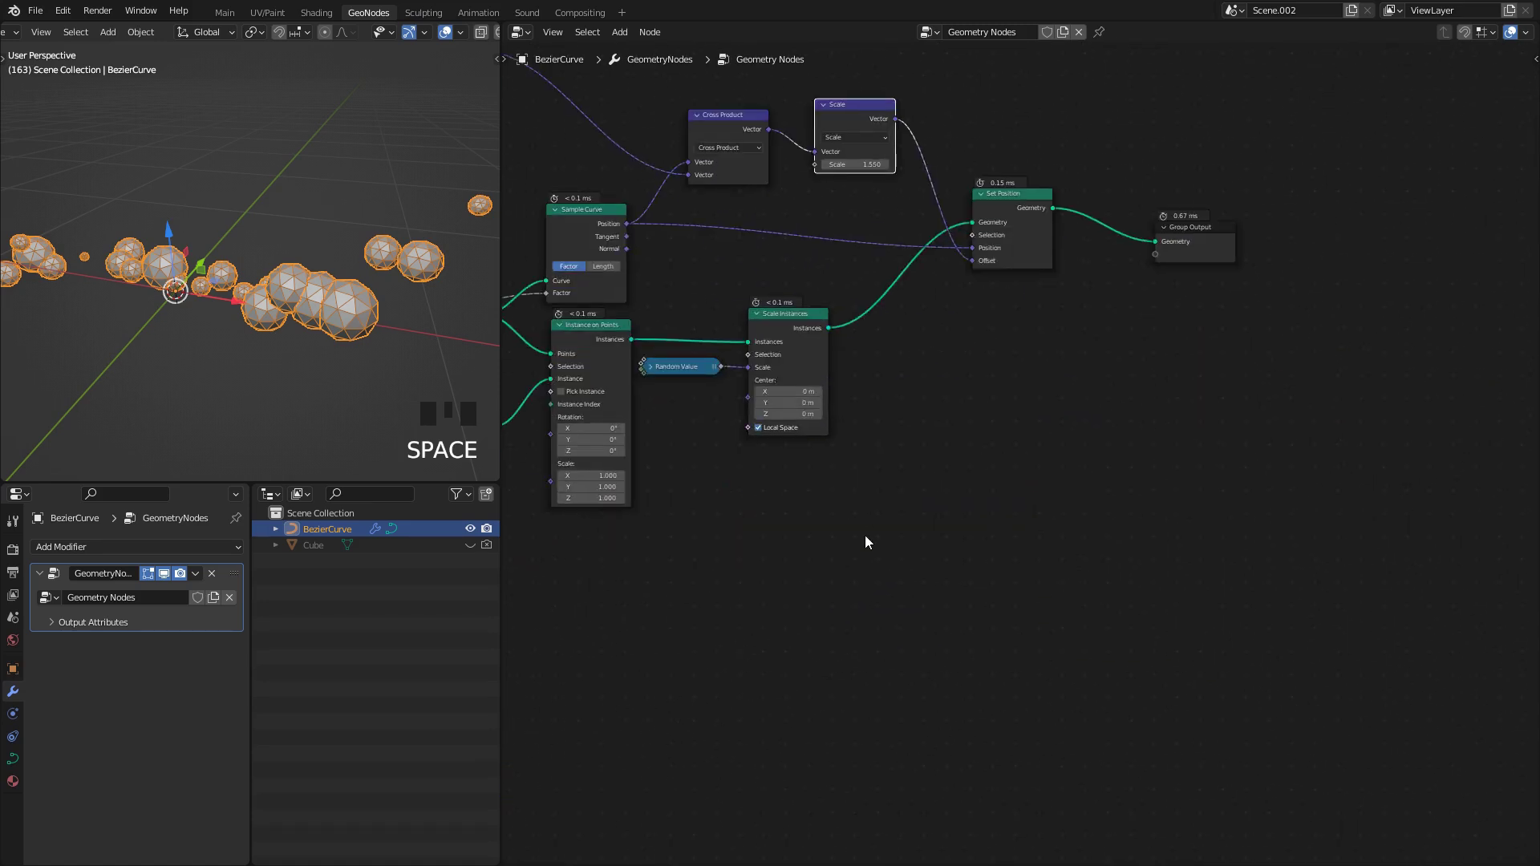
Step: Bring the timing nodes into view and set the Multiply time factor to 0.25
left_click_drag(838, 601, 874, 365)
key("q")
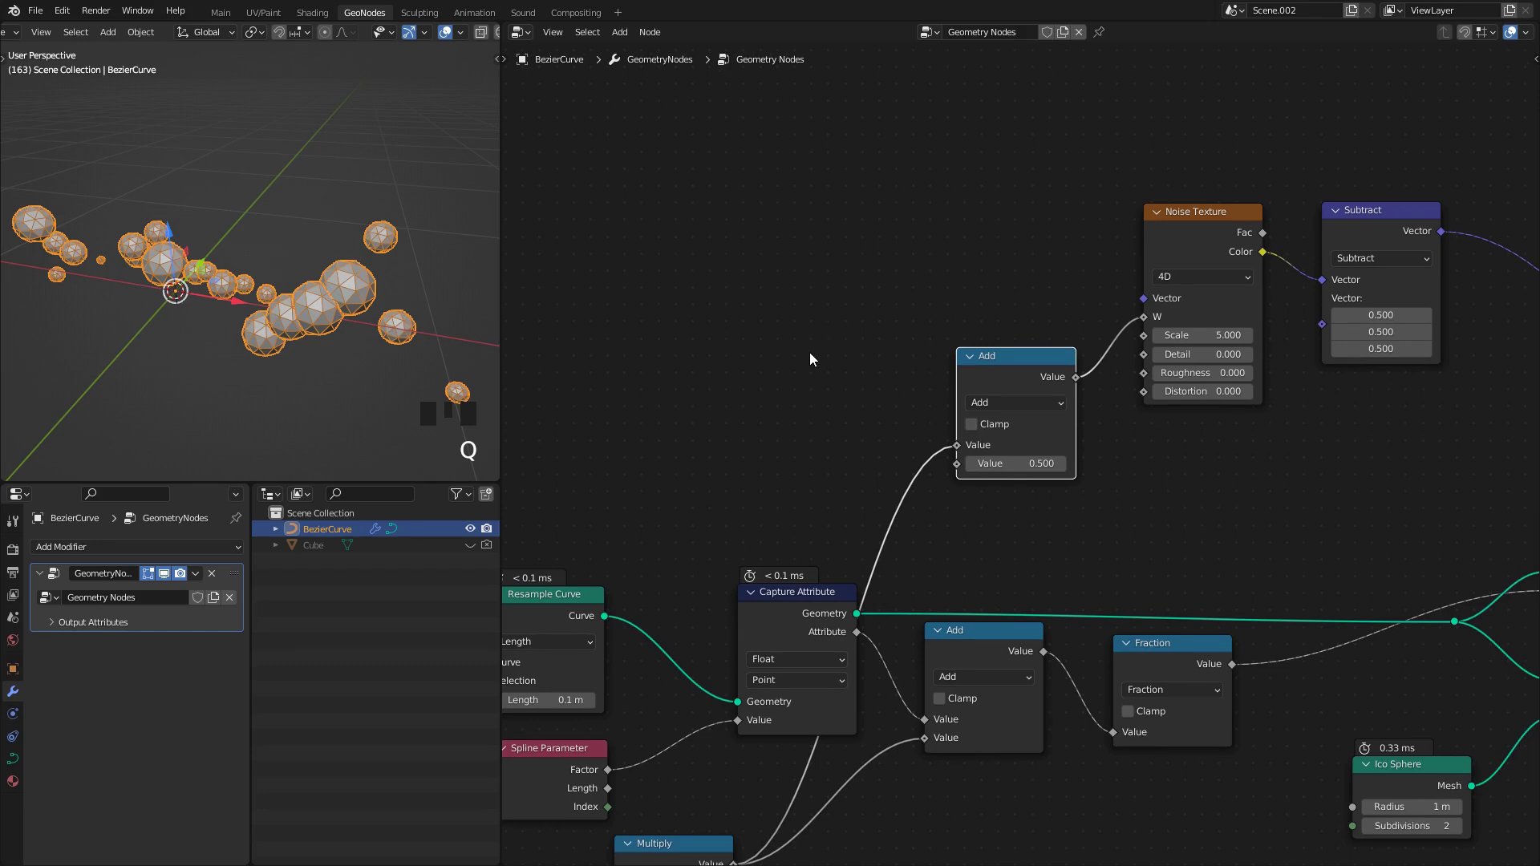
Step: Add an ID node into the Add before Noise W so each droplet varies, and play back
key("shift+a")
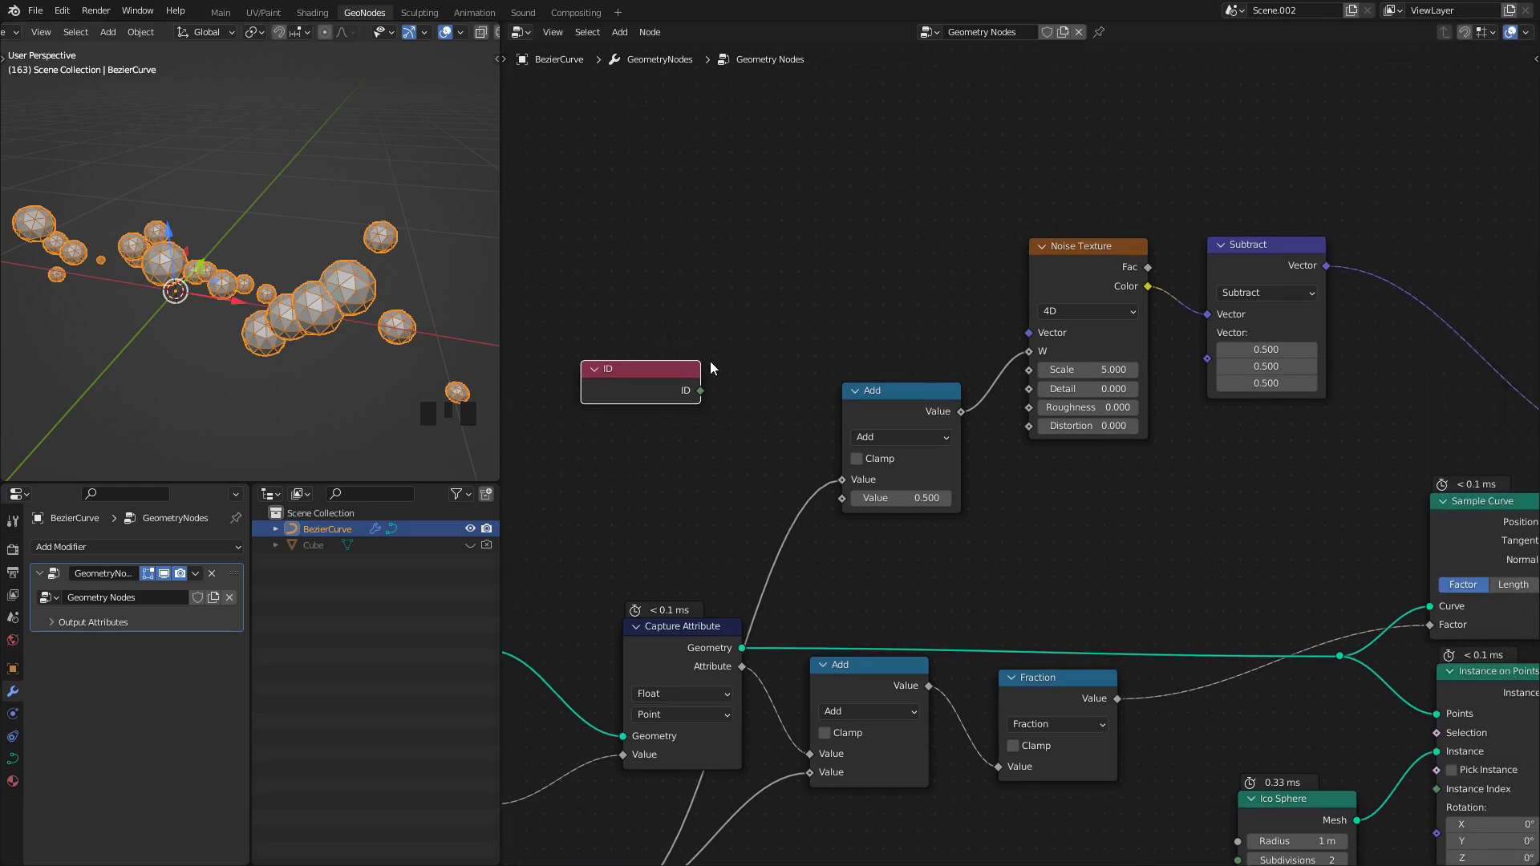
left_click(841, 507)
middle_click(312, 244)
key("space")
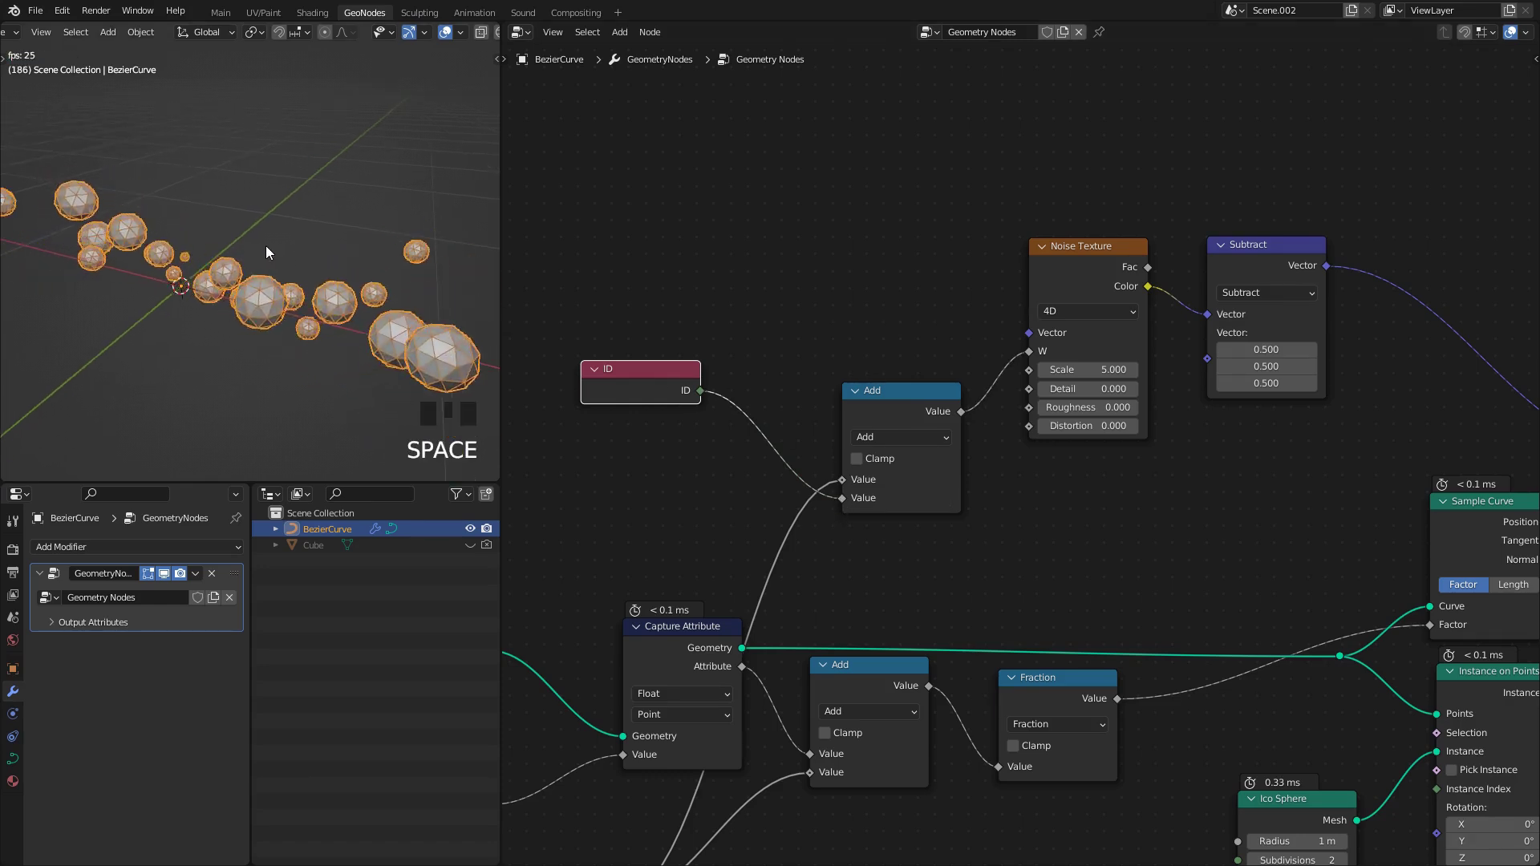
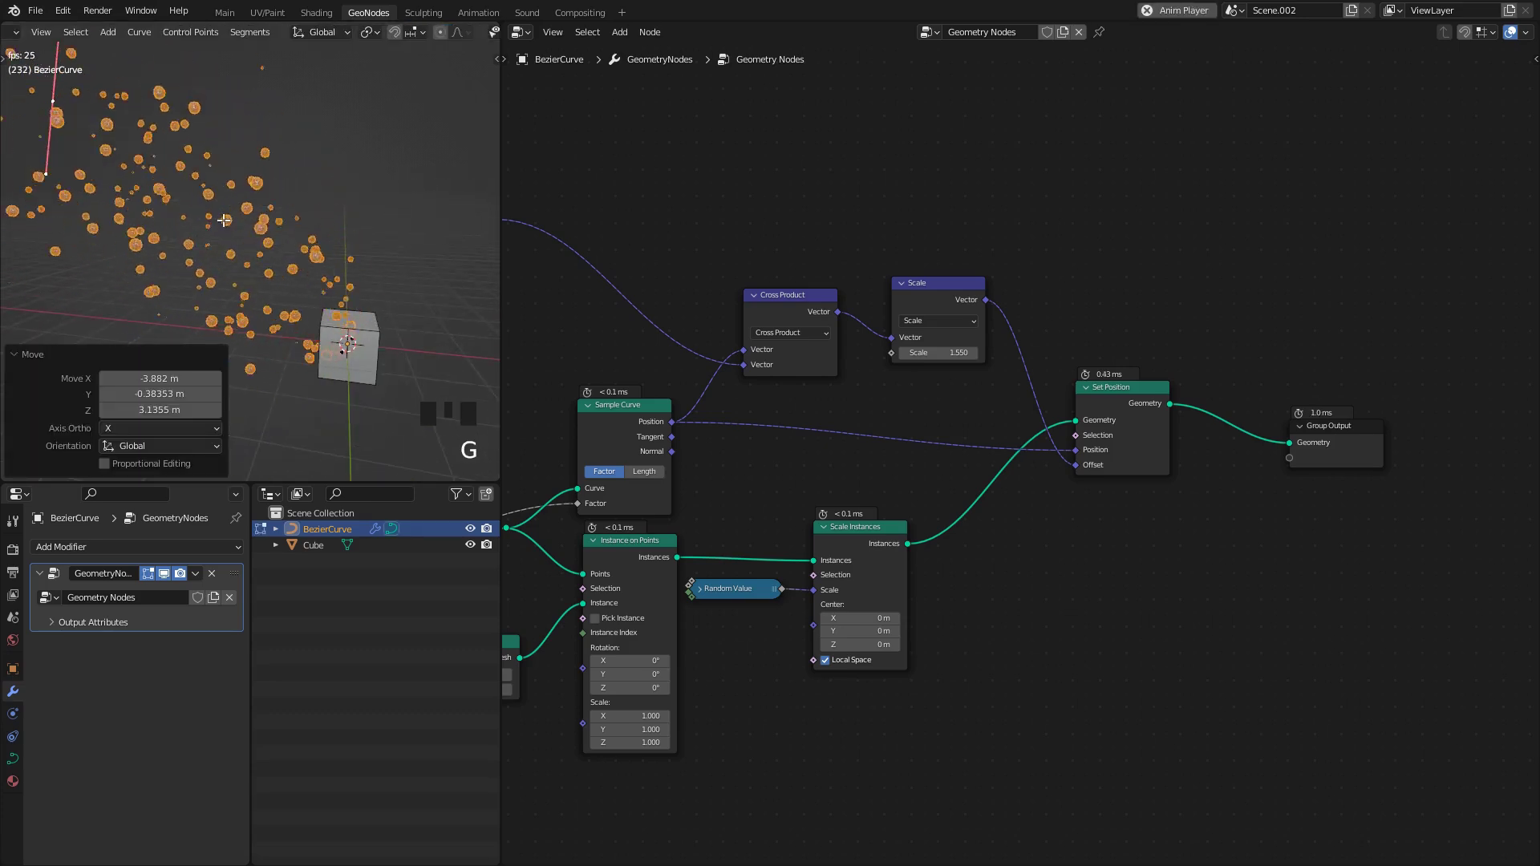
Step: Move the BezierCurve control points, return to Object Mode and play the swirling droplets
scroll("down", 3)
scroll("down", 3)
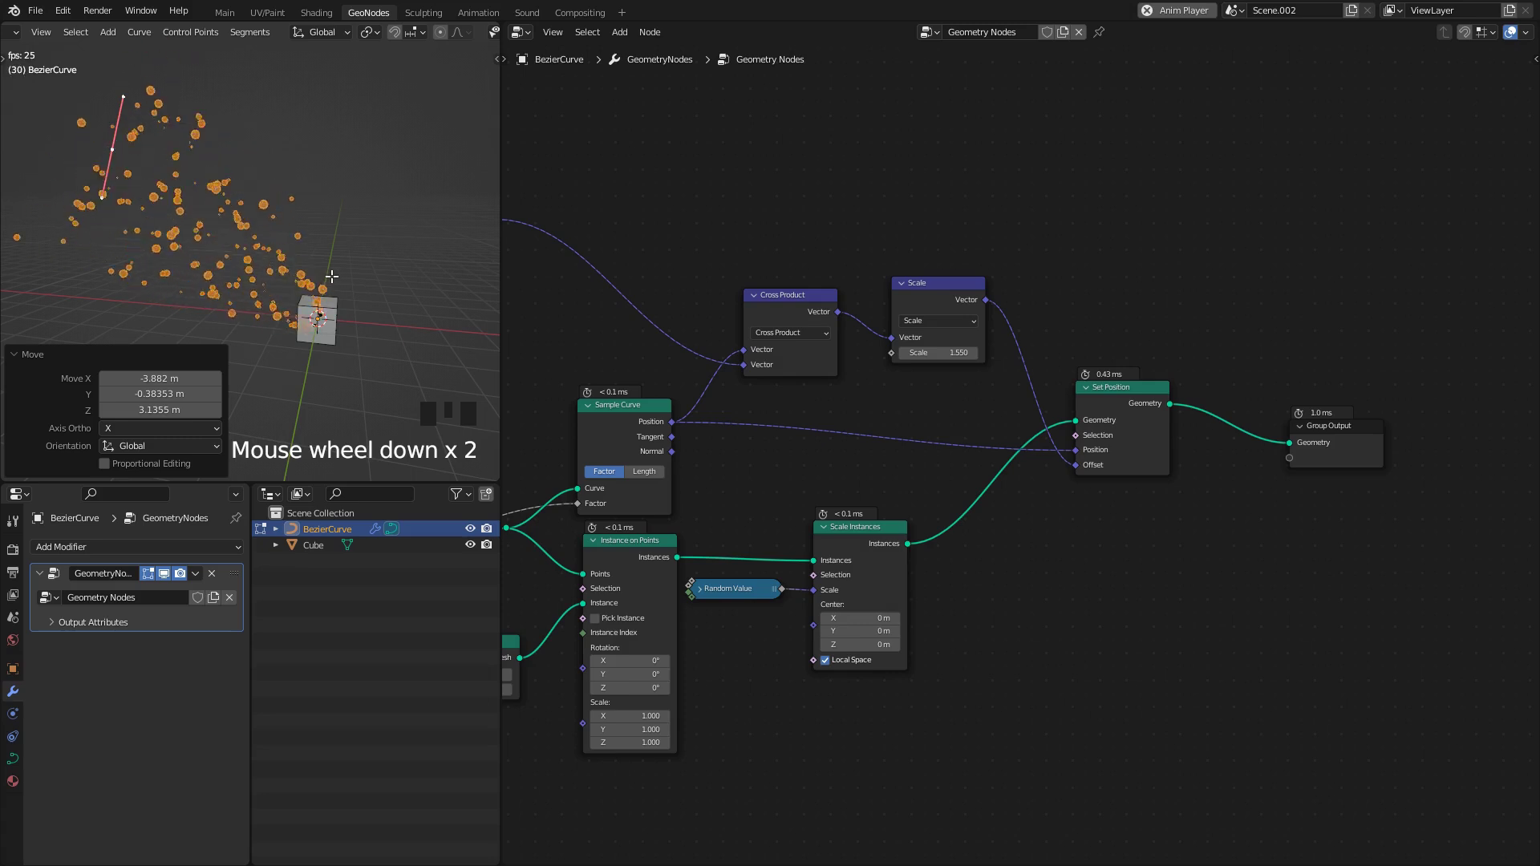
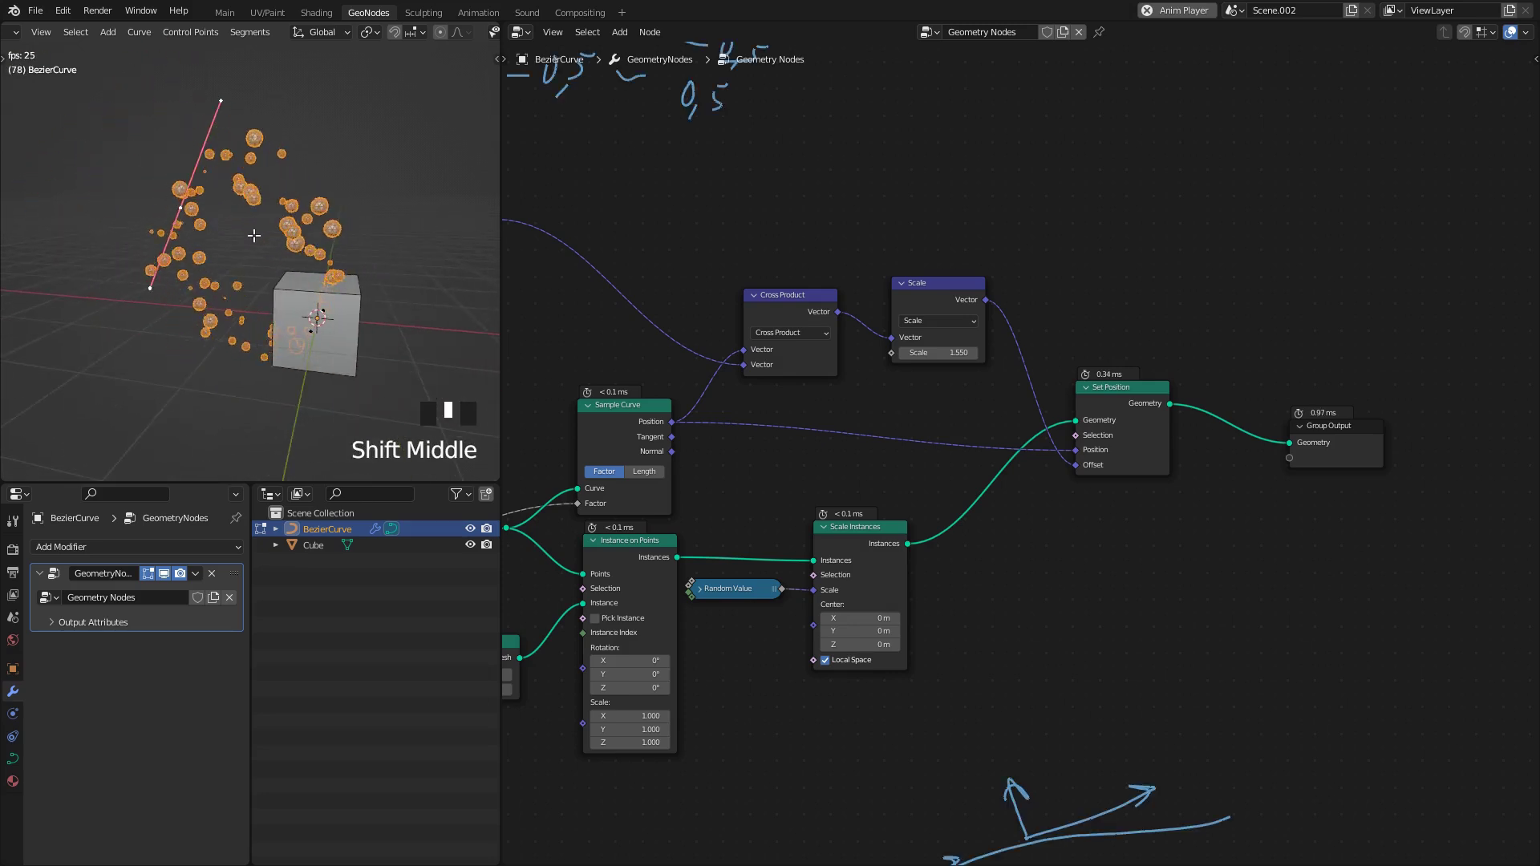
key("Tab")
scroll("up", 3)
key("space")
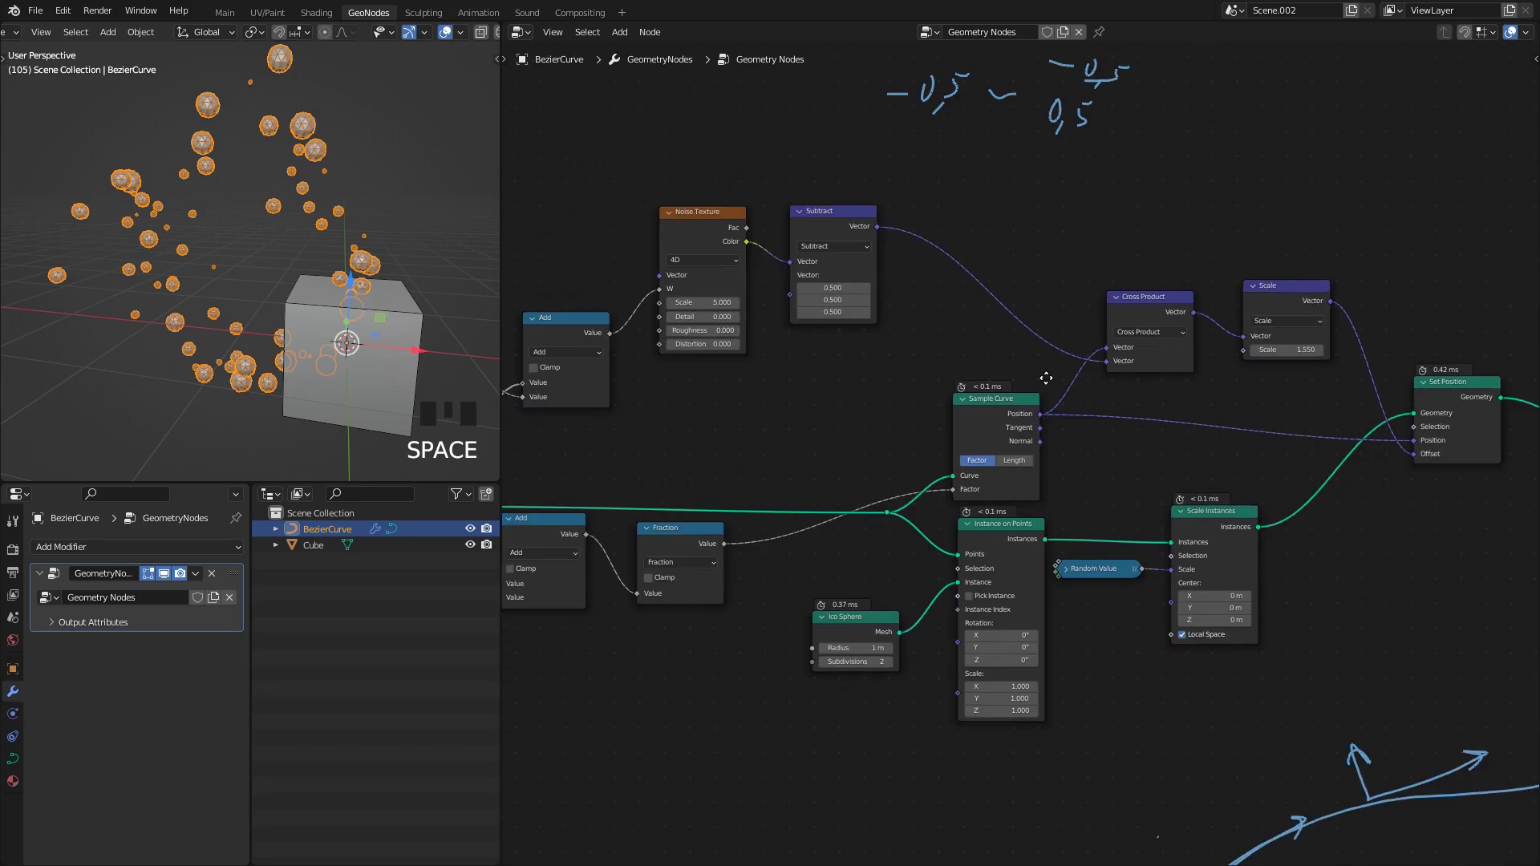
scroll("up", 3)
key("space")
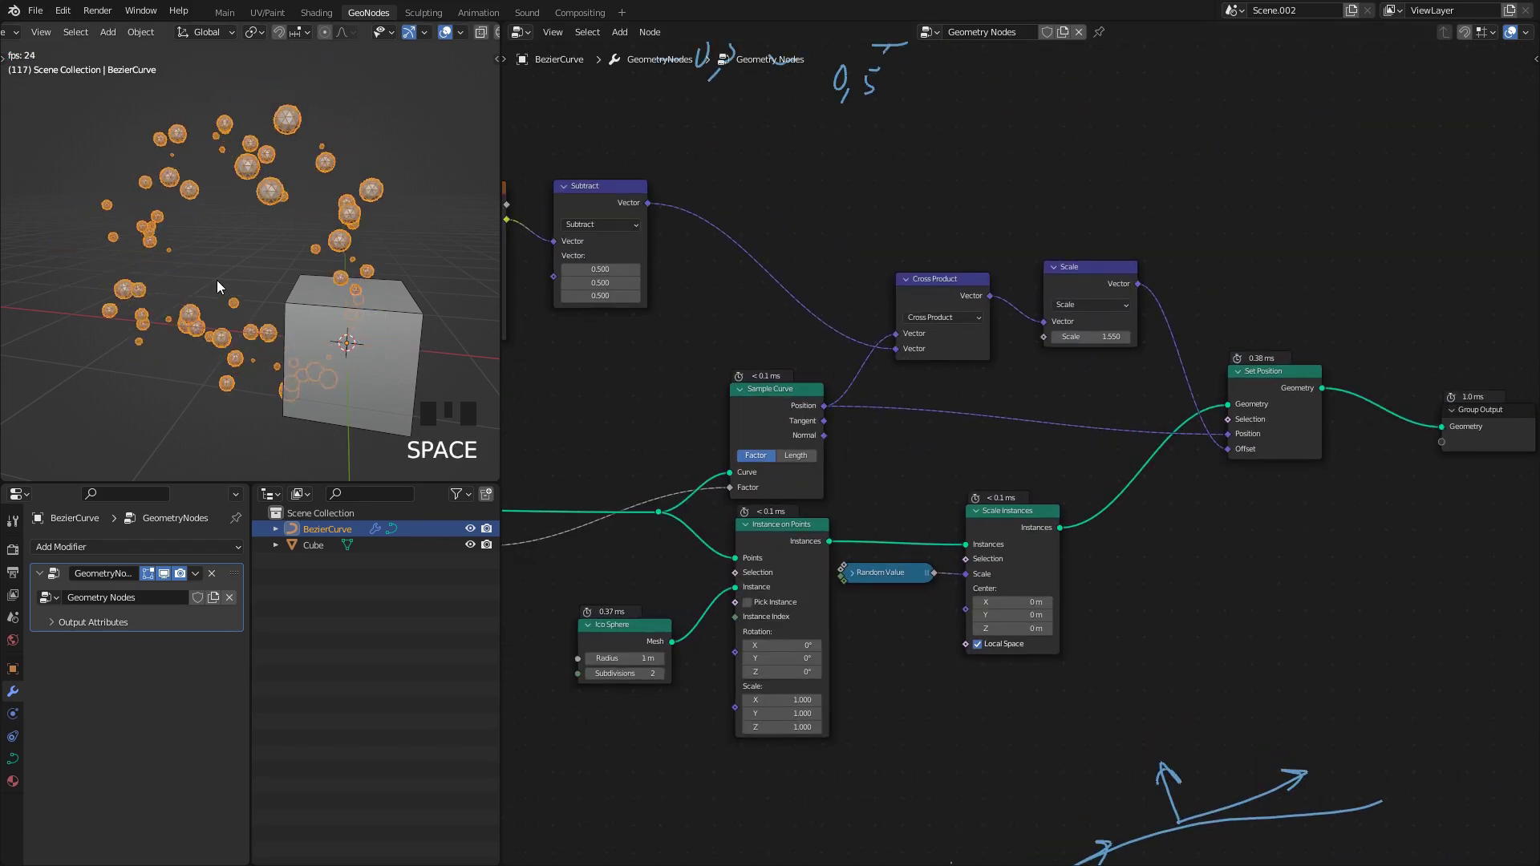
key("space")
Step: Save the file and frame the whole node tree in the editor
scroll("up", 3)
left_click_drag(317, 230, 316, 294)
key("ctrl+s")
middle_click(296, 288)
scroll("down", 3)
scroll("down", 3)
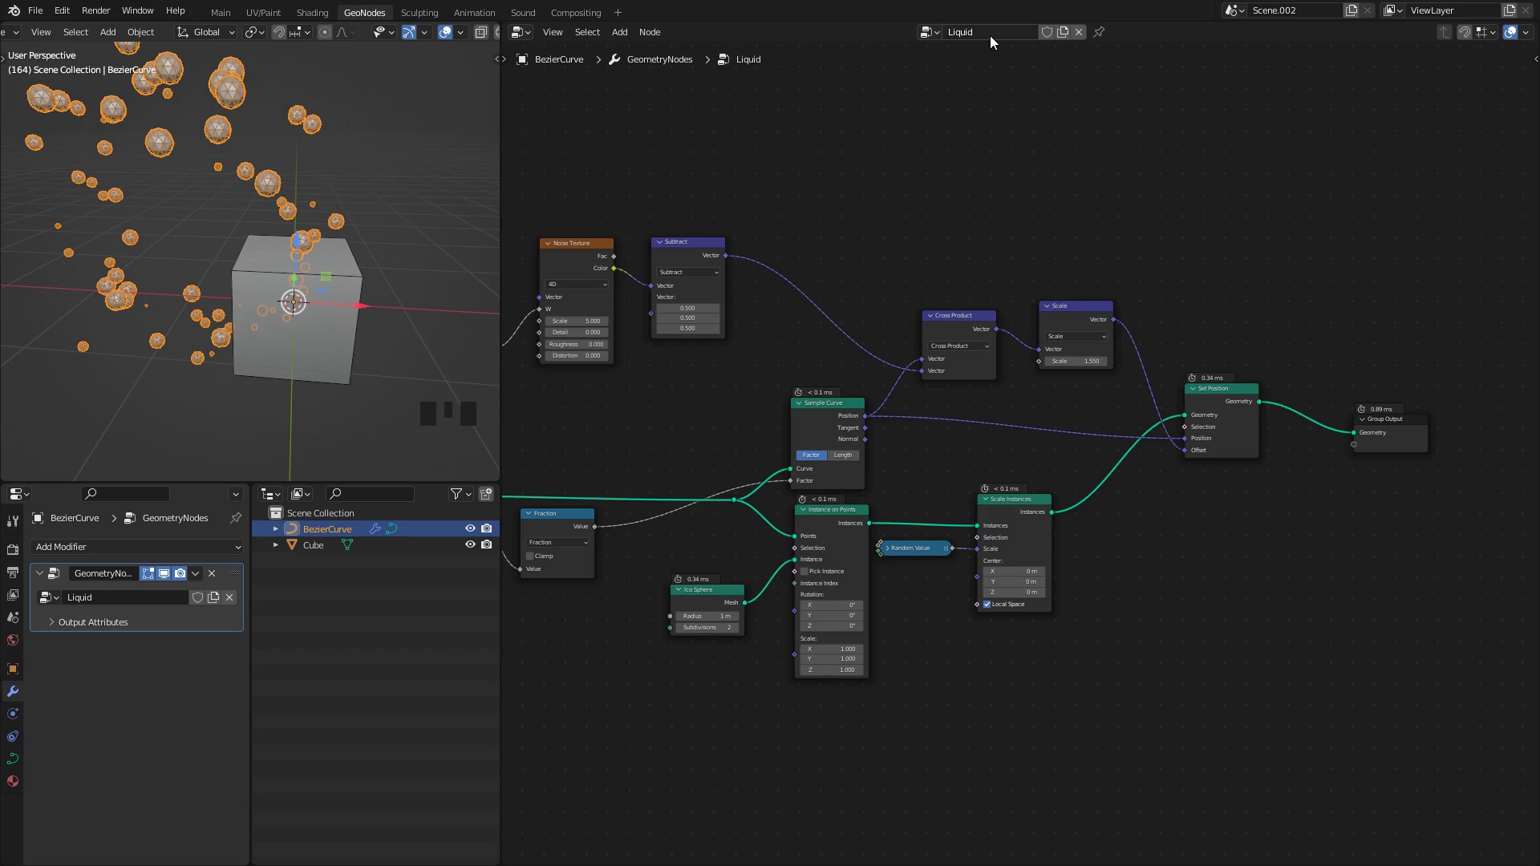
Step: Select the Cube and assign the Liquid node group with BezierCurve as the sampled object
left_click(327, 546)
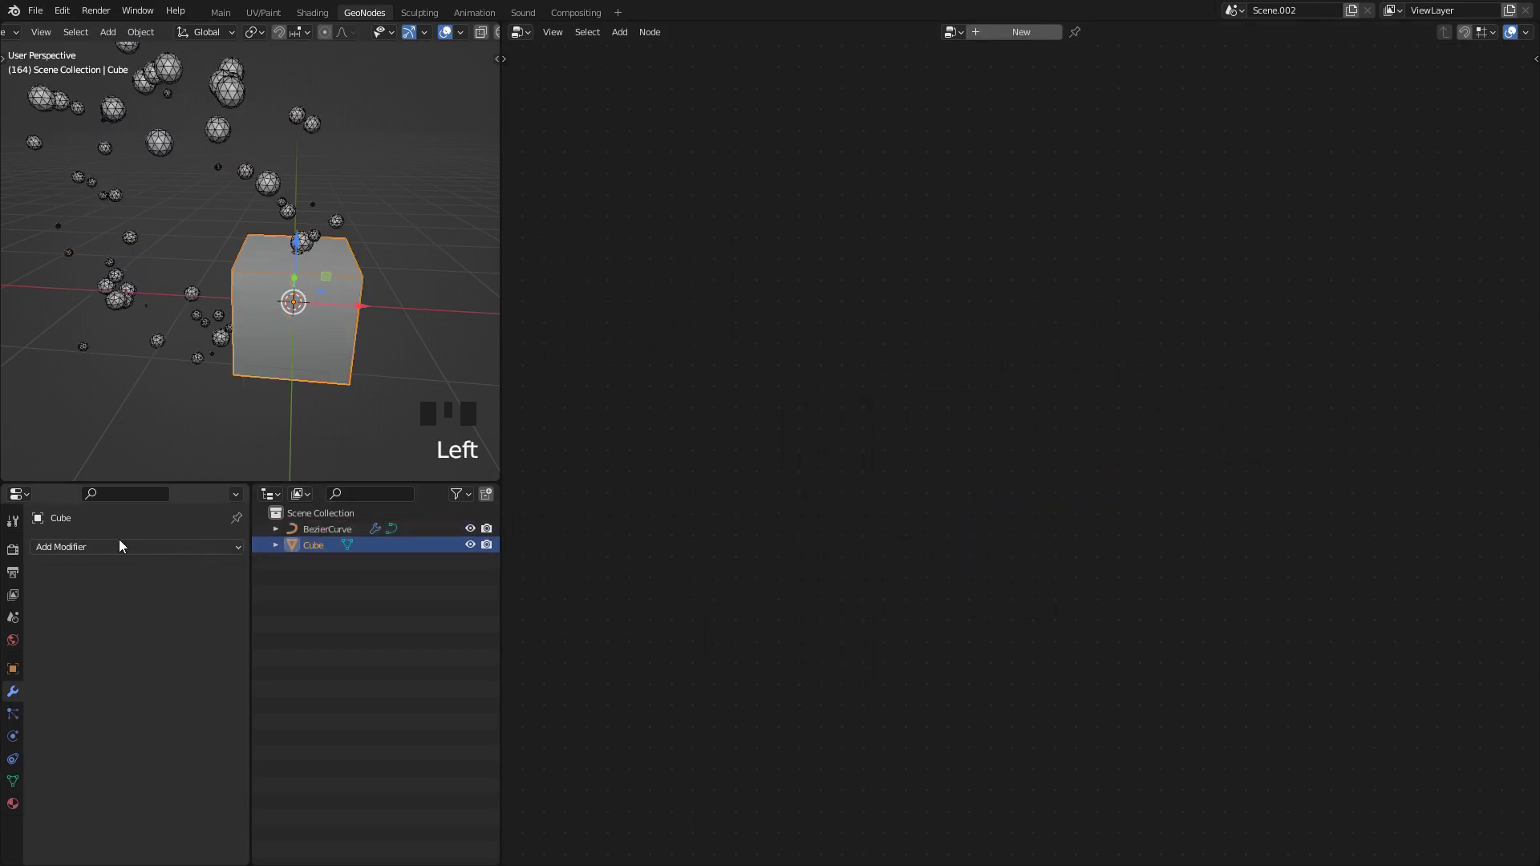
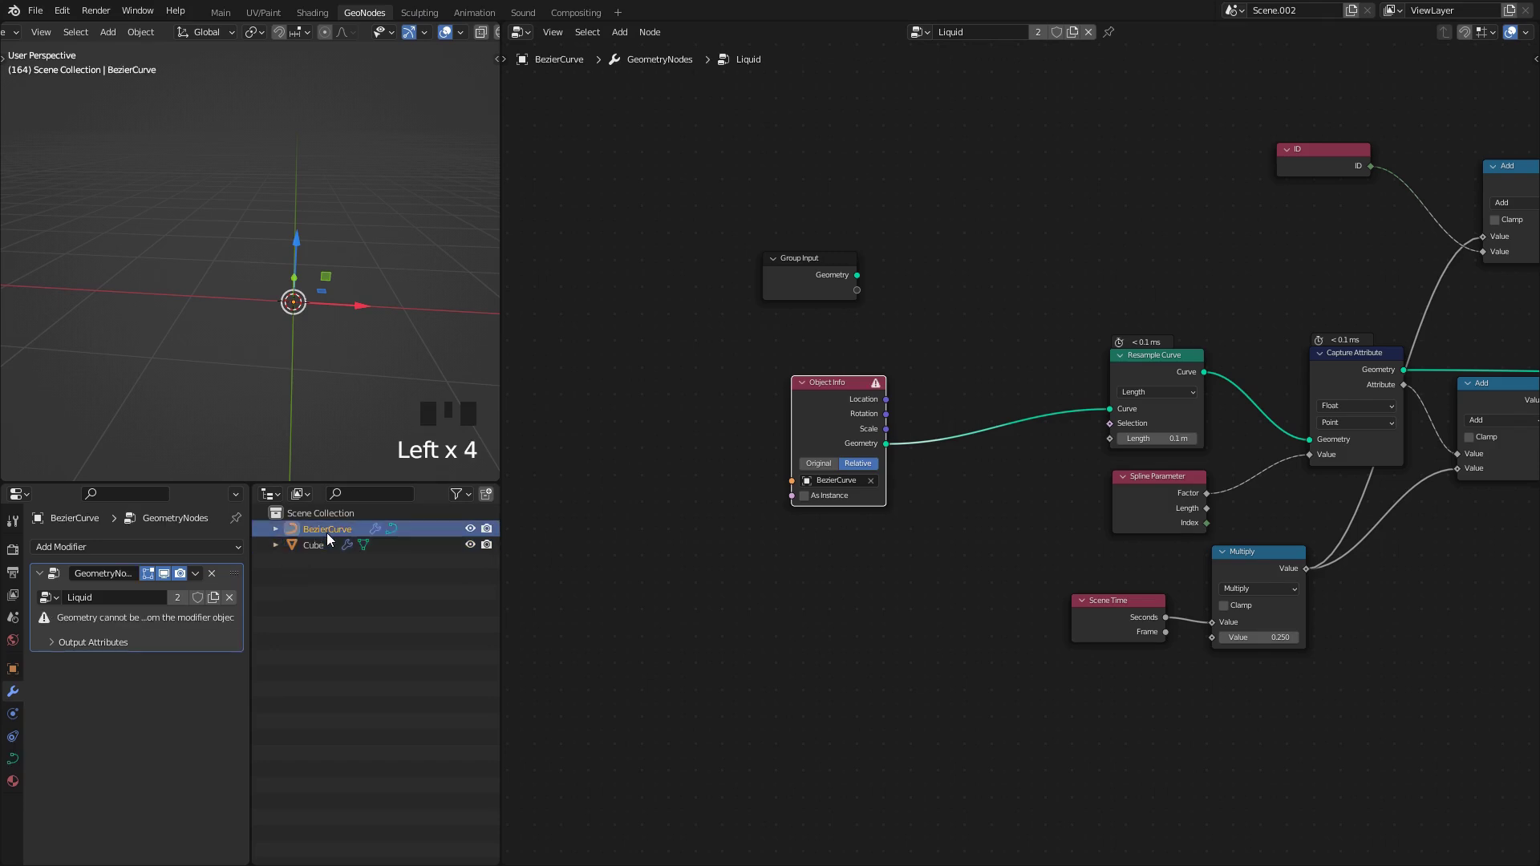
left_click_drag(219, 578, 308, 552)
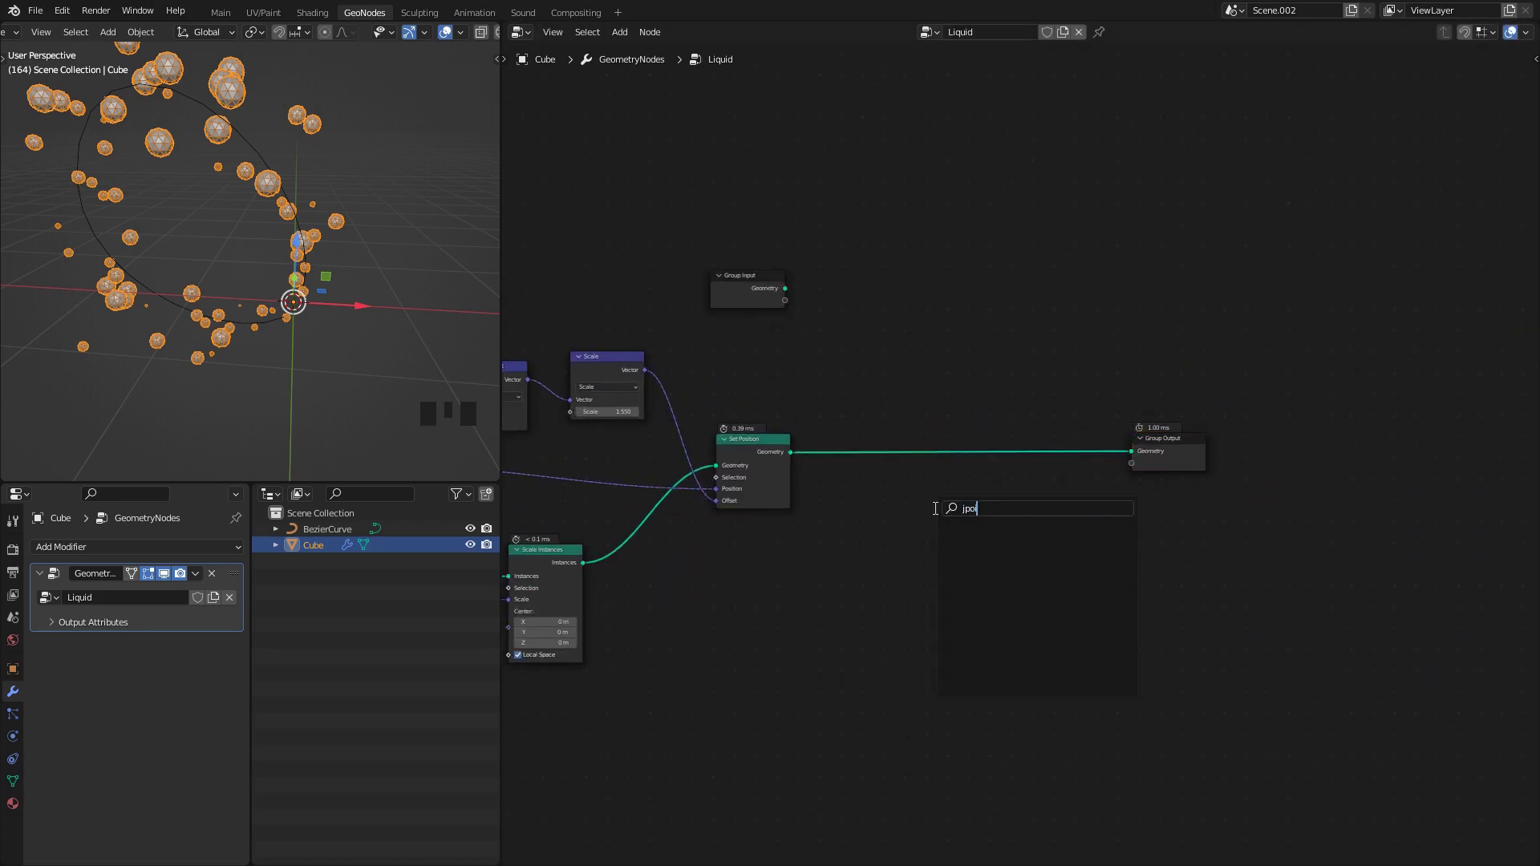
Step: Add a Join Geometry node merging the droplets with the cube's own geometry
key("shift+a")
left_click(1015, 468)
left_click_drag(1008, 467, 263, 206)
left_click_drag(263, 206, 155, 548)
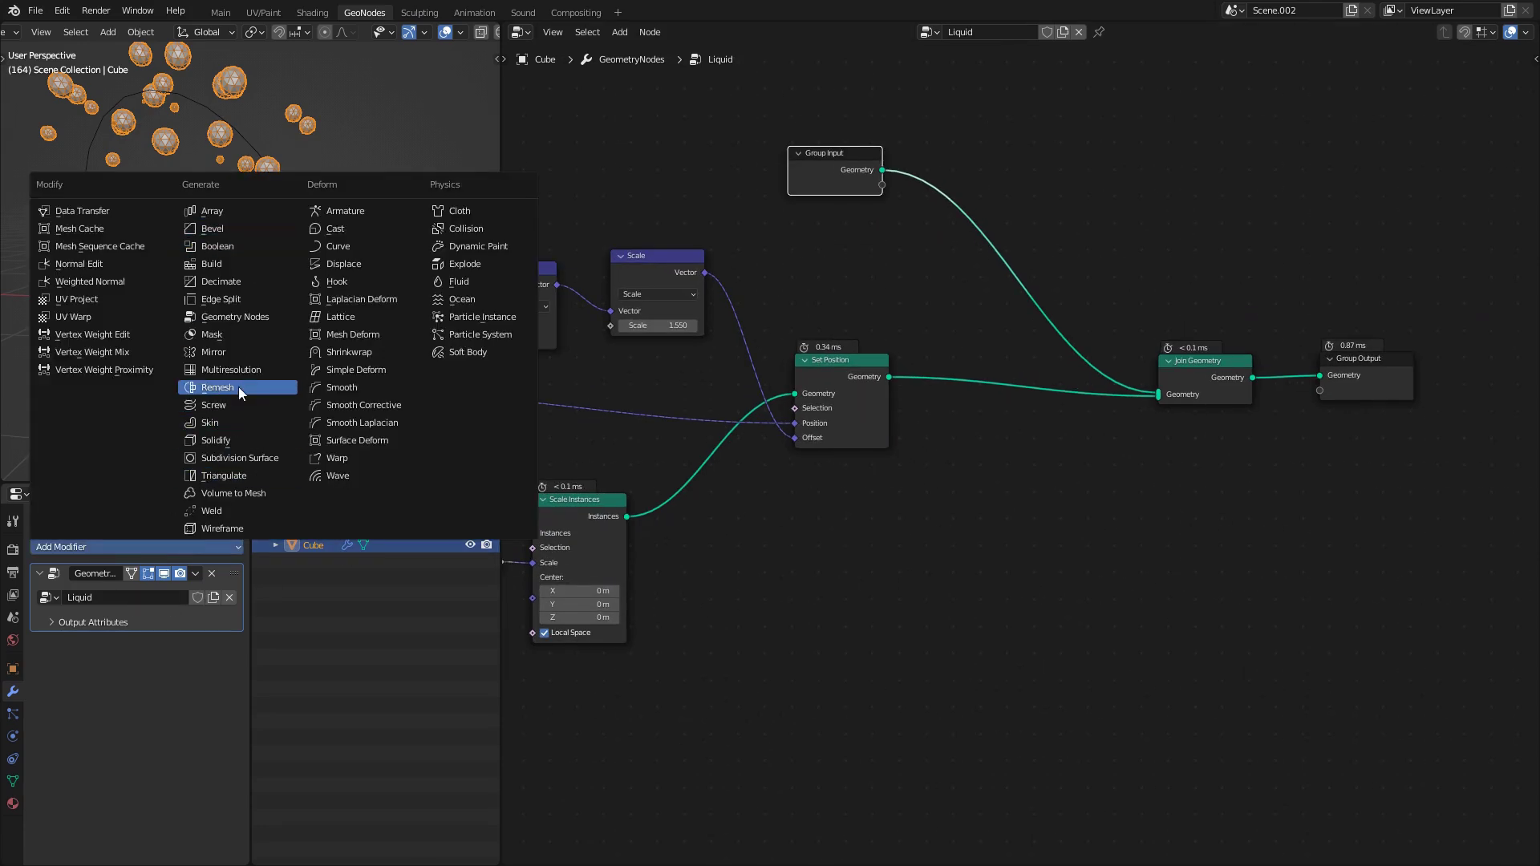
Step: Add a Remesh modifier at 0.03 m voxels with smooth shading and inspect the blended blobs
left_click_drag(249, 391, 358, 319)
middle_click(358, 319)
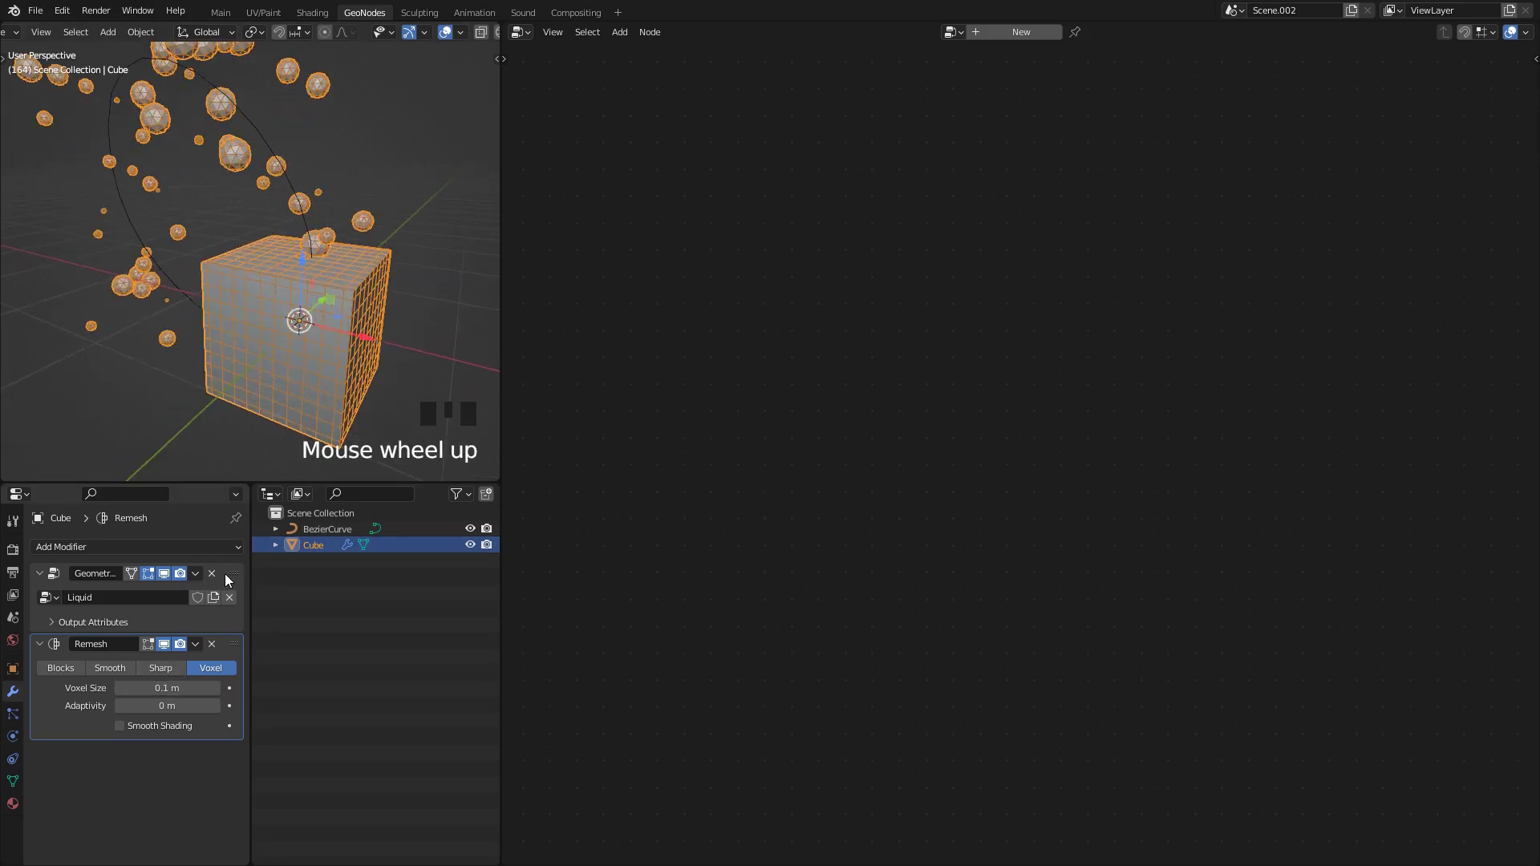
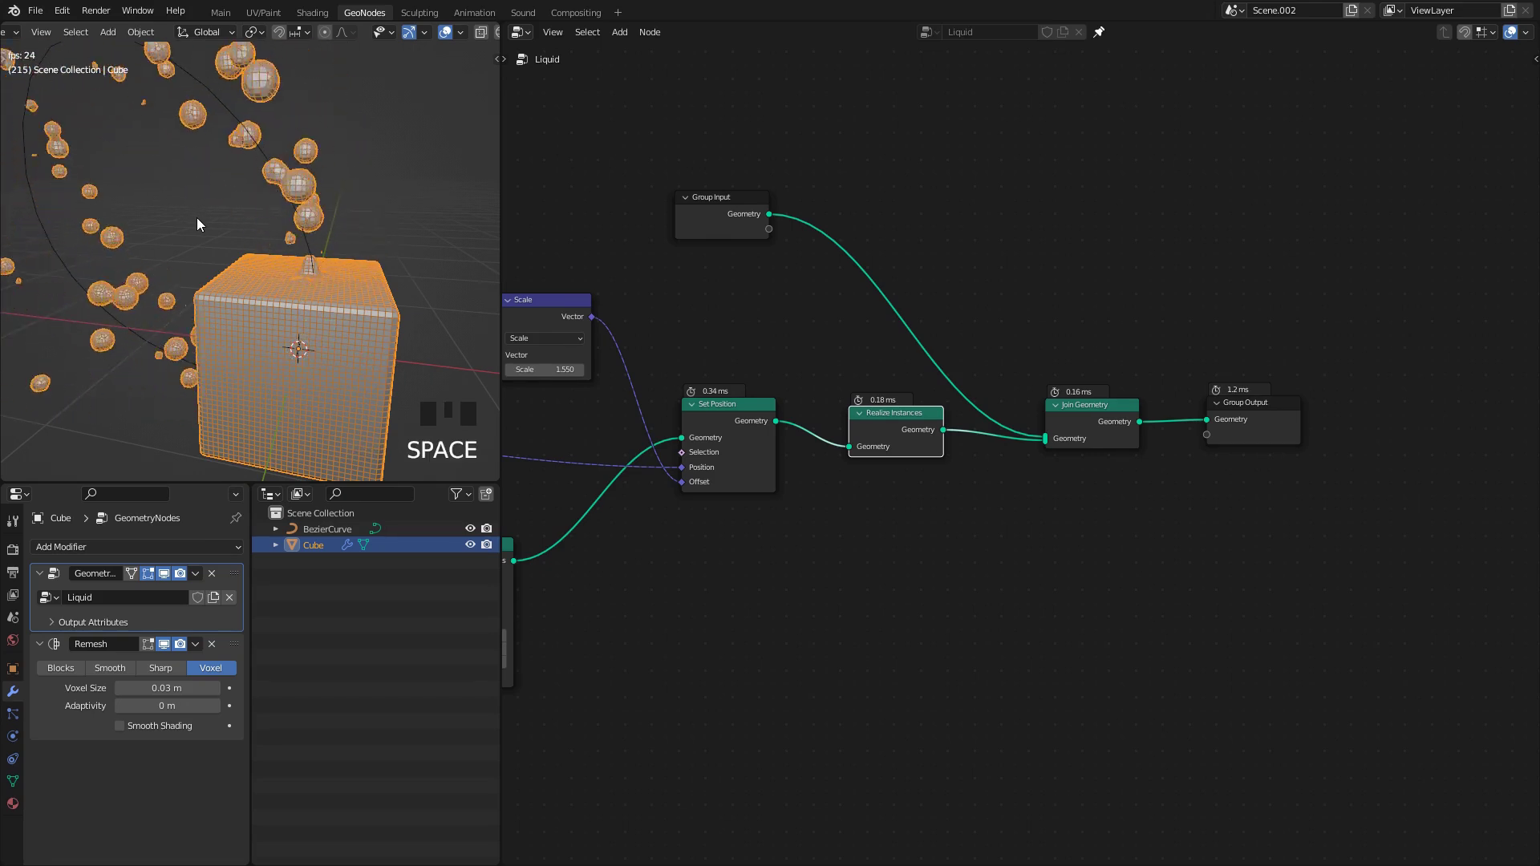
scroll("up", 3)
key("space")
middle_click(277, 250)
scroll("up", 3)
left_click_drag(234, 239, 244, 227)
scroll("down", 3)
middle_click(243, 226)
scroll("down", 3)
Step: Bring up the Liquid node group in the Geometry Node editor, frame all nodes and play back
left_click_drag(269, 231, 140, 734)
left_click(140, 734)
key("=")
middle_click(240, 376)
left_click(136, 733)
left_click(136, 733)
middle_click(241, 373)
key("=")
scroll("down", 3)
middle_click(231, 364)
key("space")
key("space")
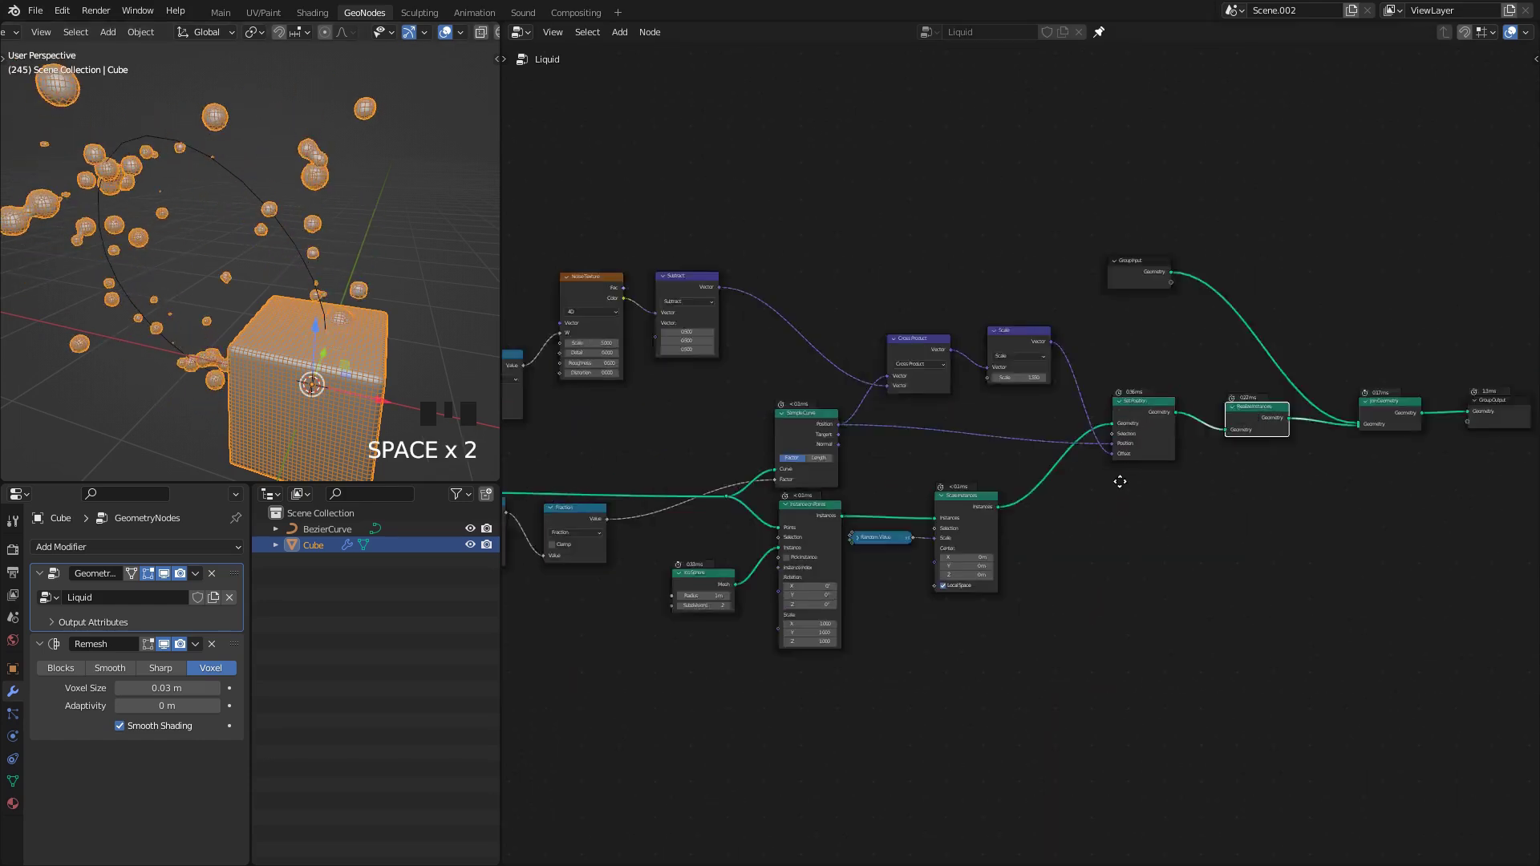
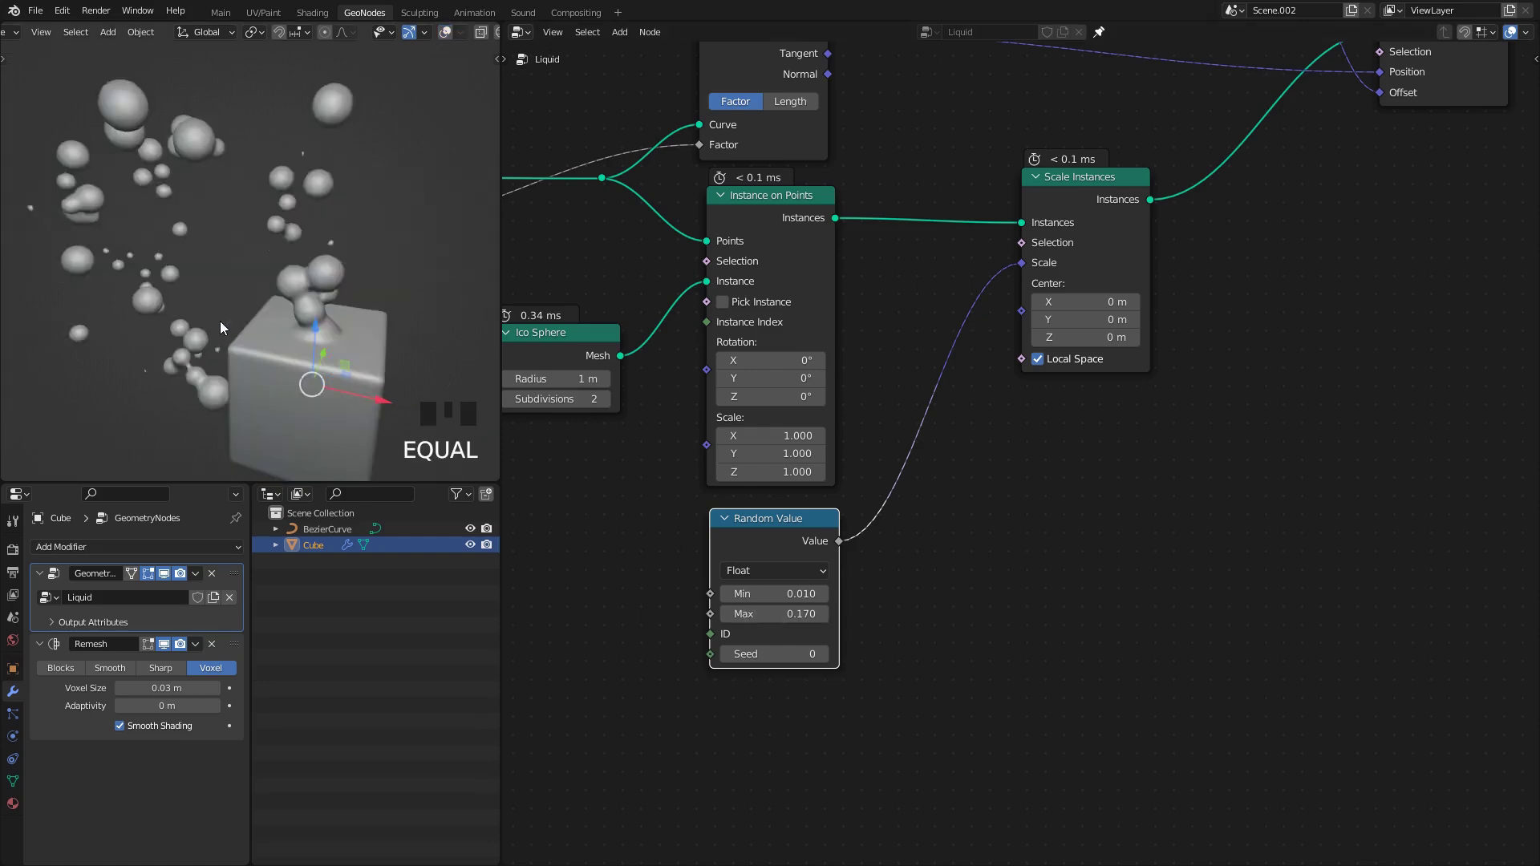
middle_click(248, 313)
key("space")
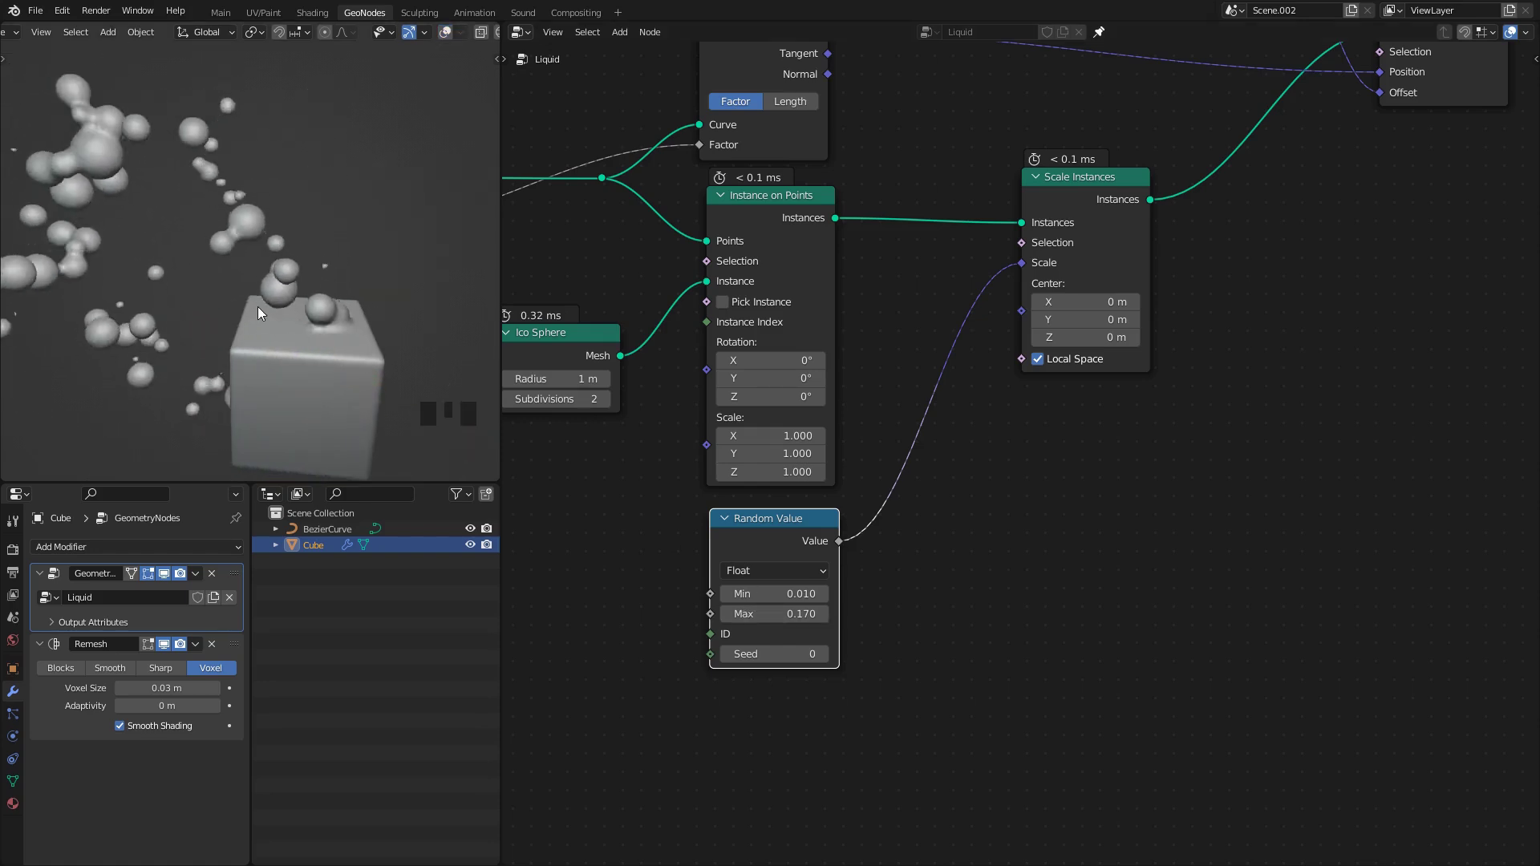
key("space")
key("=")
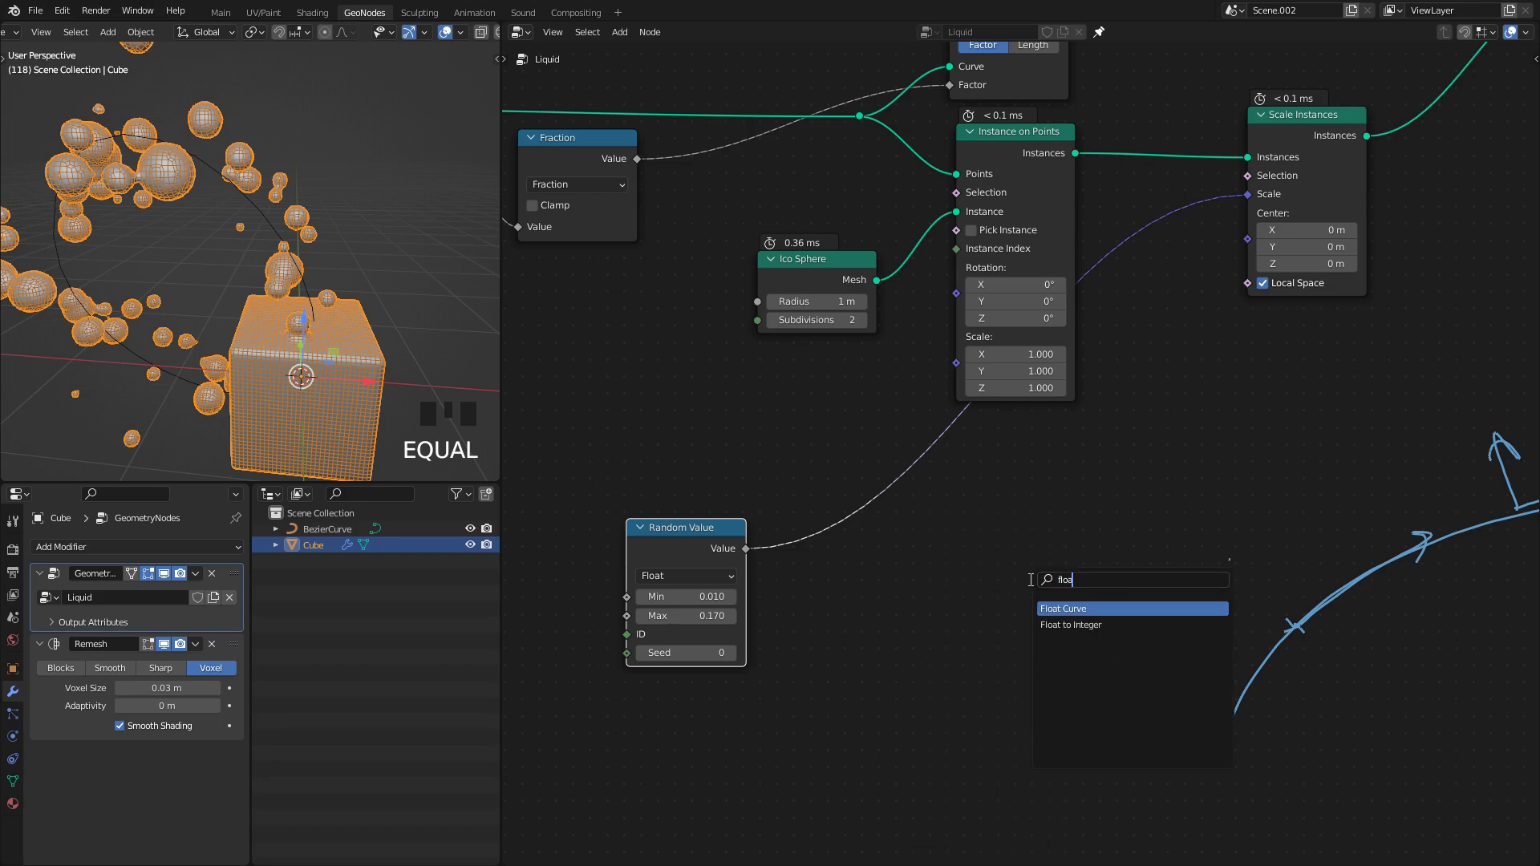
key("shift+a")
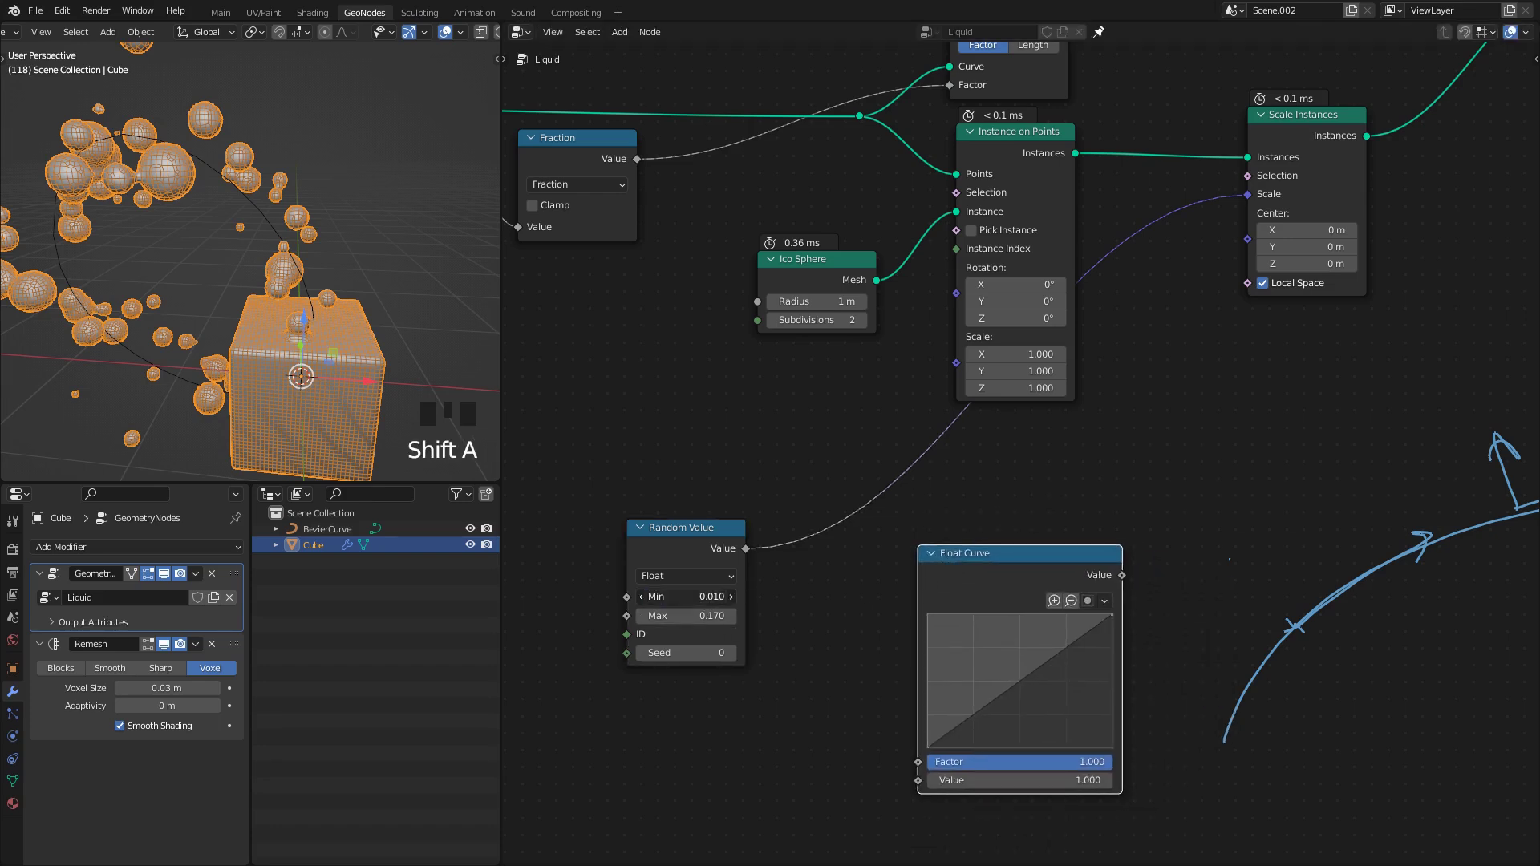
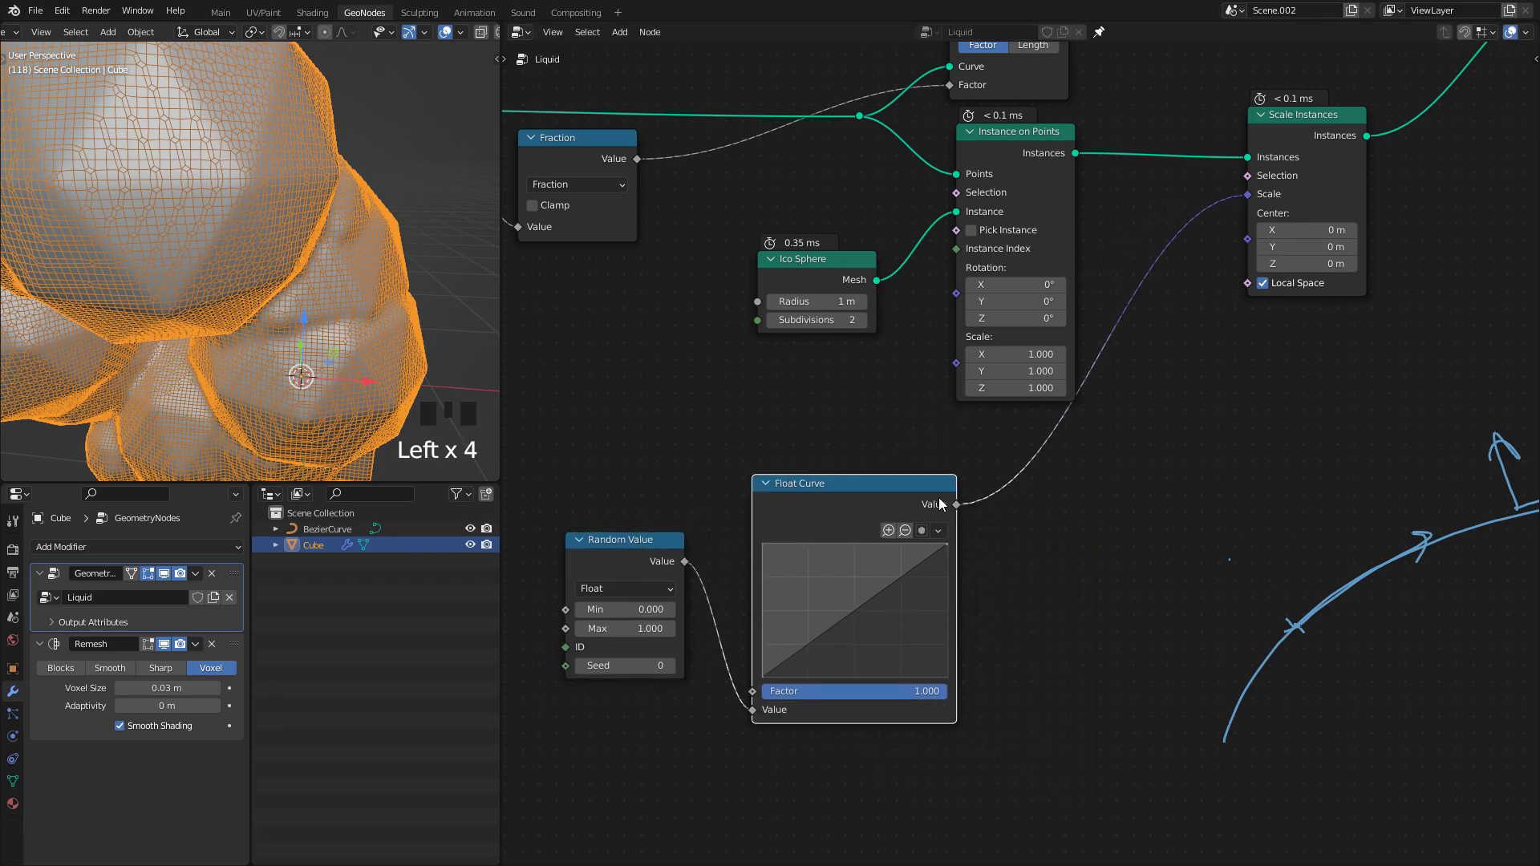
key("q")
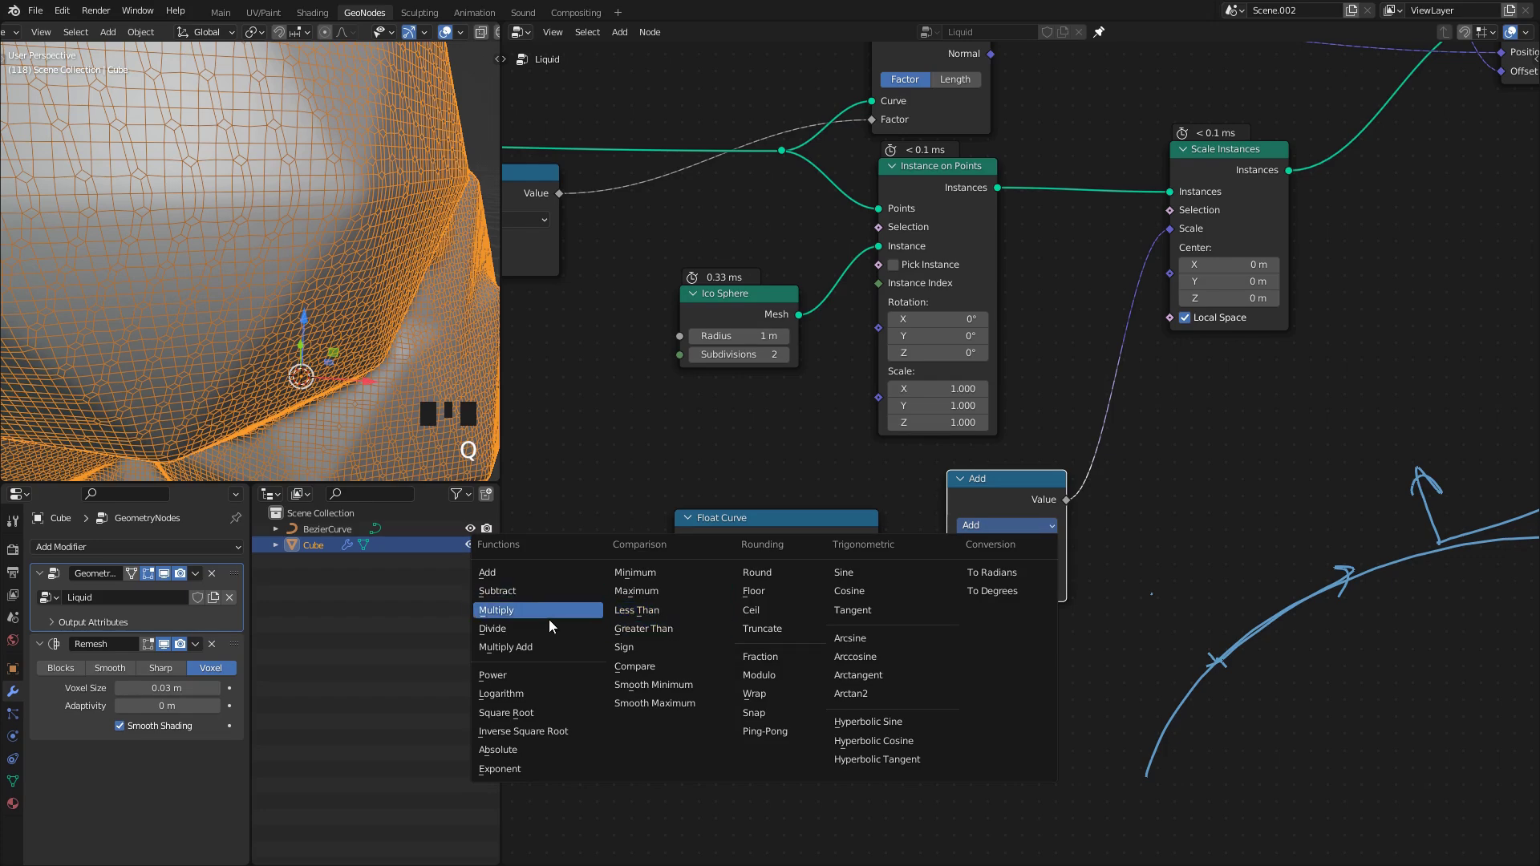
left_click_drag(604, 612, 152, 270)
scroll("down", 3)
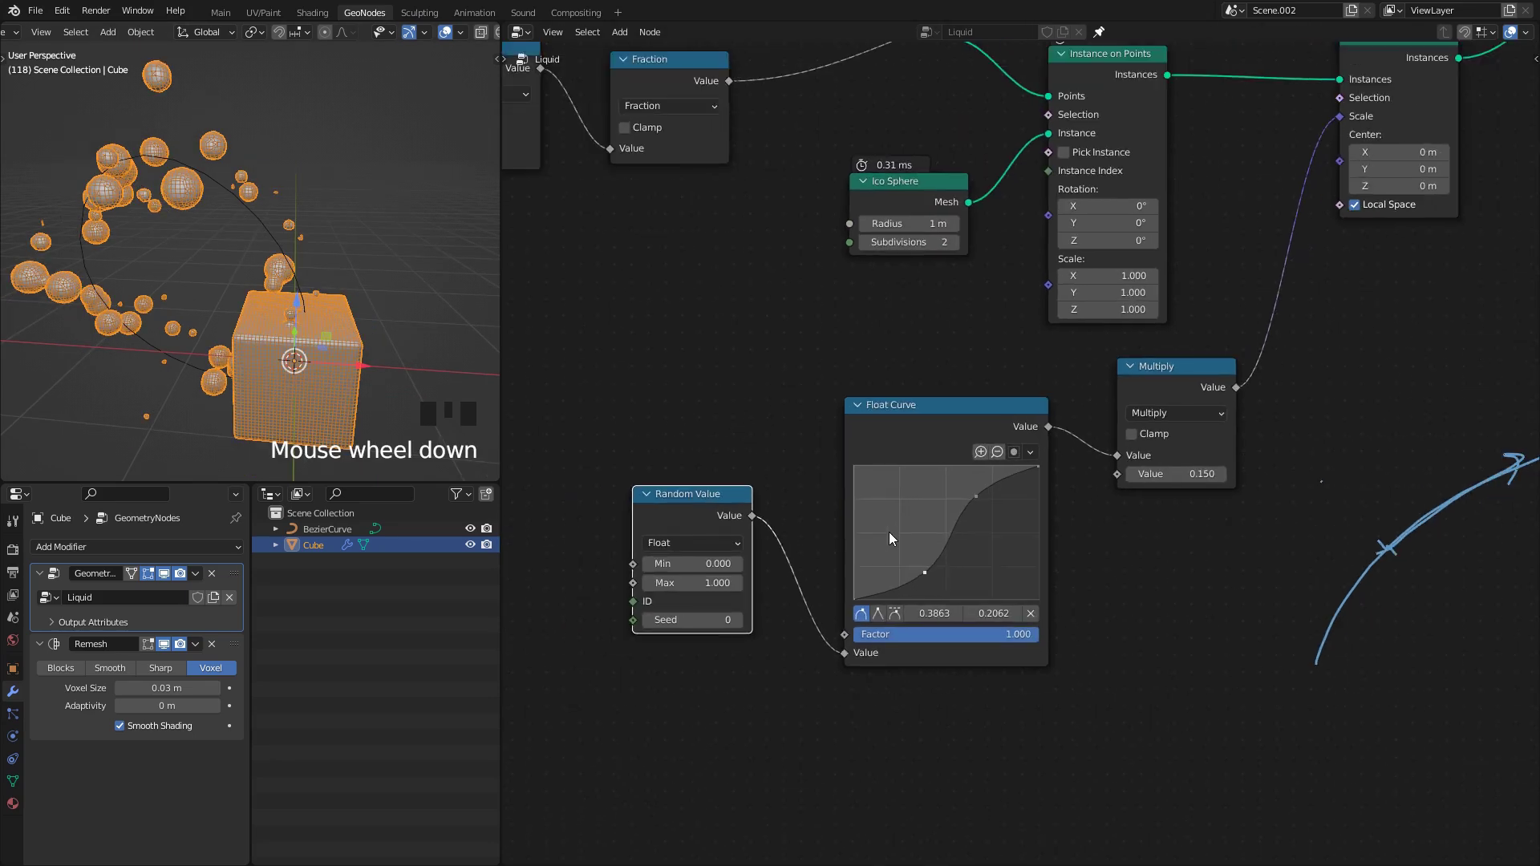
key("ctrl+z")
key("ctrl+z")
key("ctrl+z")
key("ctrl+z")
key("ctrl+z")
key("ctrl+z")
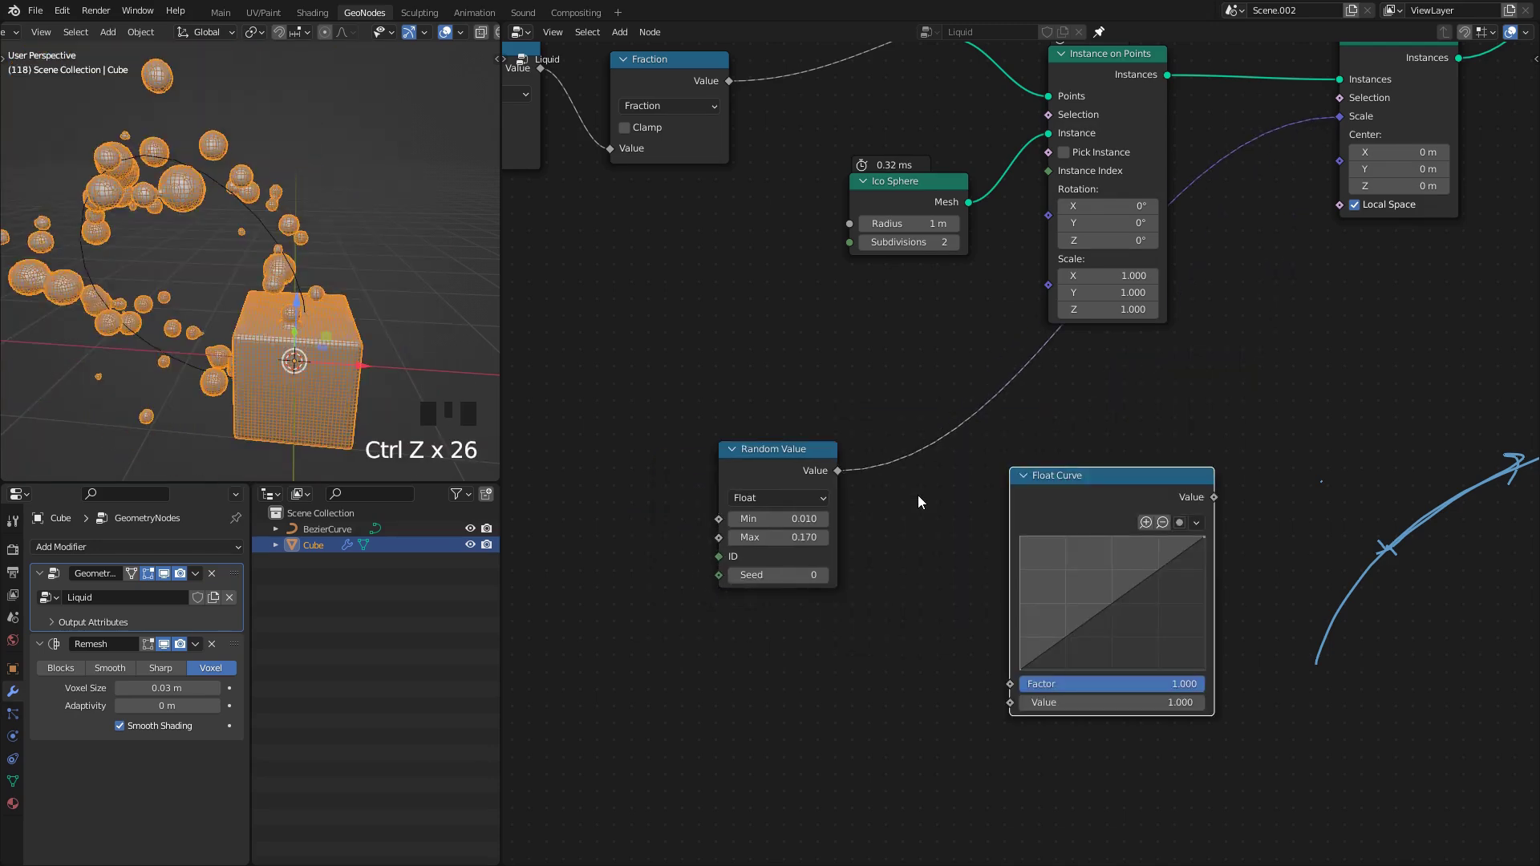
key("x")
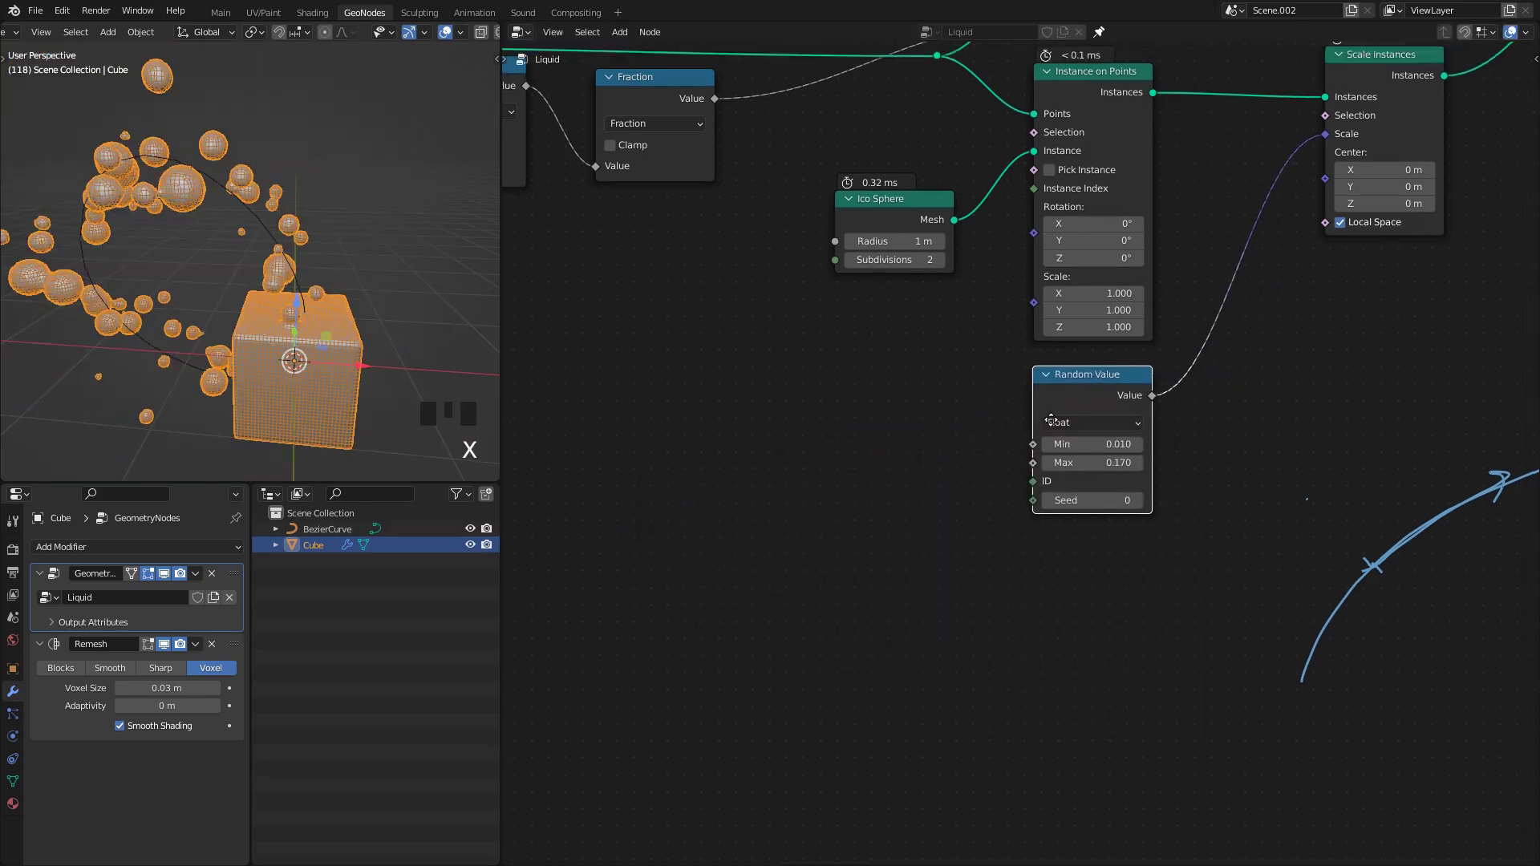
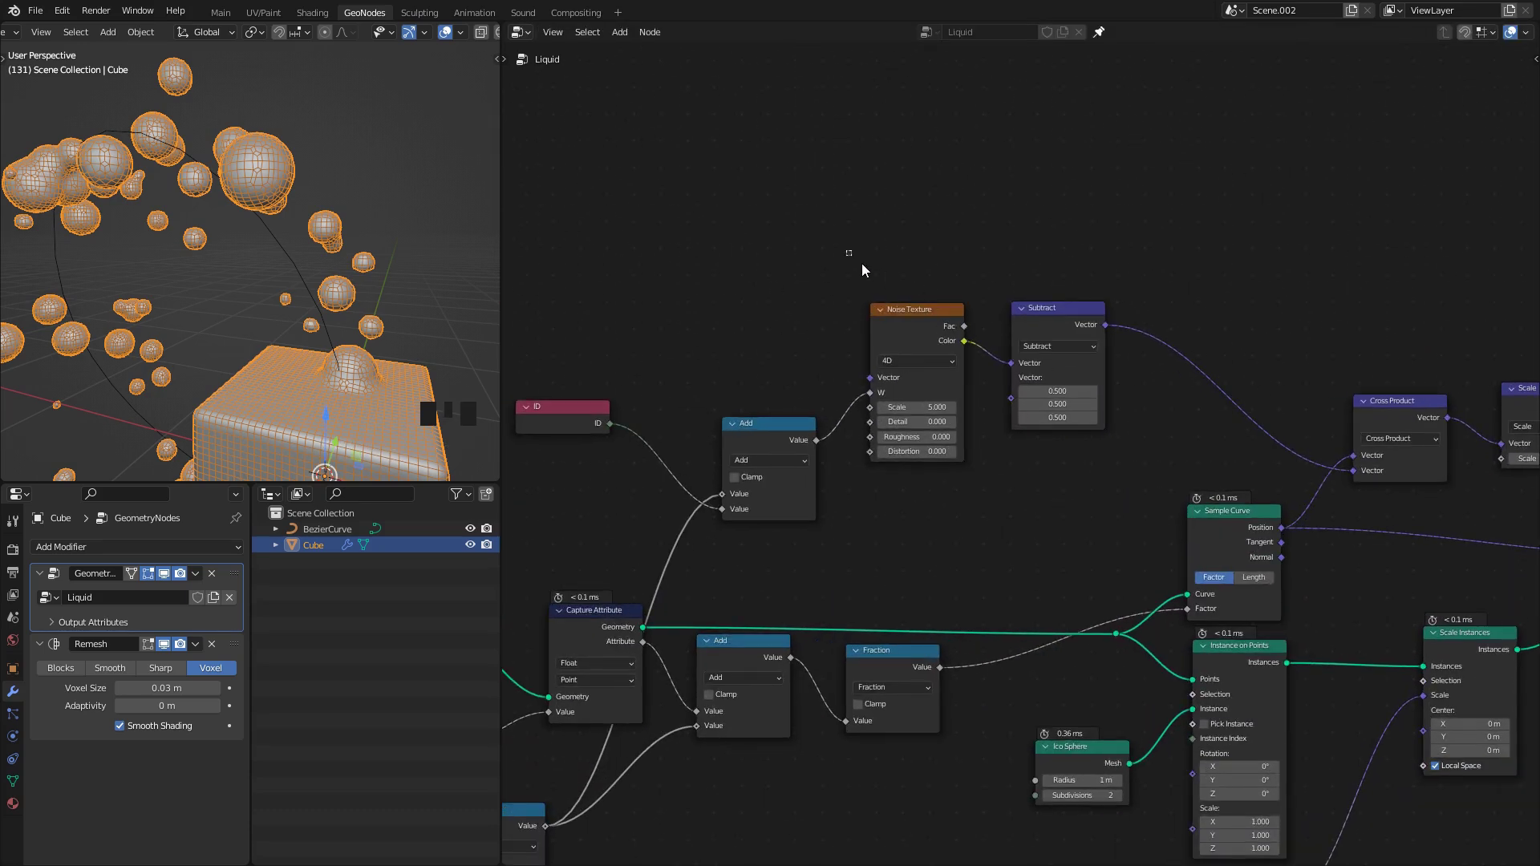
Step: Duplicate the Noise–Subtract–Scale chain for a second Set Position with Scale 0.100
key("shift+d")
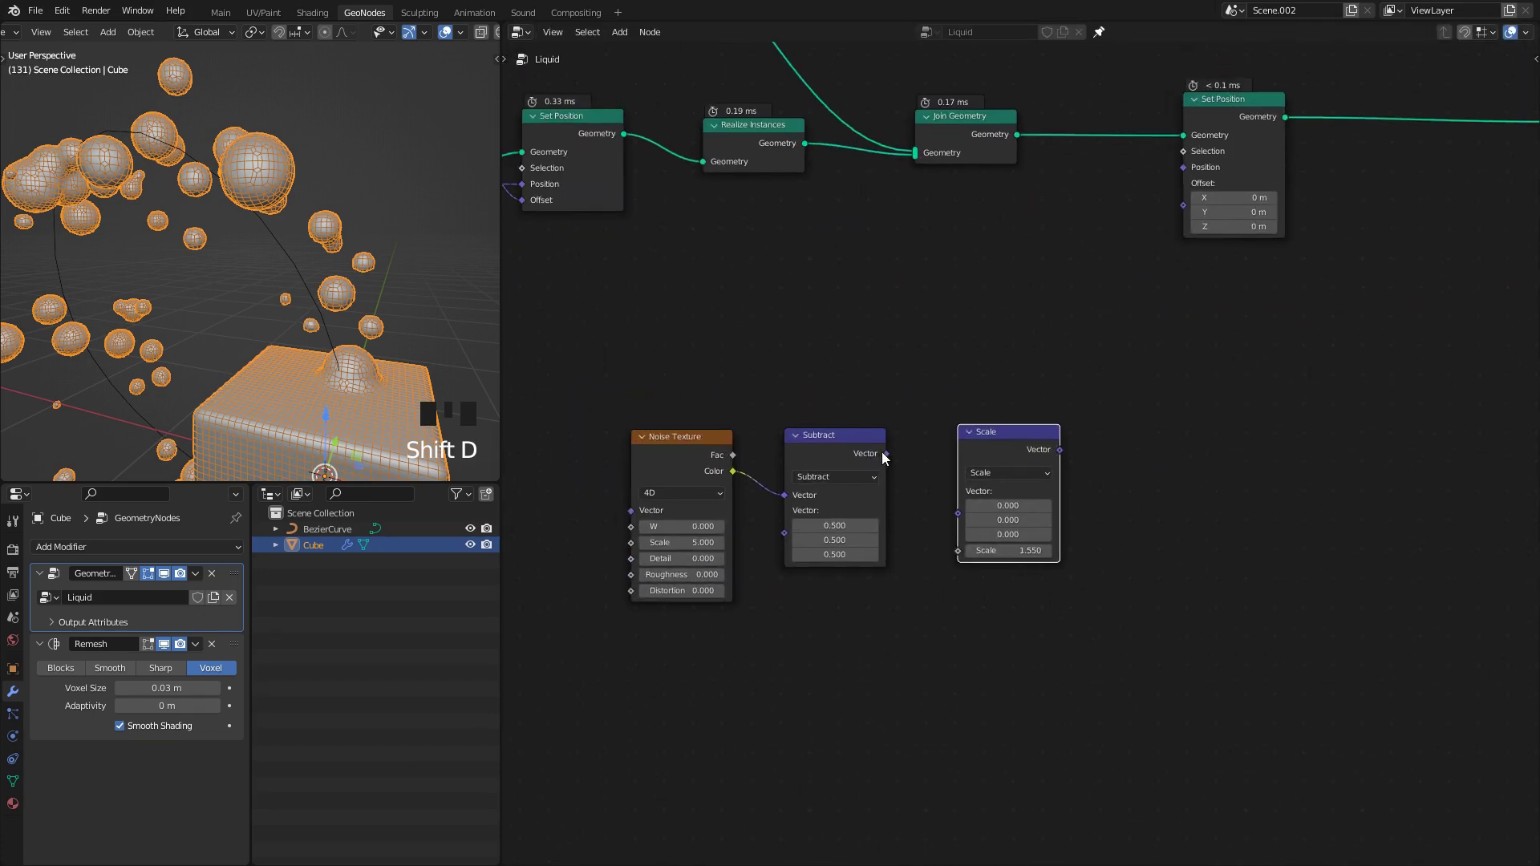
left_click(958, 518)
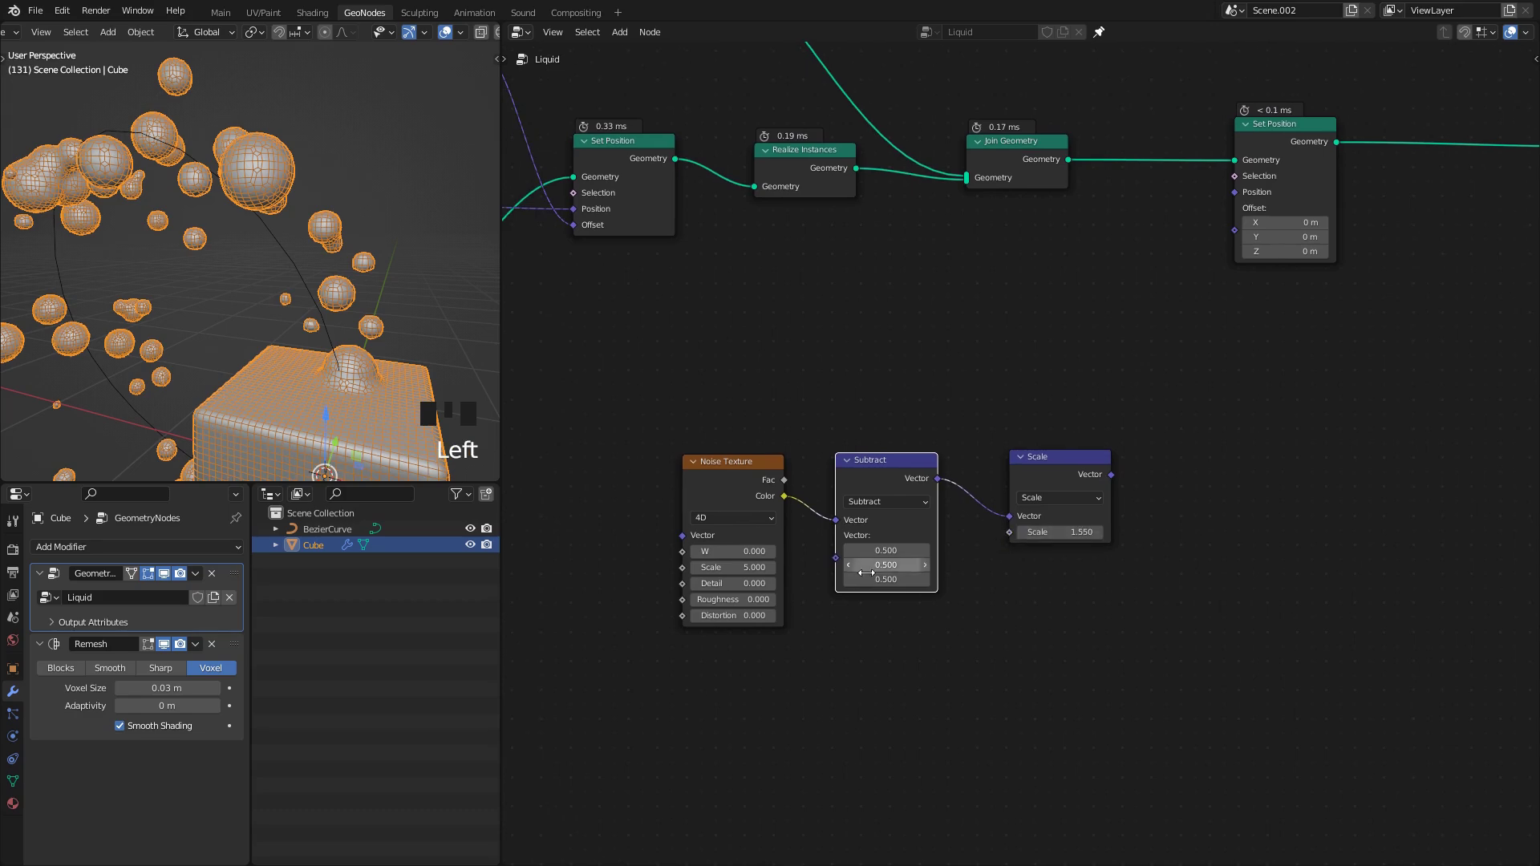
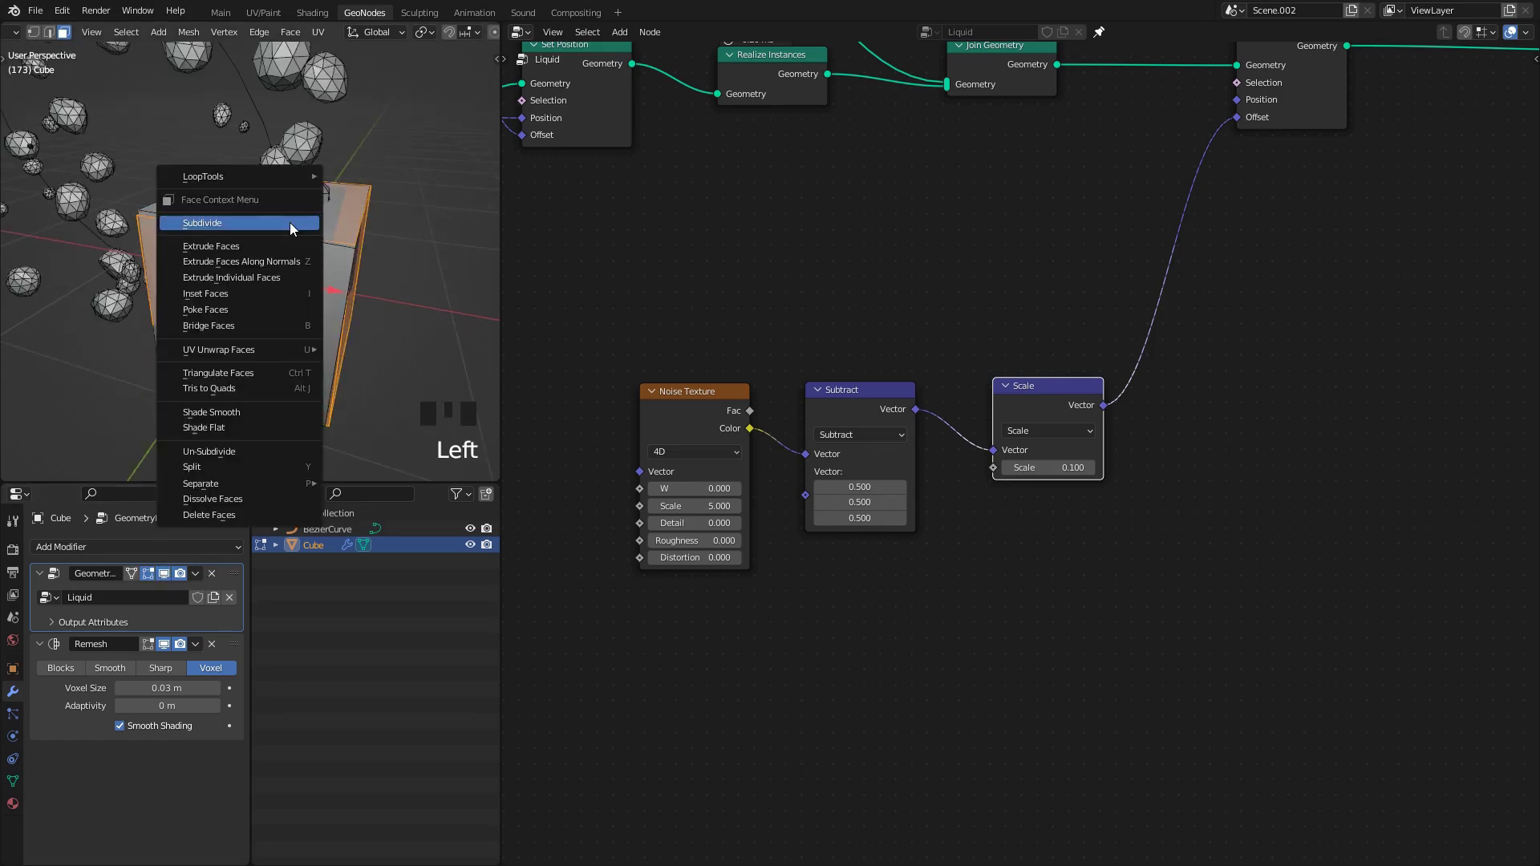
Step: Subdivide the cube's faces repeatedly in Edit Mode and return to Object Mode
right_click(256, 220)
middle_click(220, 279)
key("shift+r")
key("shift+r")
key("shift+r")
middle_click(273, 270)
key("Tab")
Step: Play the animation and orbit to check the rippling remeshed surface
middle_click(284, 265)
key("space")
left_click_drag(248, 289, 280, 252)
key("space")
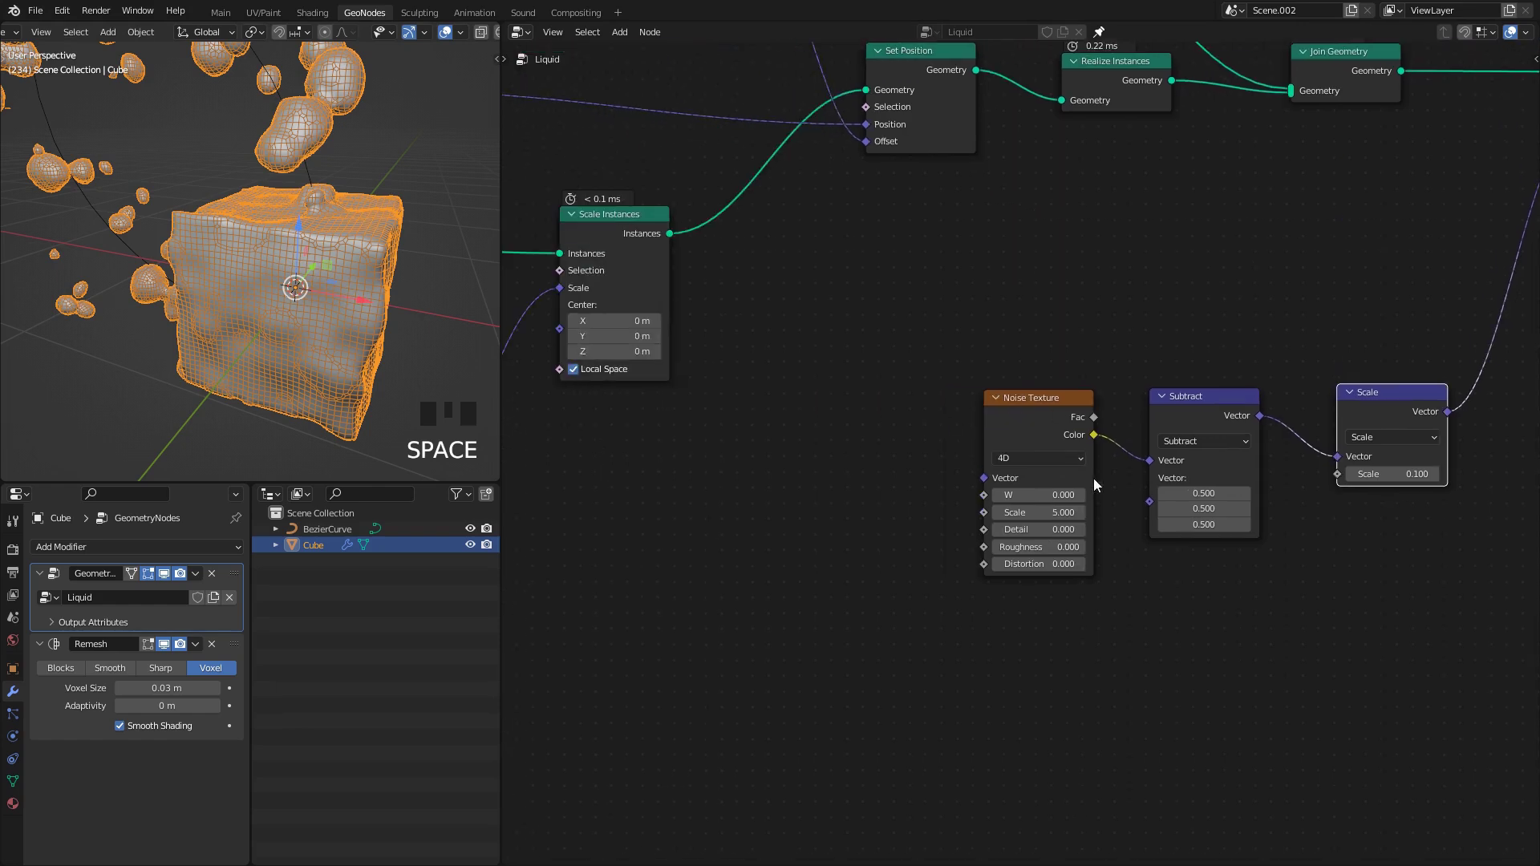
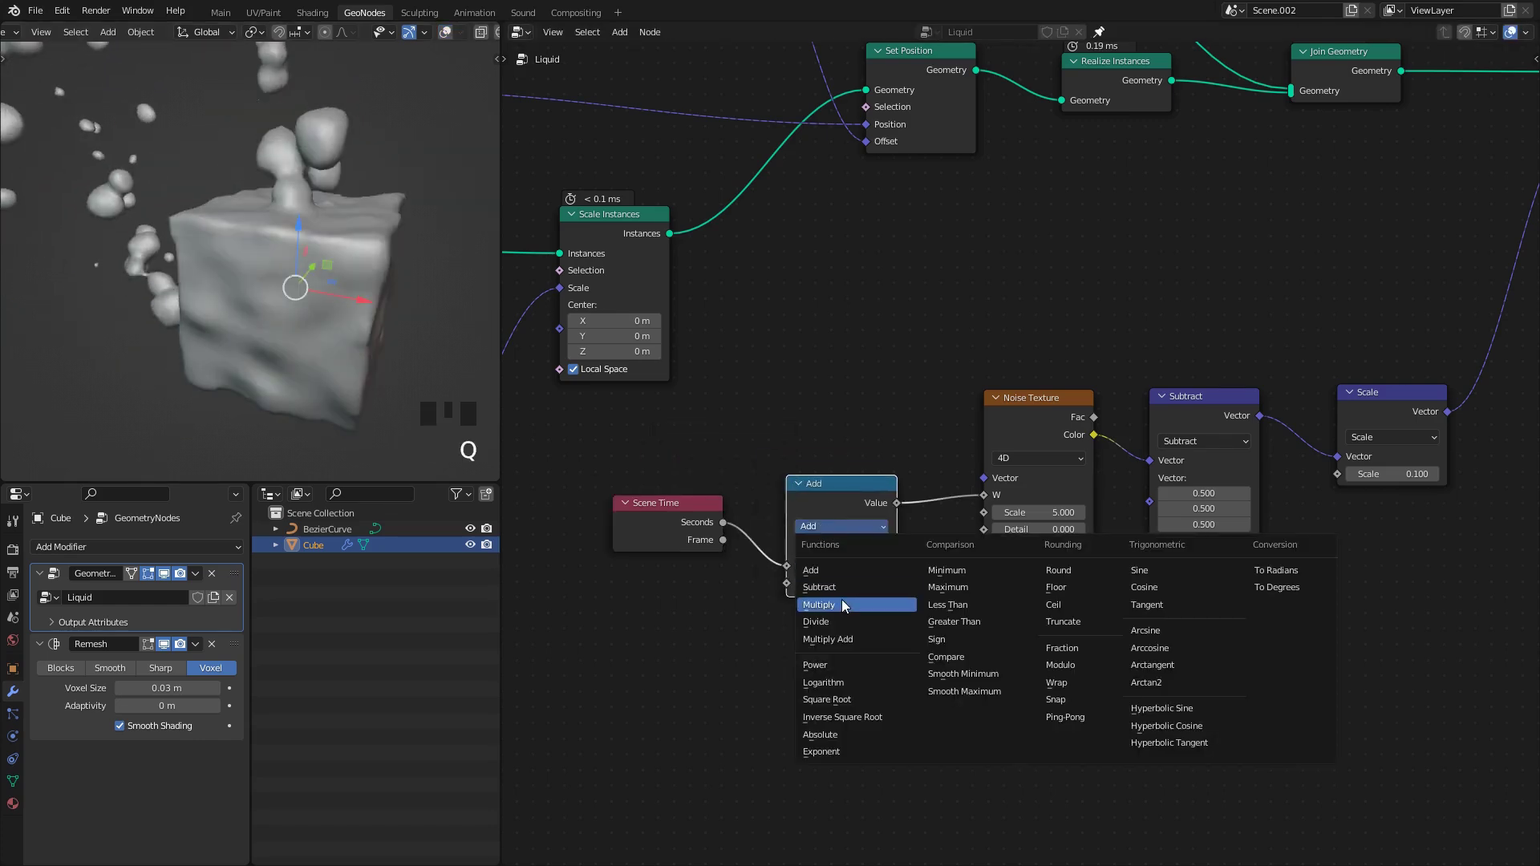
Step: Set the Math node to Multiply Scene Time by 0.500 and play to watch a droplet merge
left_click(846, 598)
key("space")
middle_click(297, 325)
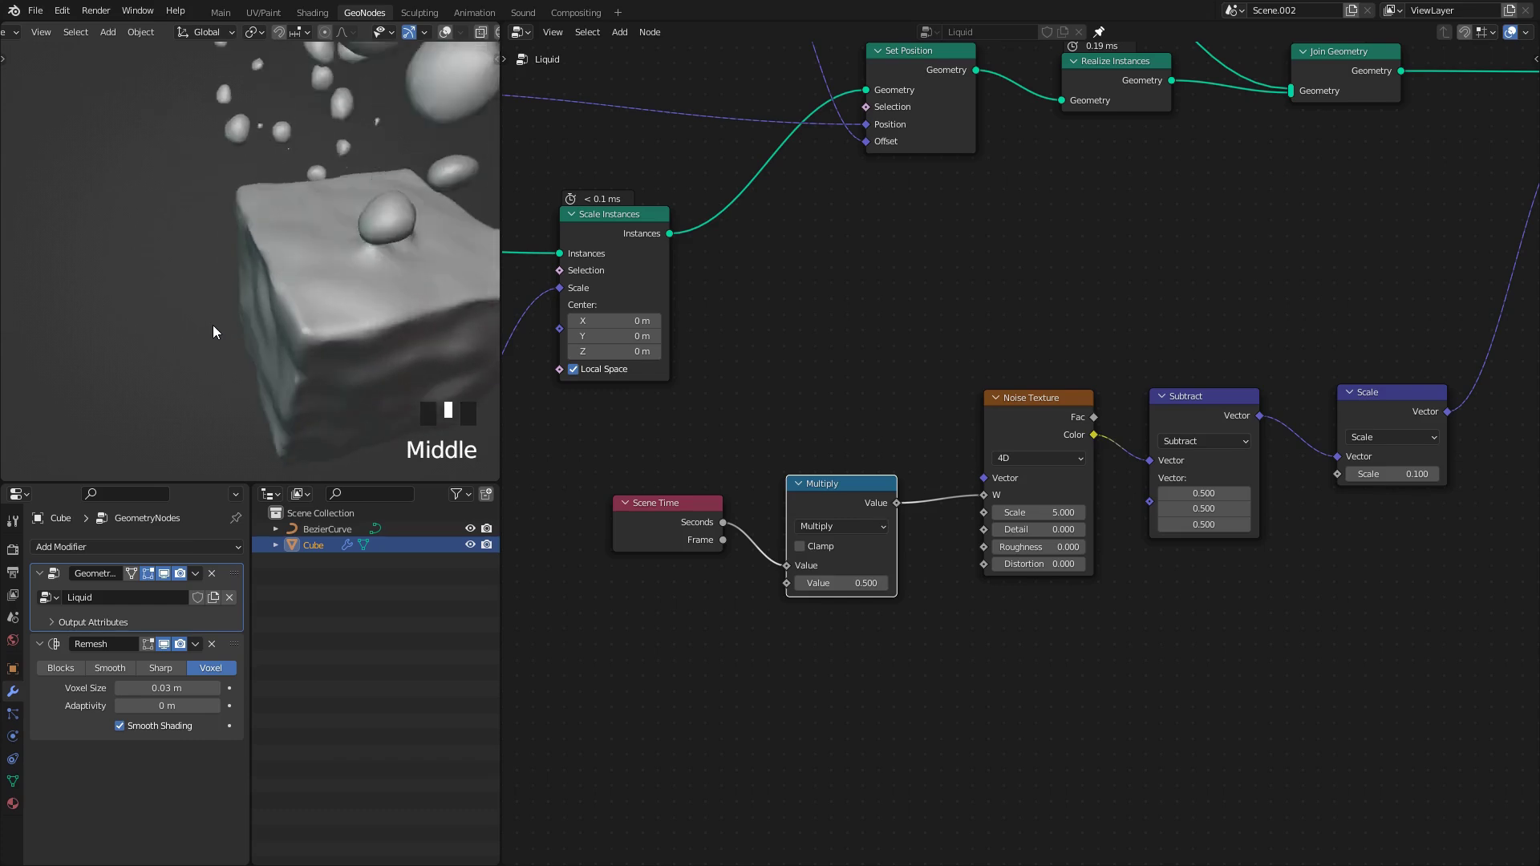
scroll("down", 3)
left_click_drag(269, 312, 274, 310)
Step: Stop playback and zoom the viewport around the wobbling cube
scroll("up", 3)
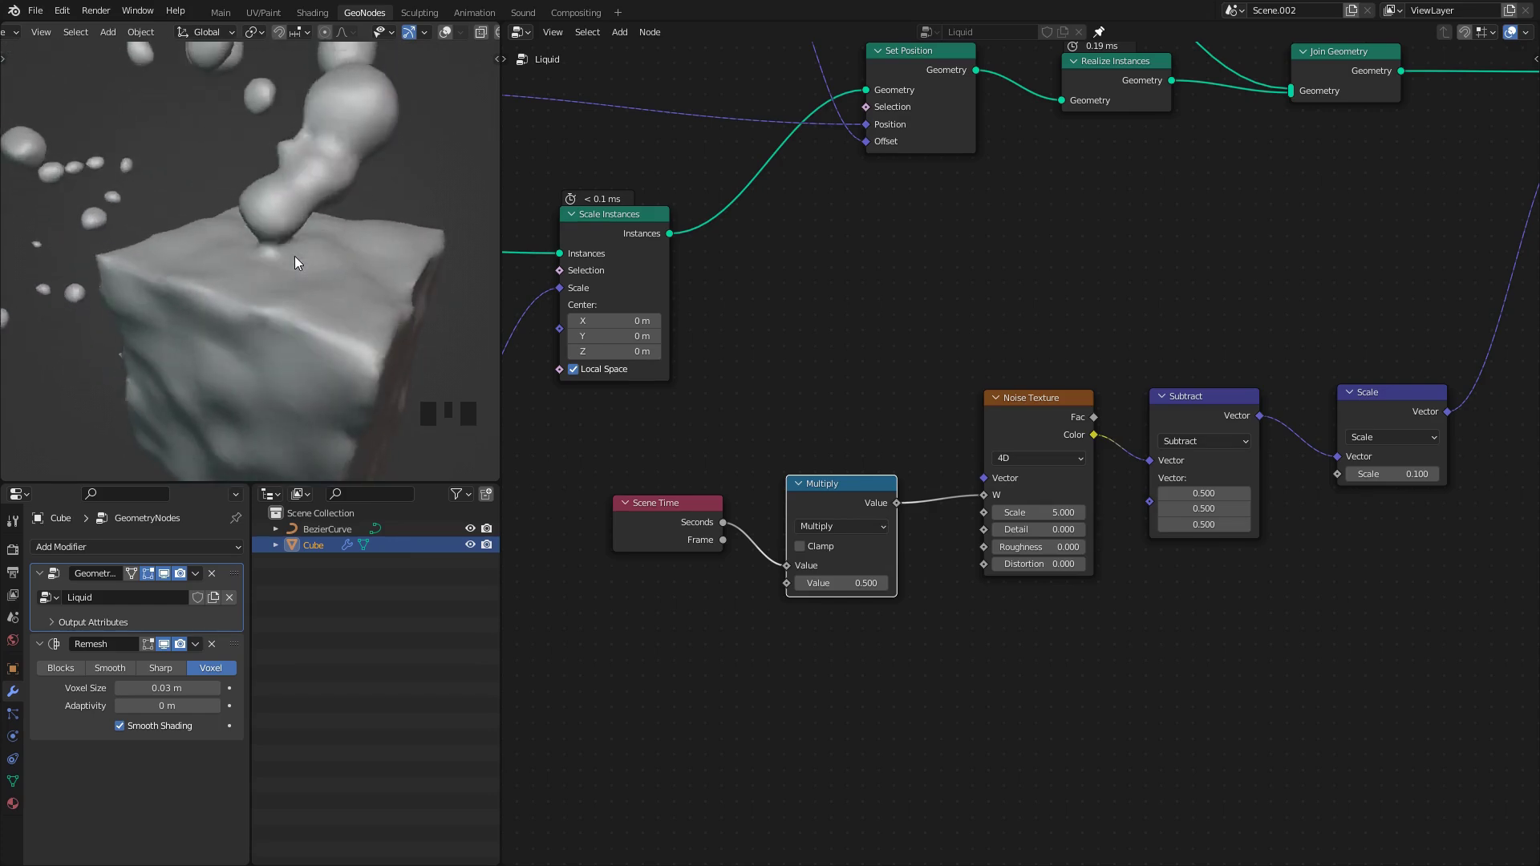
key("space")
key("=")
scroll("down", 3)
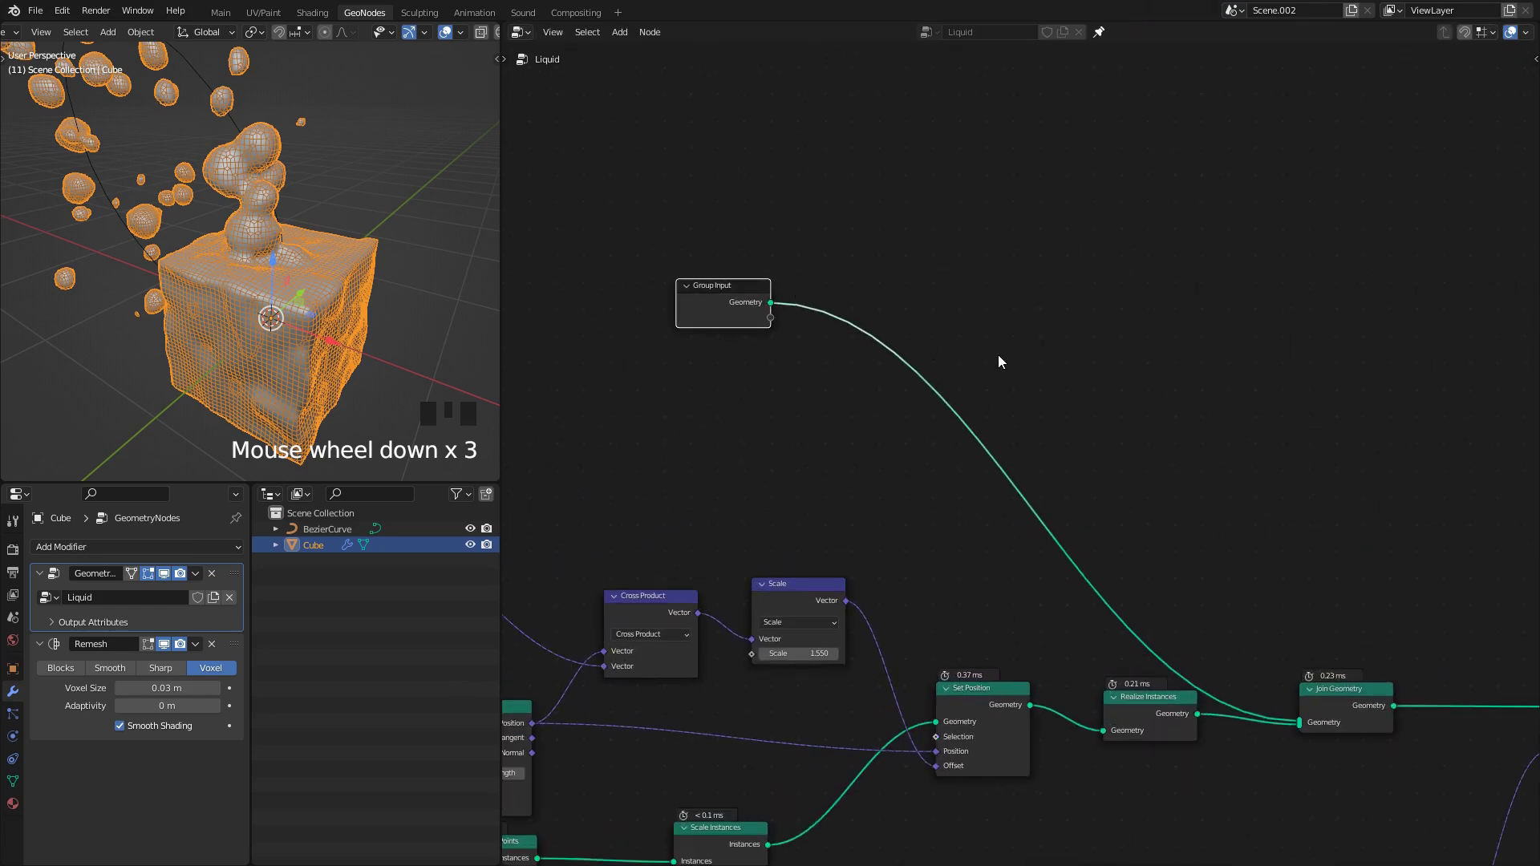
Step: Add a Geometry Proximity node set to Faces via the Shift+A search, leaving it unconnected
key("s")
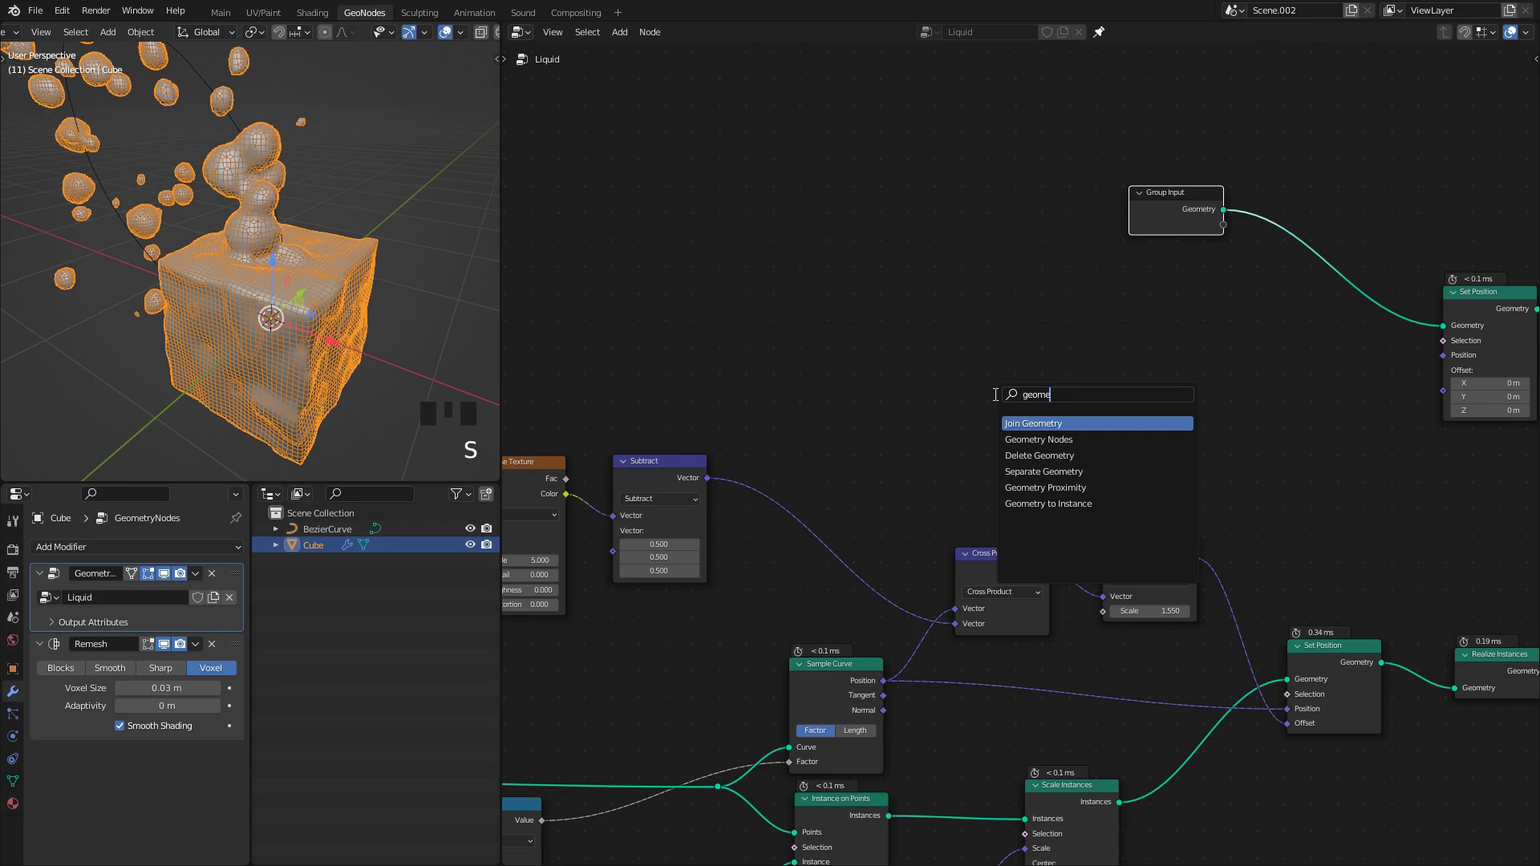
key("shift+a")
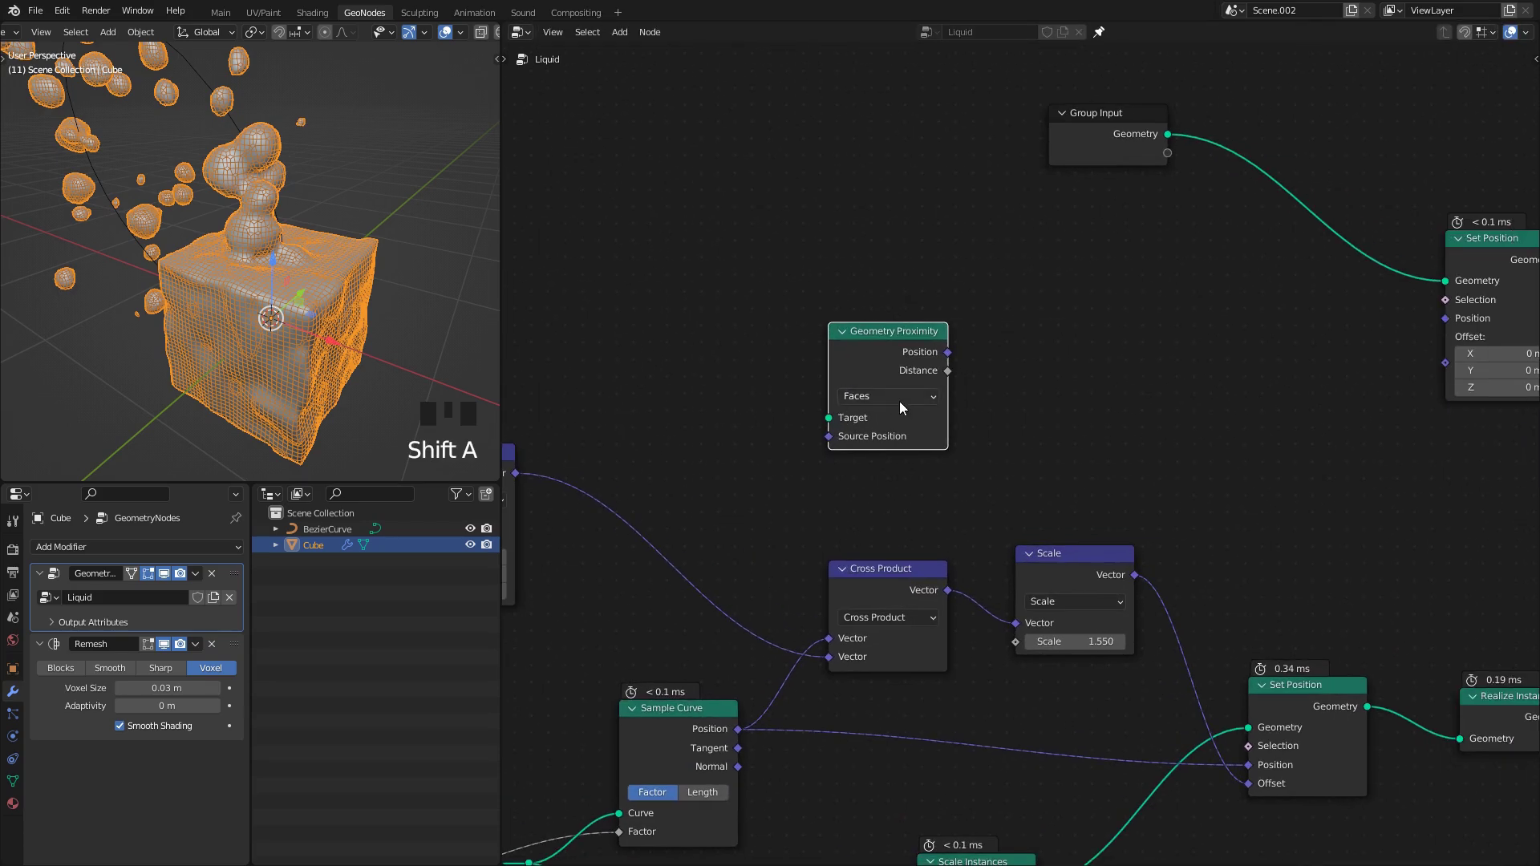
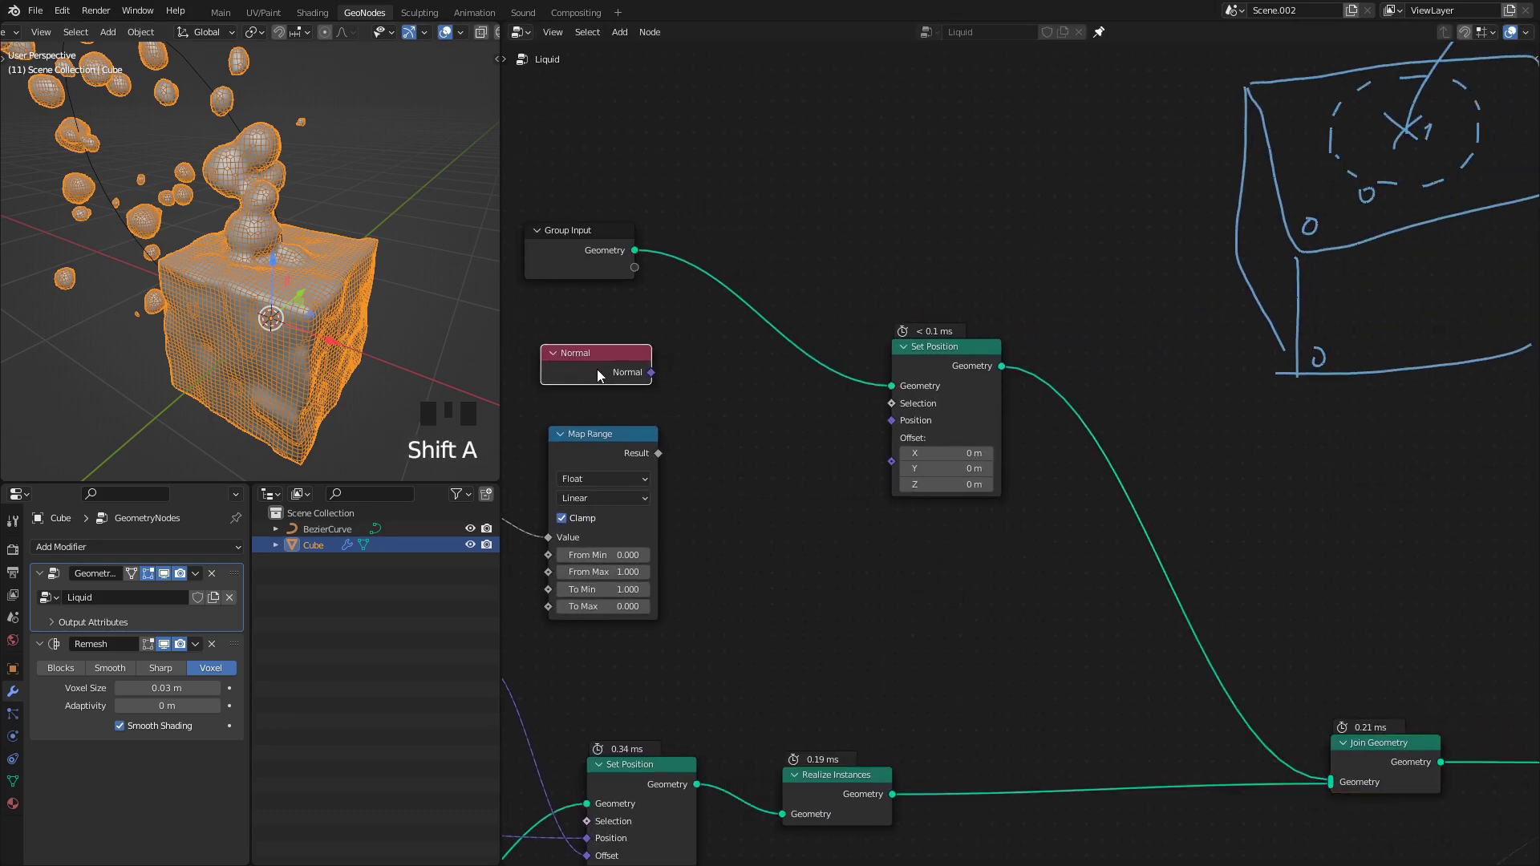
Step: Switch the Vector Math node to Scale driven by the Map Range result and cap From Max at 0.38
key("q")
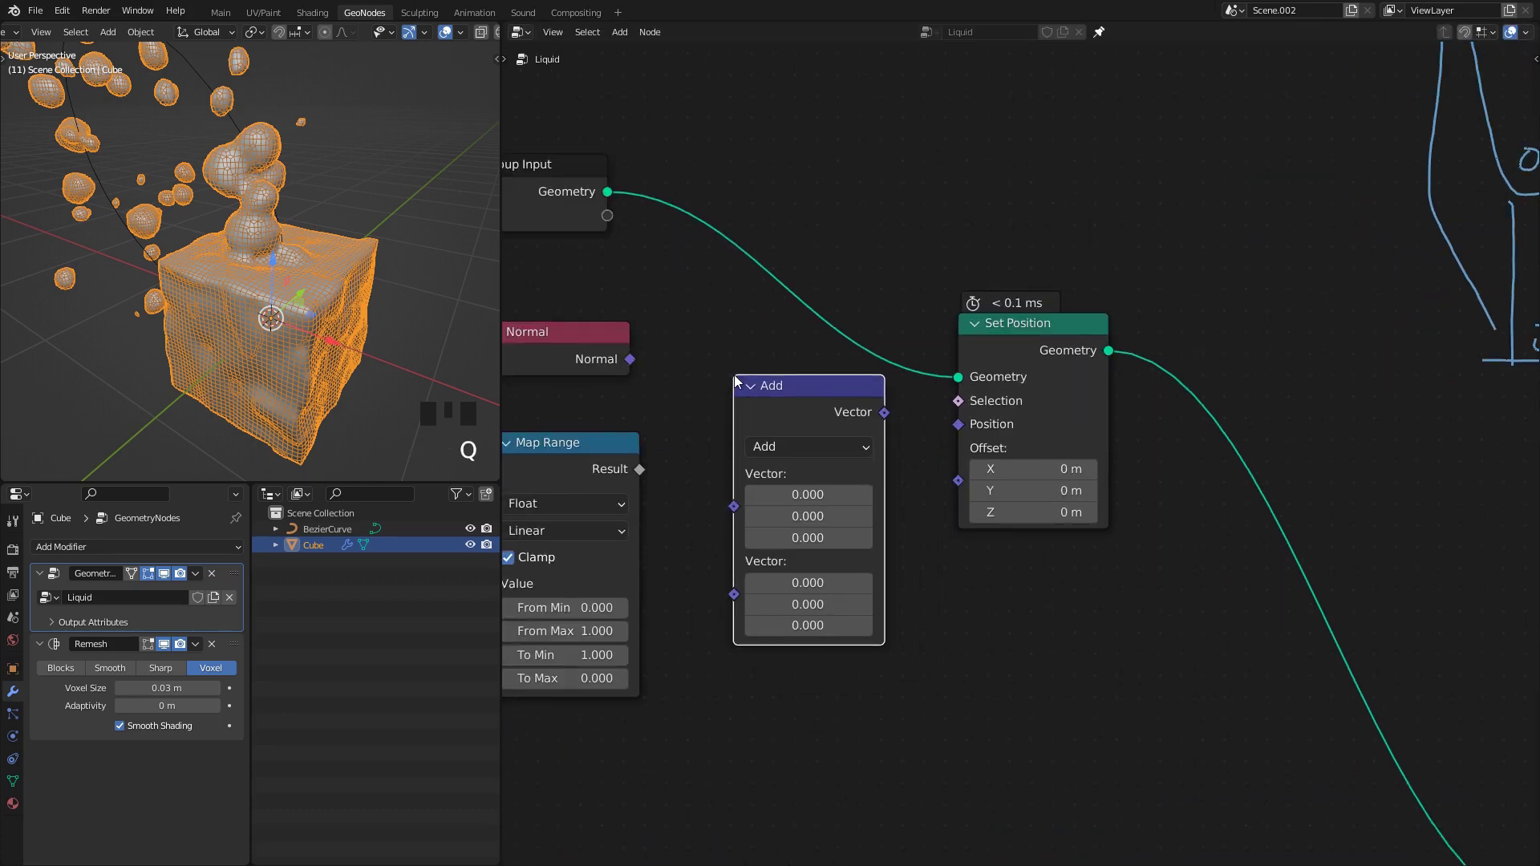
left_click(966, 493)
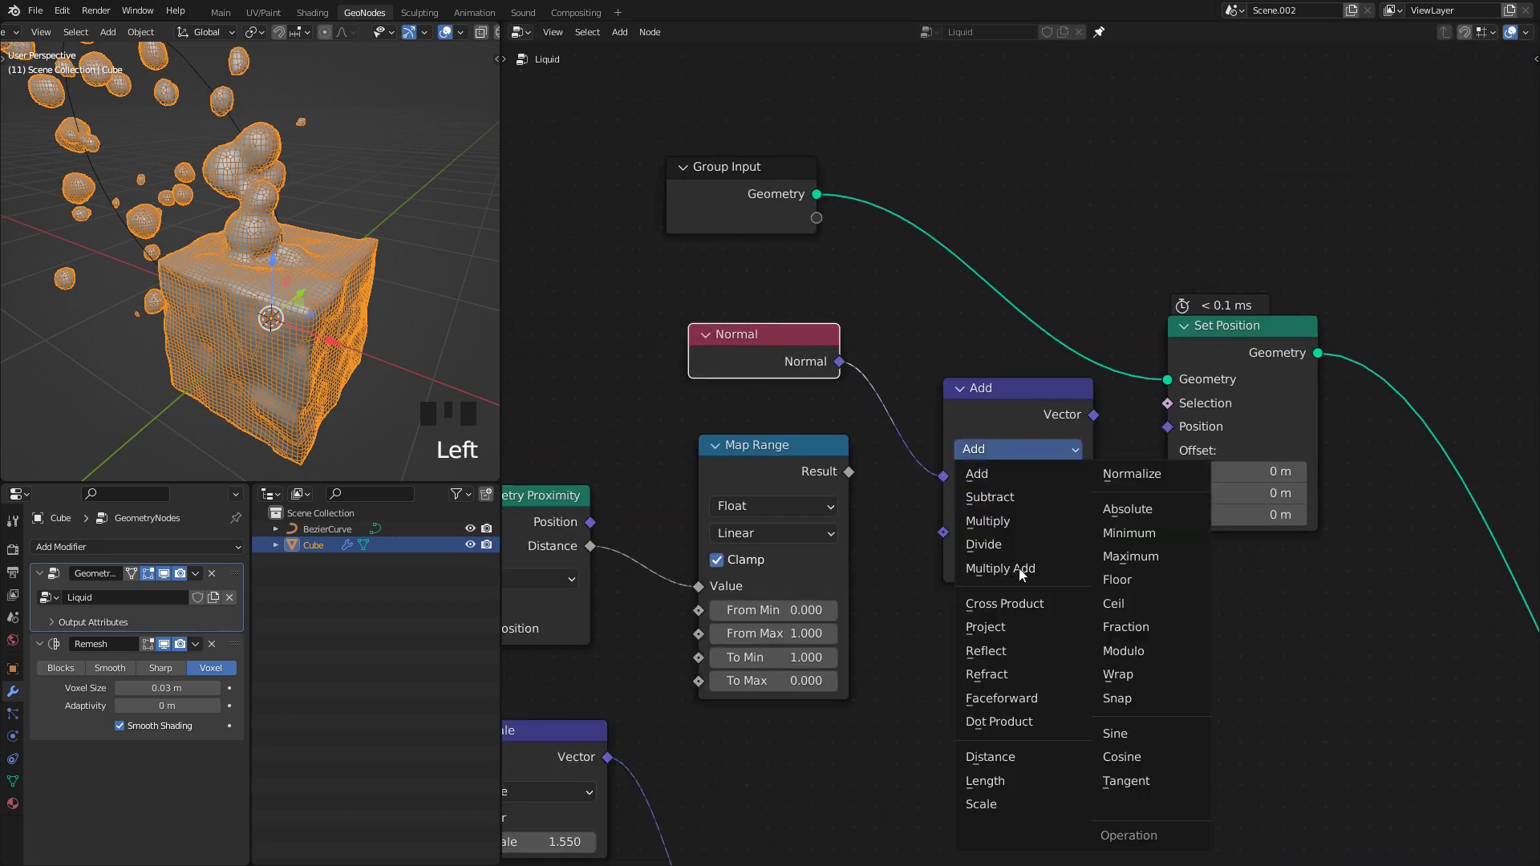
left_click_drag(1018, 791, 1022, 464)
left_click(1173, 485)
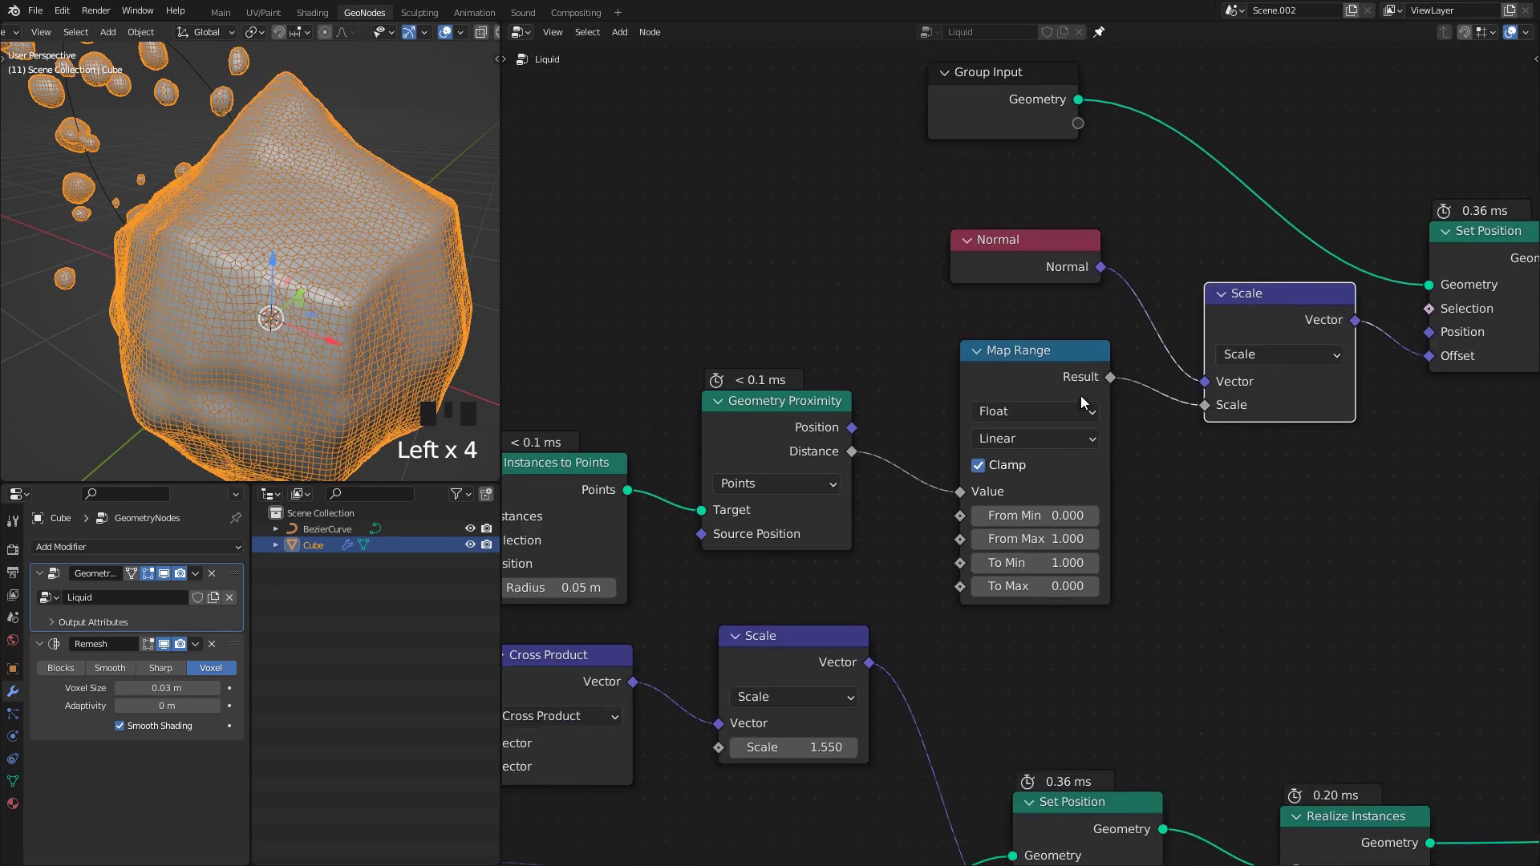
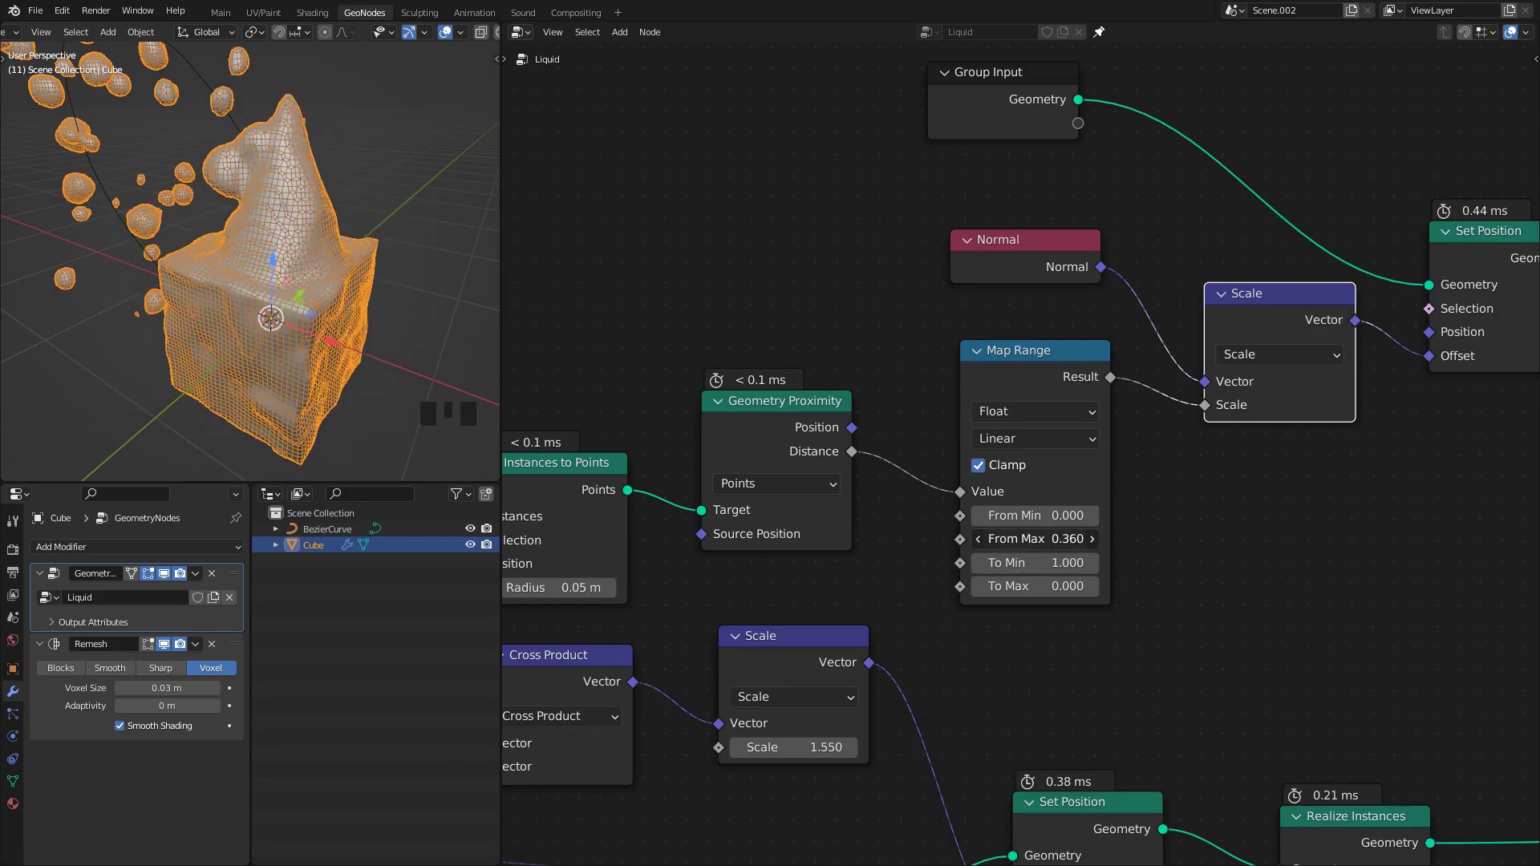
scroll("up", 3)
left_click_drag(290, 247, 896, 486)
Step: Insert a Math Multiply node between Map Range and Scale to weaken the offset
key("q")
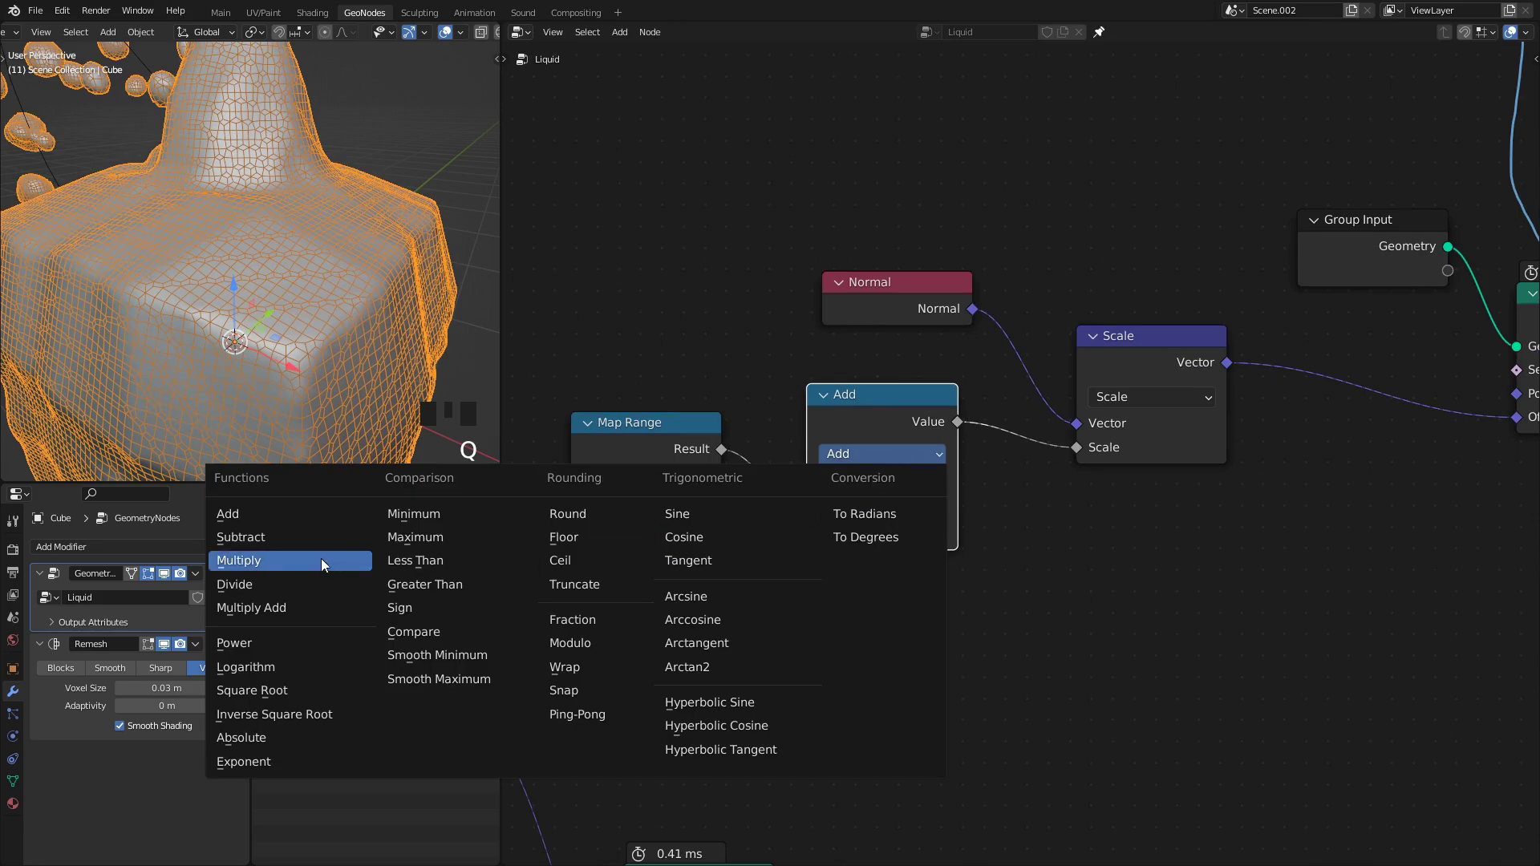
left_click_drag(381, 543, 287, 339)
middle_click(287, 339)
scroll("down", 3)
middle_click(255, 333)
scroll("up", 3)
left_click_drag(230, 330, 239, 313)
Step: Set the Multiply factor to 0.310 and shape a bell-curved Float Curve before the Scale
scroll("down", 3)
middle_click(312, 277)
scroll("up", 3)
left_click_drag(252, 357, 272, 317)
key("space")
left_click_drag(254, 319, 305, 344)
key("space")
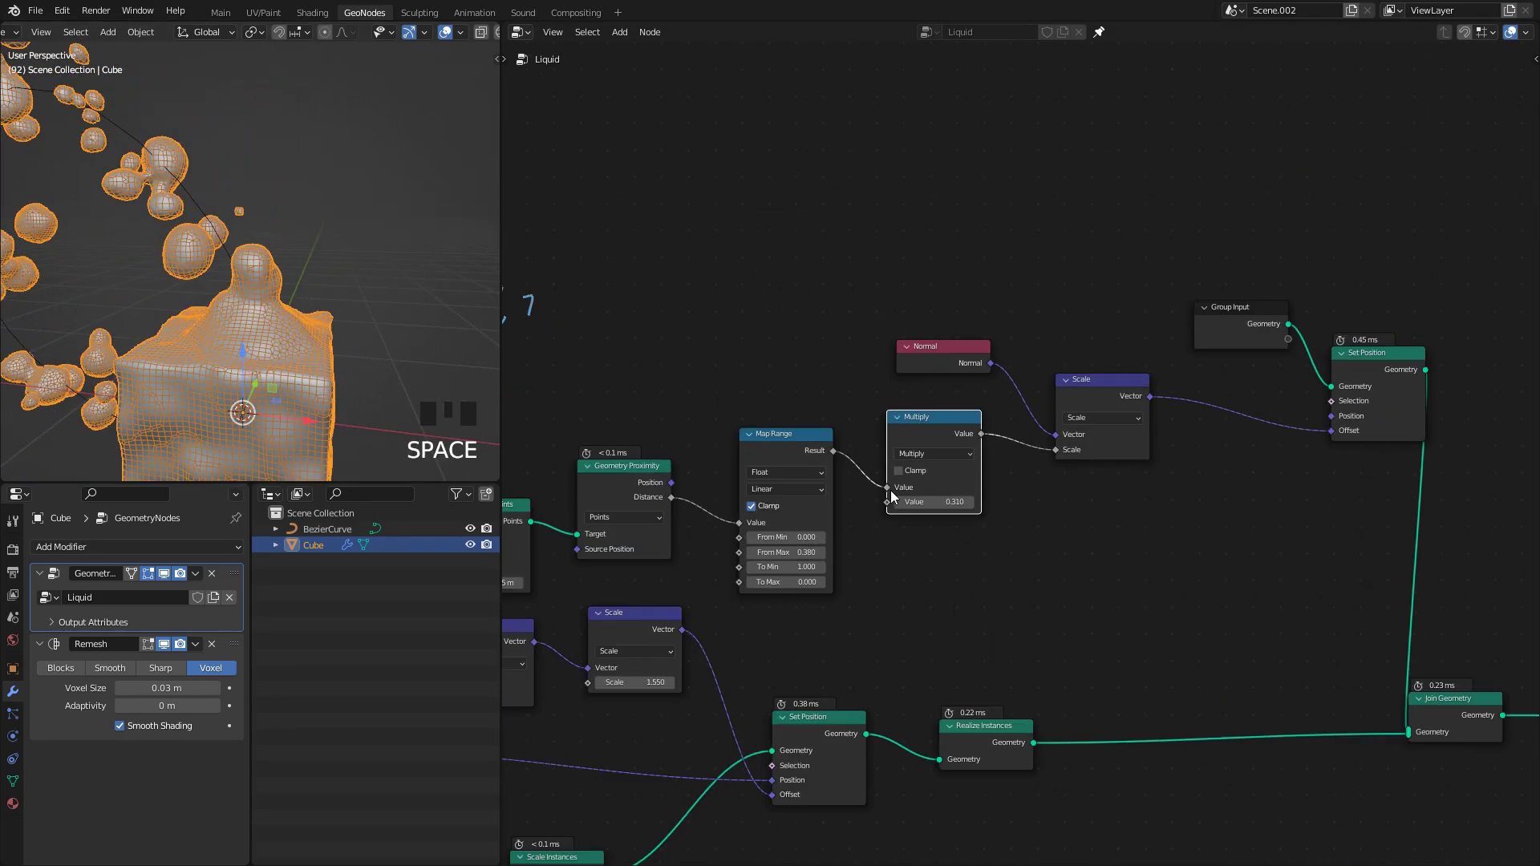
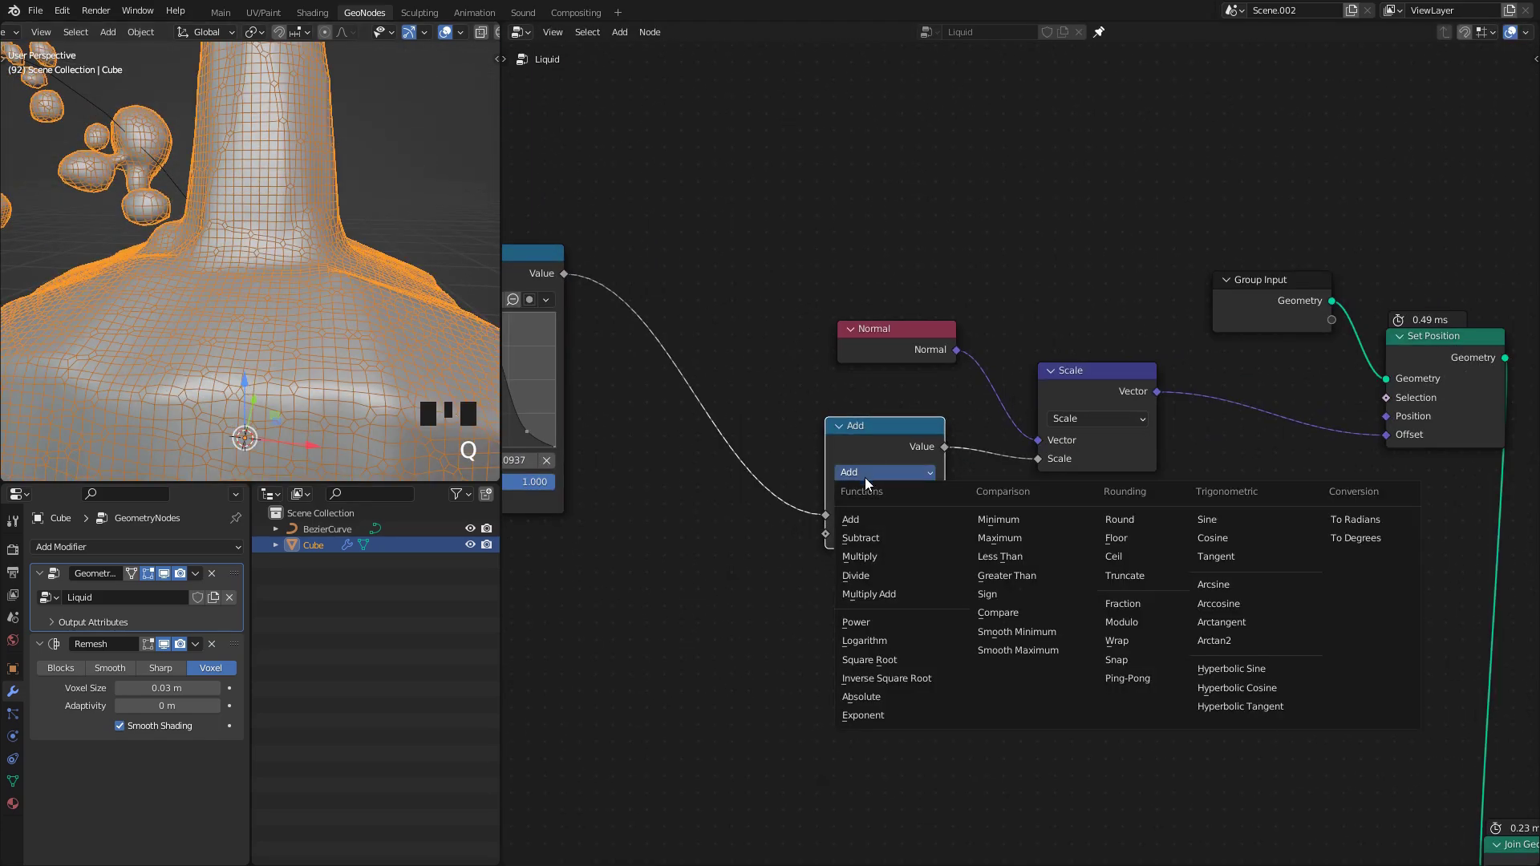
Step: Drop a Math Add node between Map Range and the Float Curve
left_click_drag(892, 546, 978, 741)
right_click(978, 741)
middle_click(271, 330)
scroll("up", 3)
left_click_drag(258, 276, 325, 330)
Step: Set the Add node's second Value to 0.5
key("space")
key("space")
key("shift+Left")
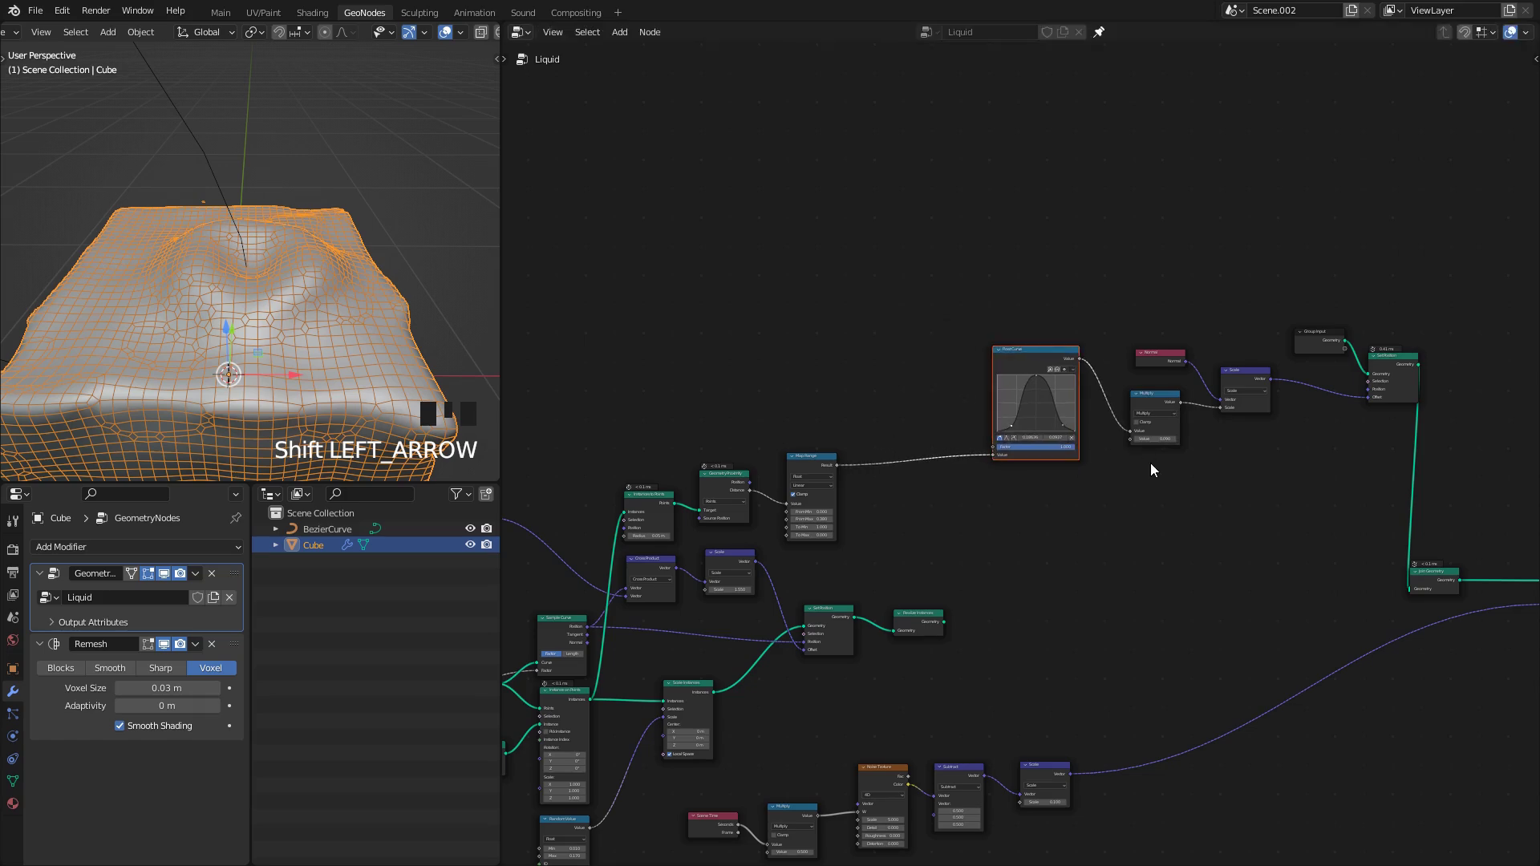
key("q")
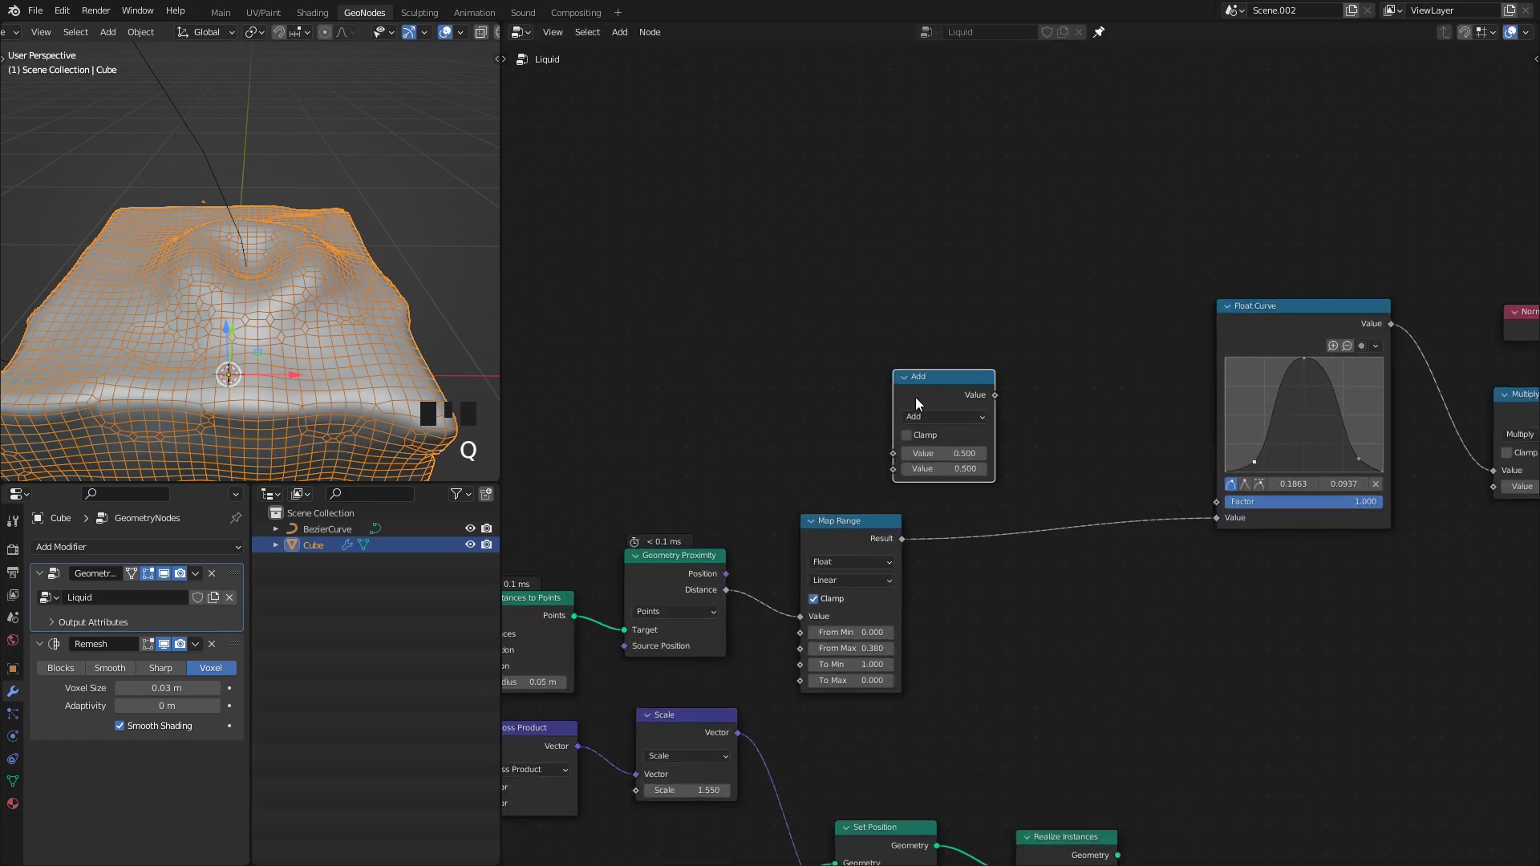
key("g")
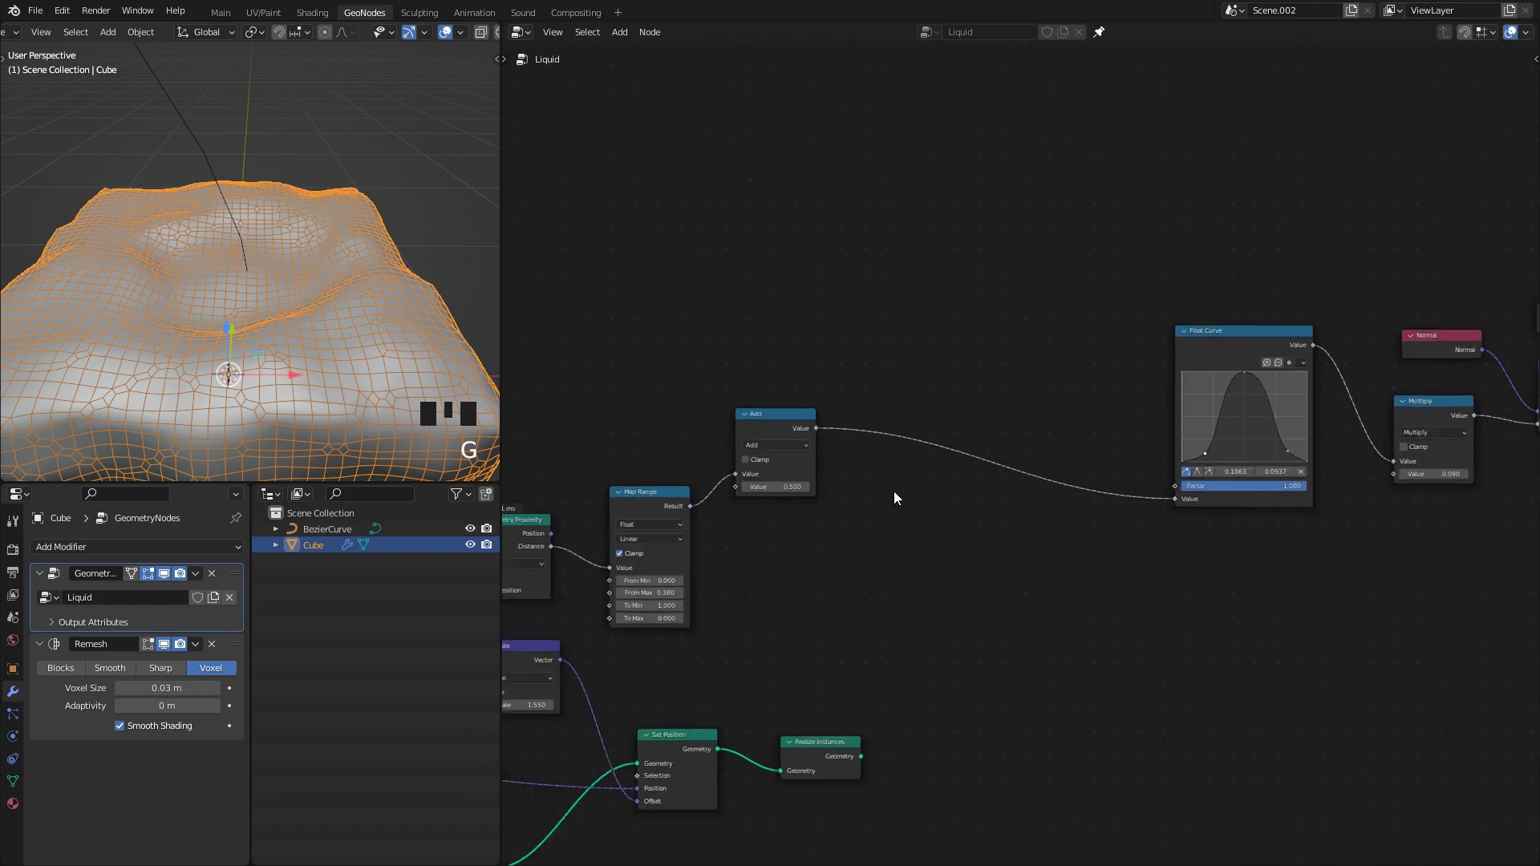
Step: Feed Scene Time seconds into the Add node alongside the Map Range result
key("shift+d")
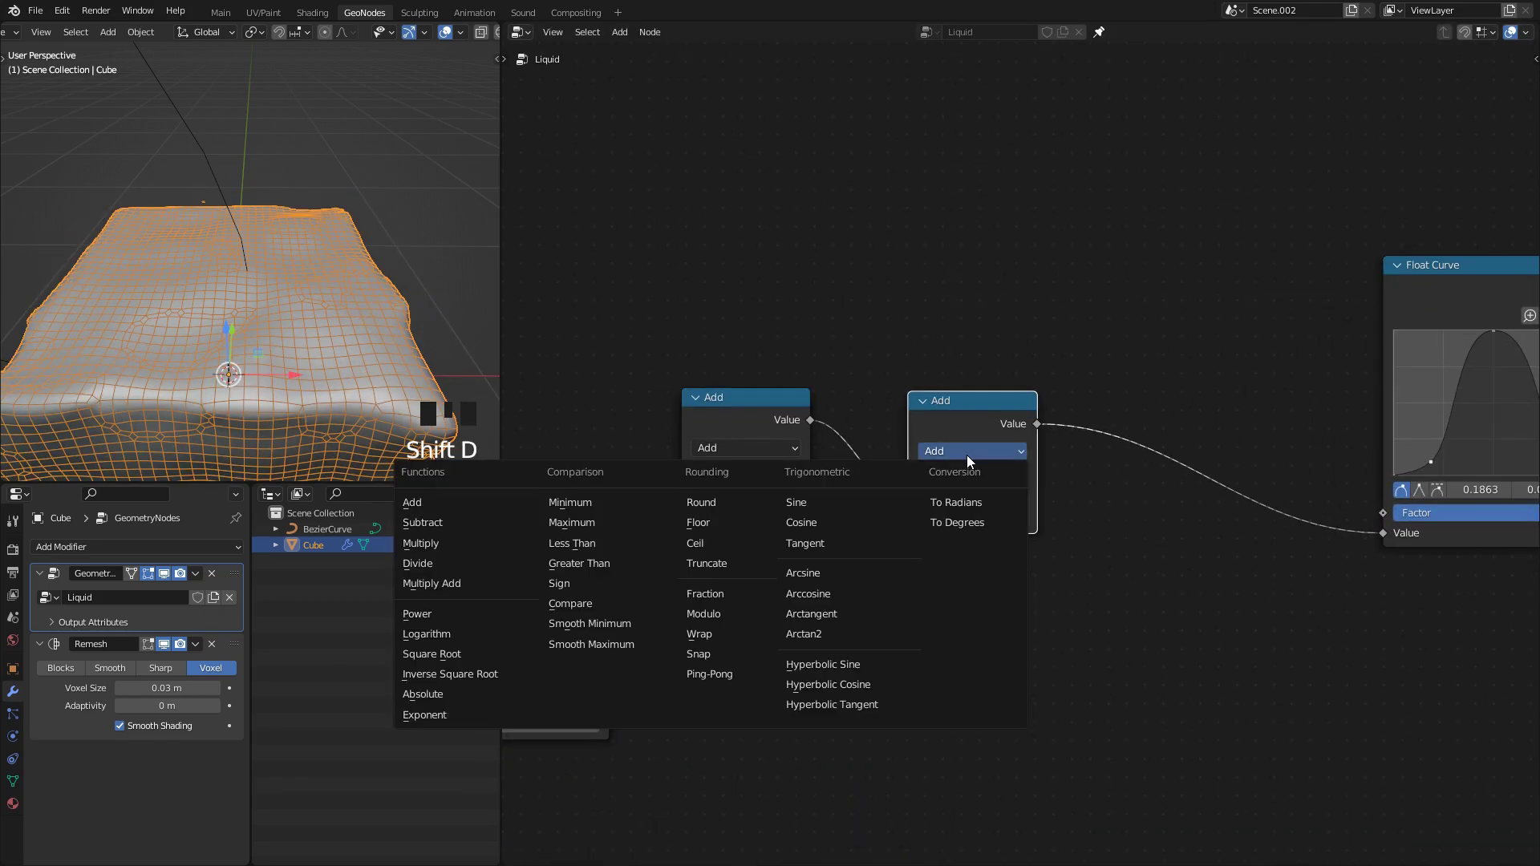
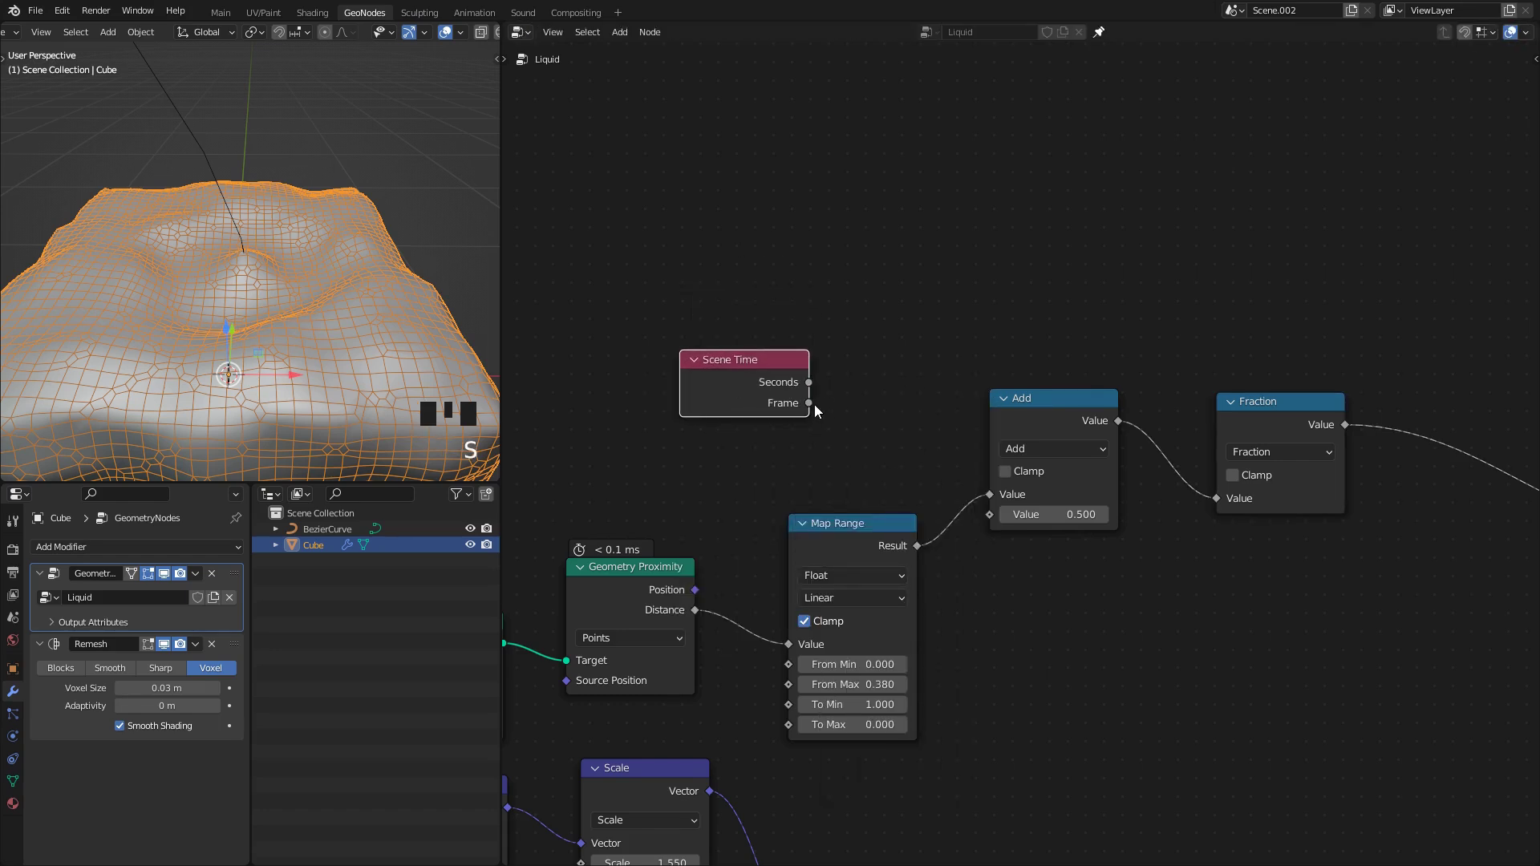
left_click_drag(993, 520, 387, 352)
key("space")
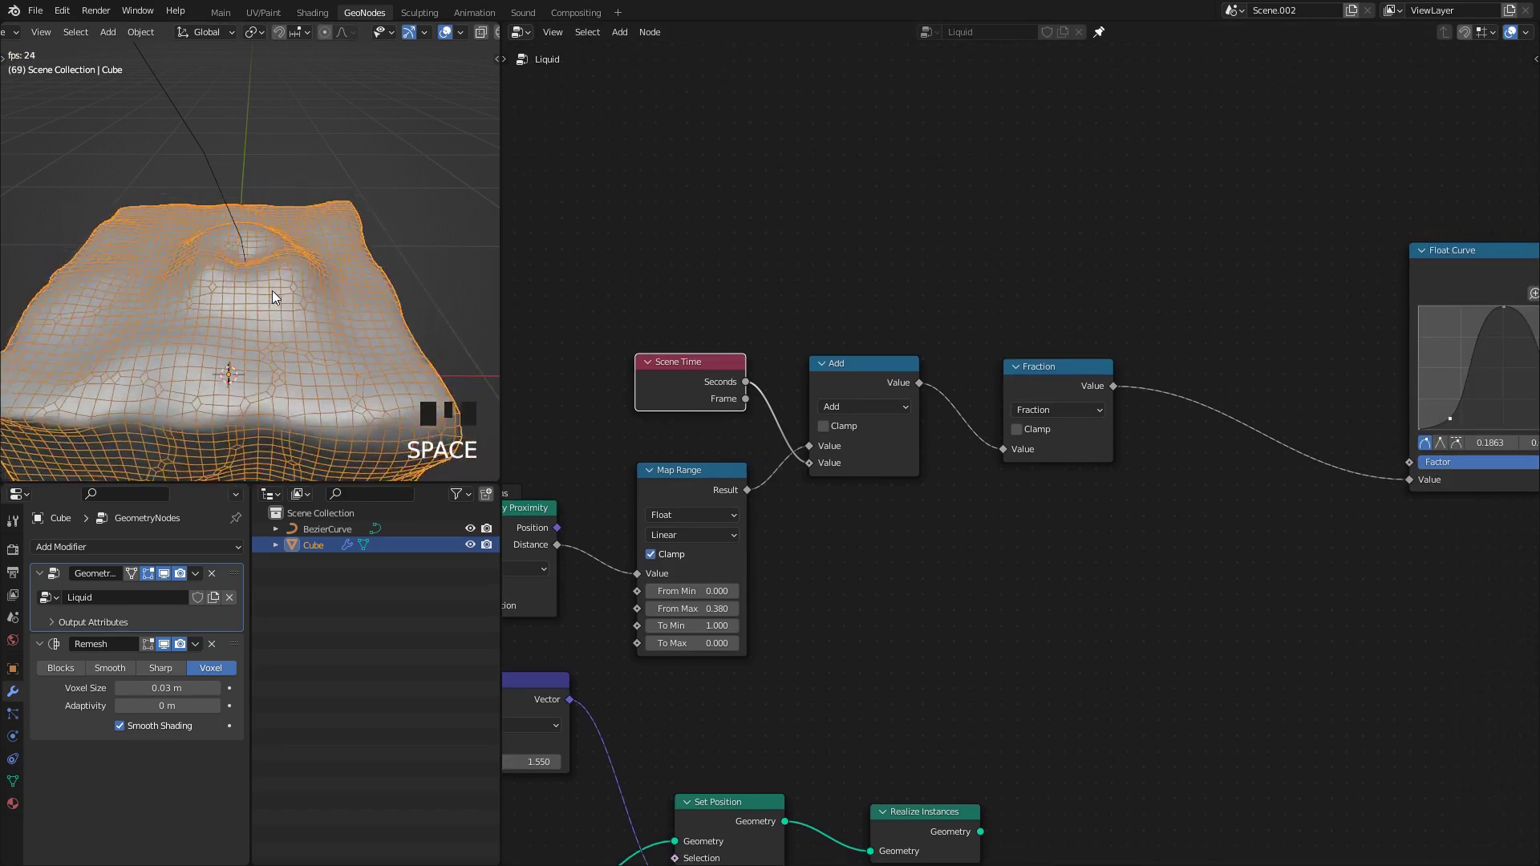
Step: Wrap the Add output with a Fraction node before the Float Curve and play the rippling animation
scroll("down", 3)
left_click_drag(292, 303, 284, 267)
key("space")
scroll("up", 3)
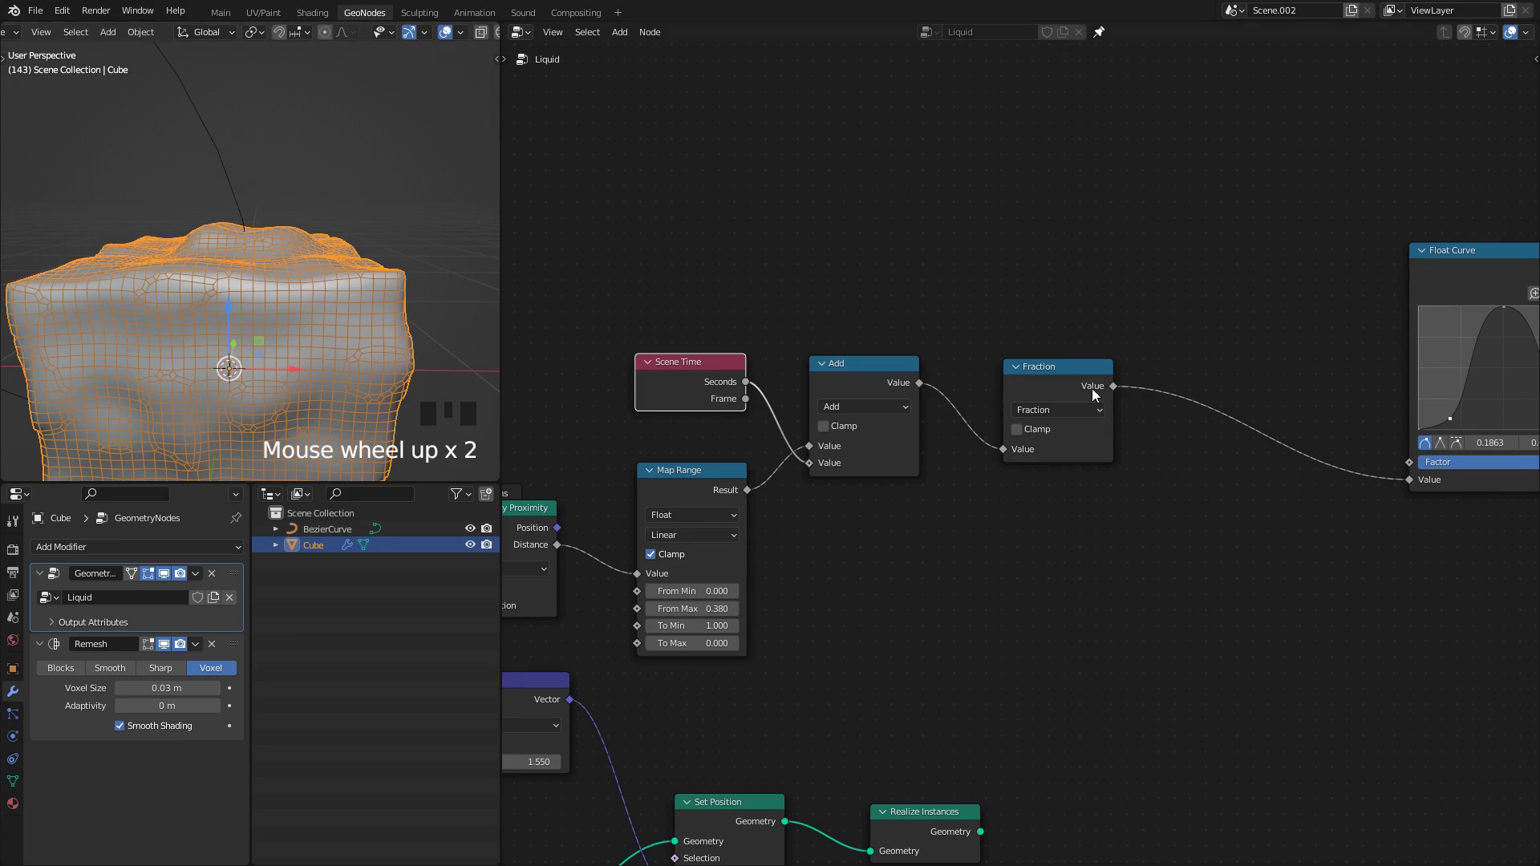
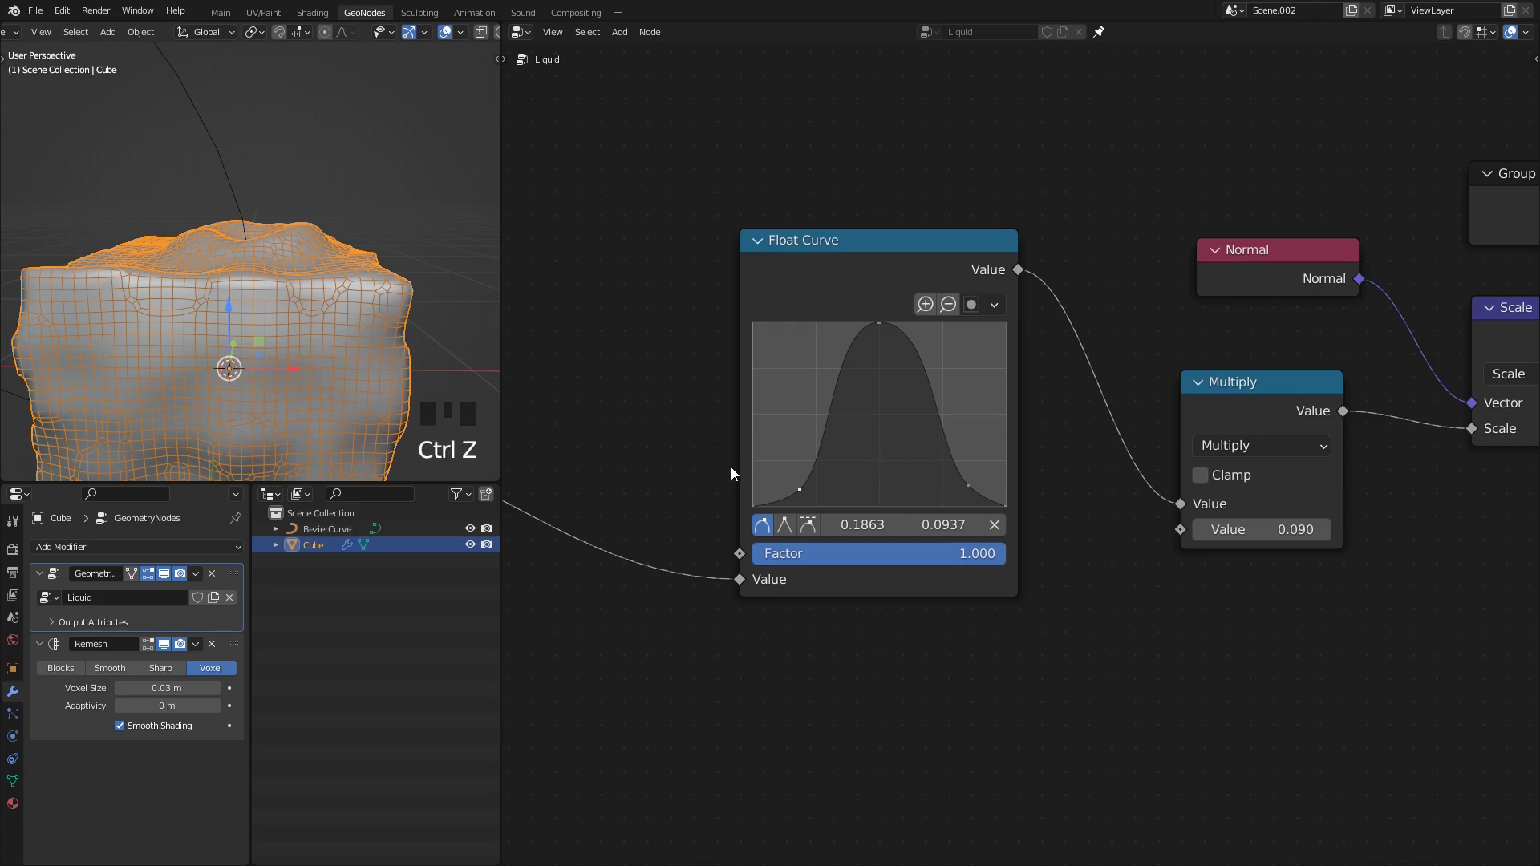
Step: Duplicate a Multiply node combining Float Curve output with the Map Range result before the 0.090 Multiply
left_click_drag(285, 256, 1111, 400)
key("shift+d")
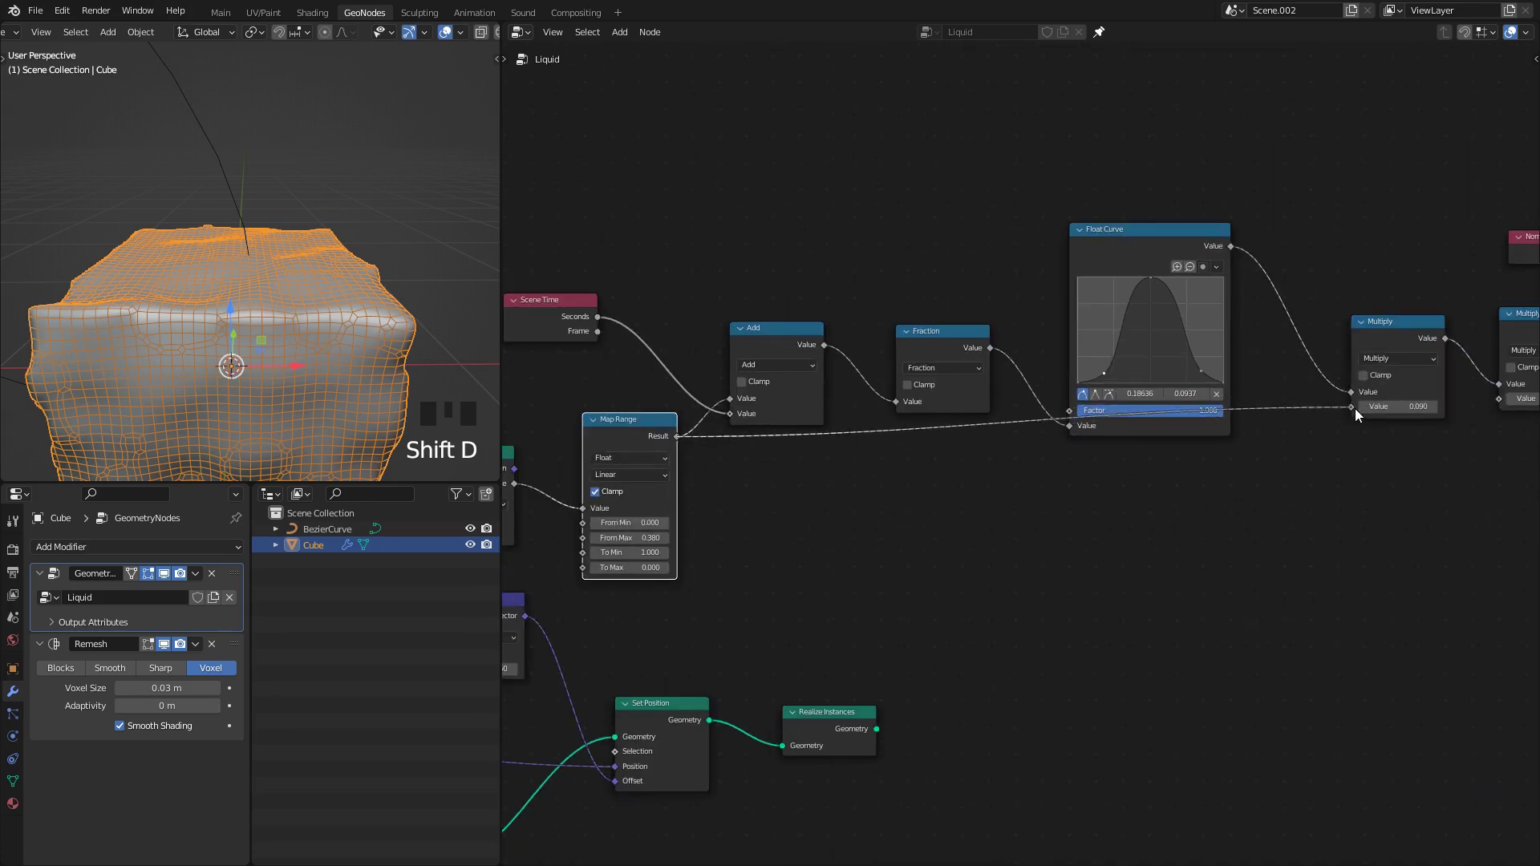
left_click(1357, 413)
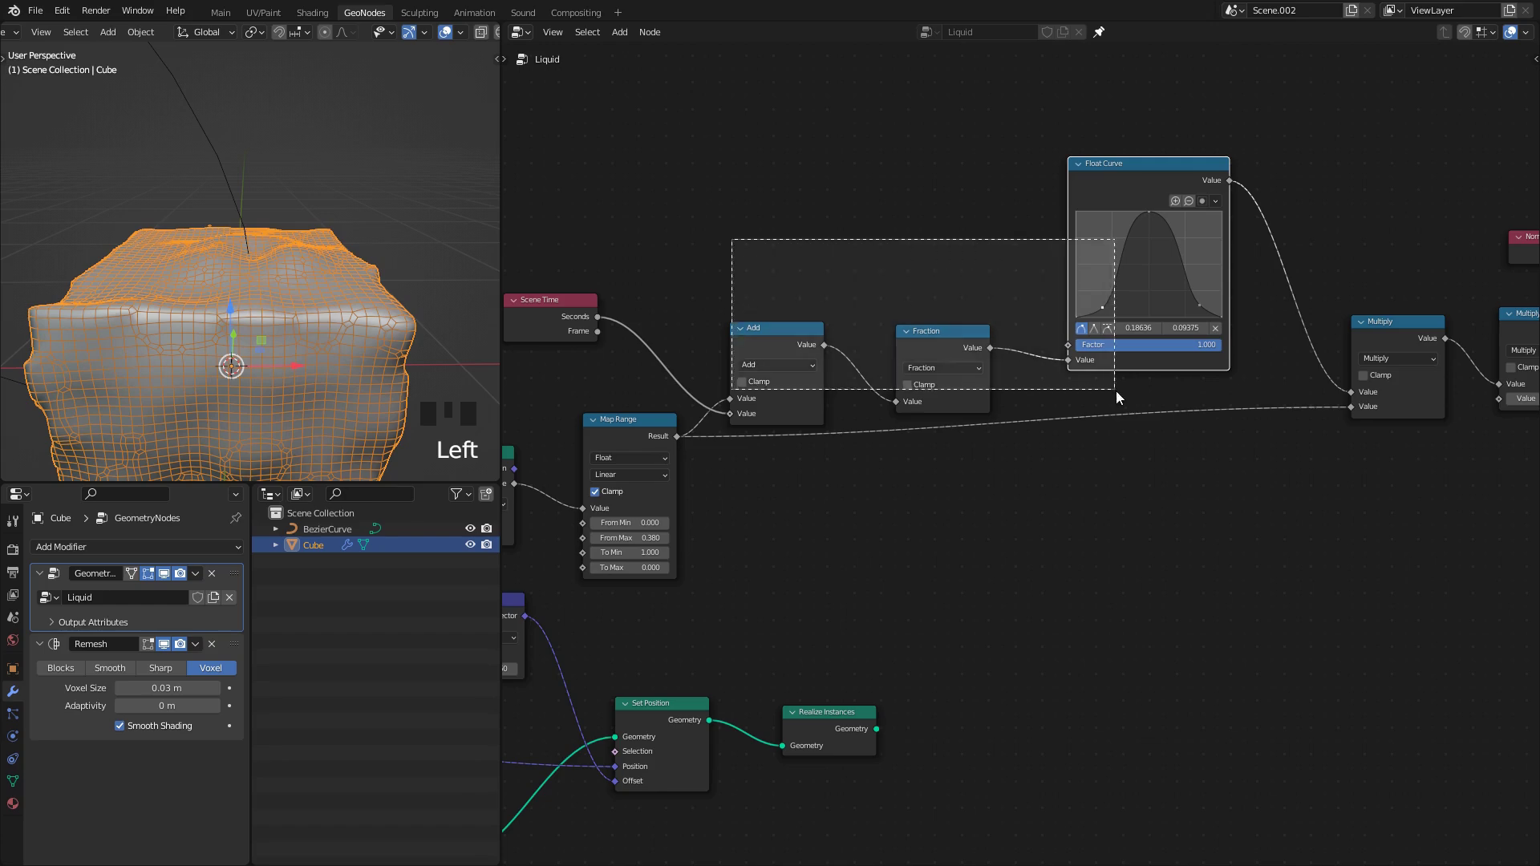
key("space")
Step: Change the final Multiply node's ripple strength from 0.090 to 0.240
key("=")
left_click_drag(220, 286, 1029, 538)
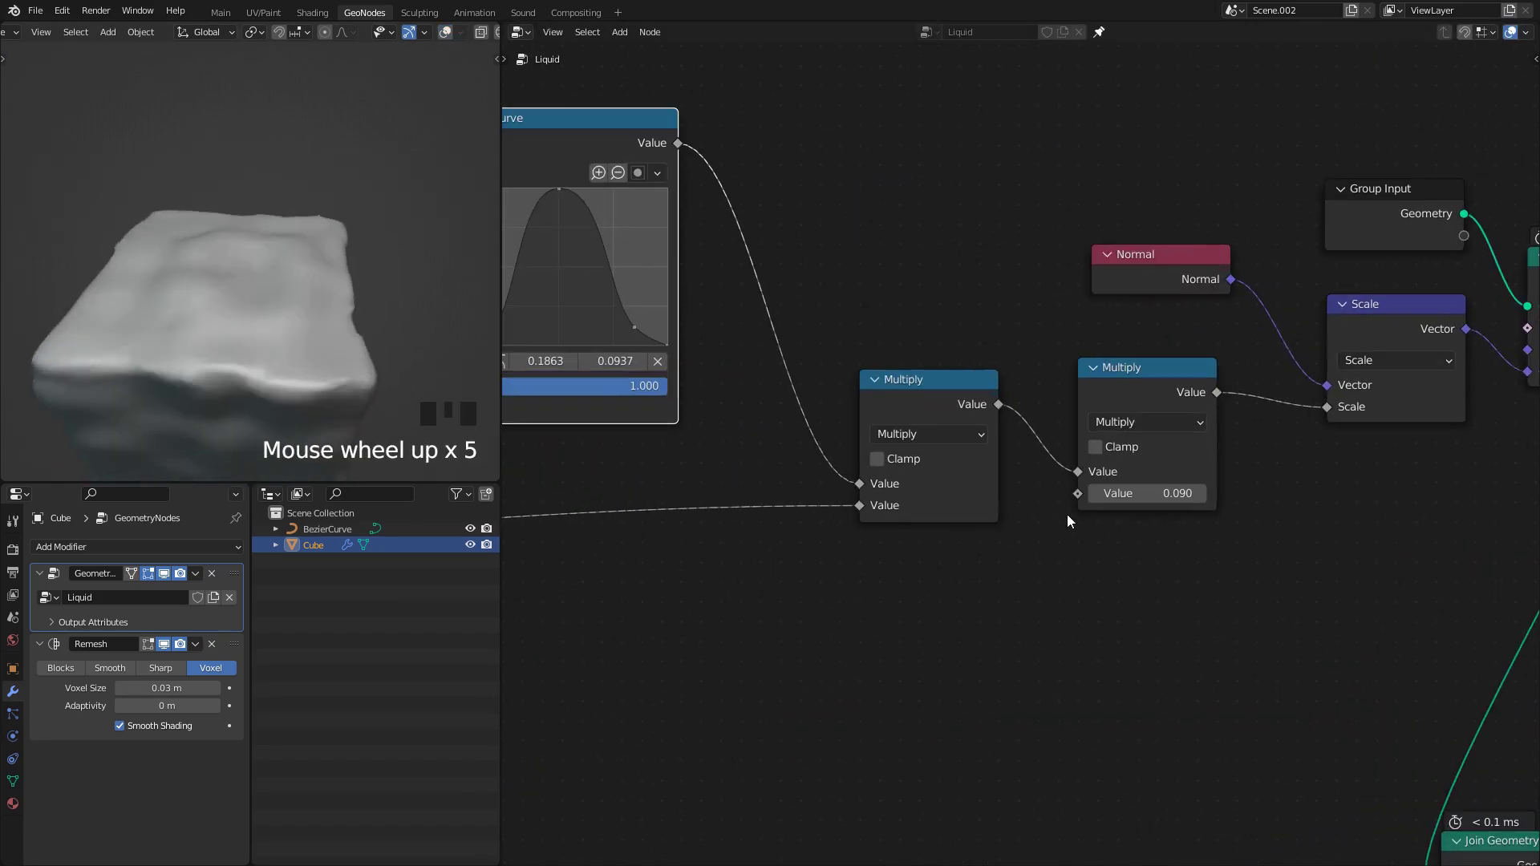
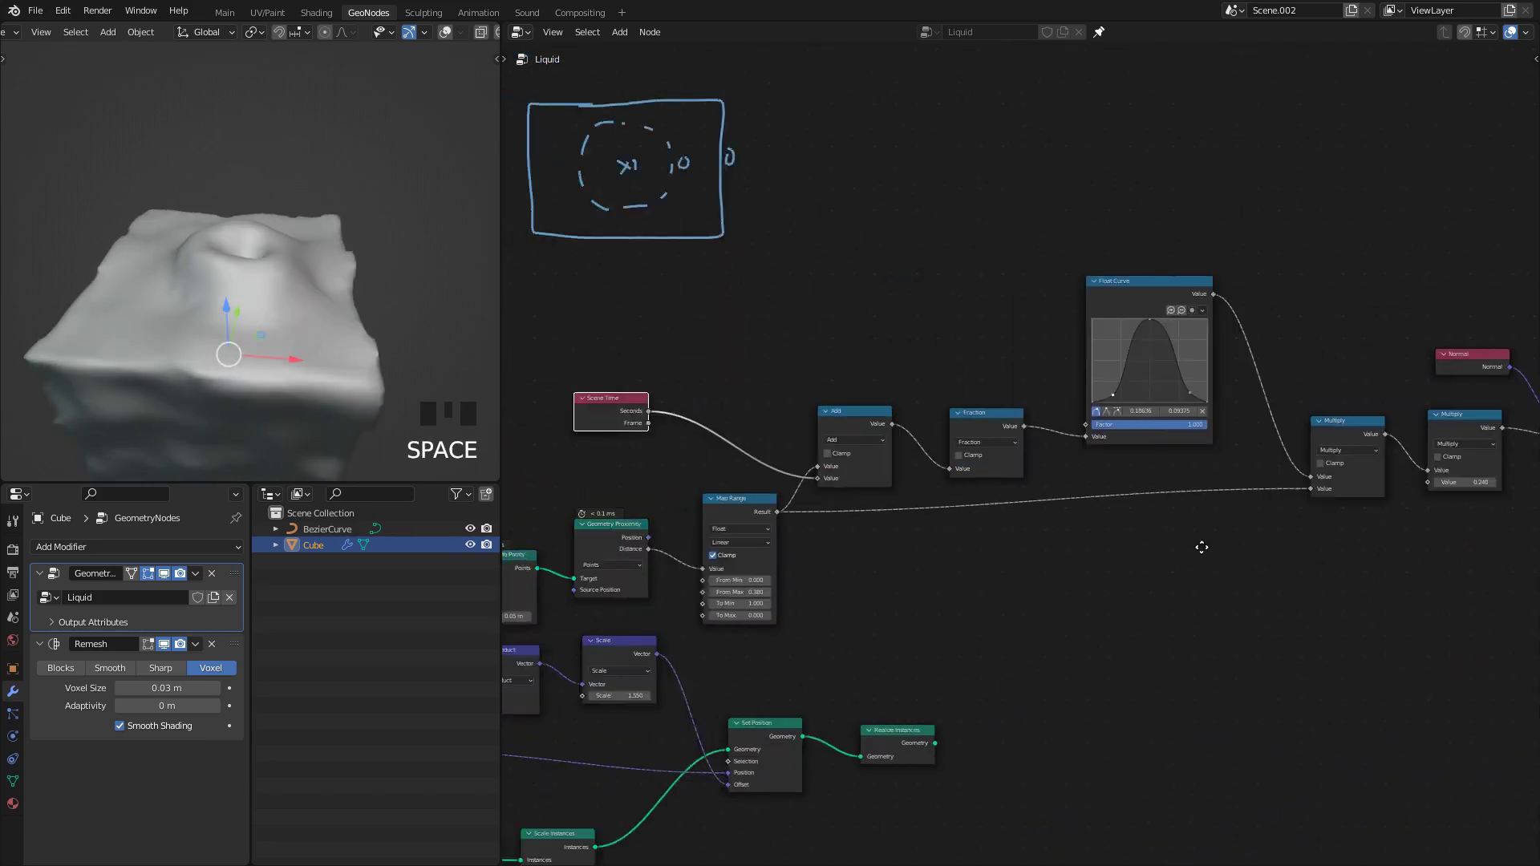
Step: Insert a Multiply node scaling the Map Range result by 1.44 before the Add node
key("space")
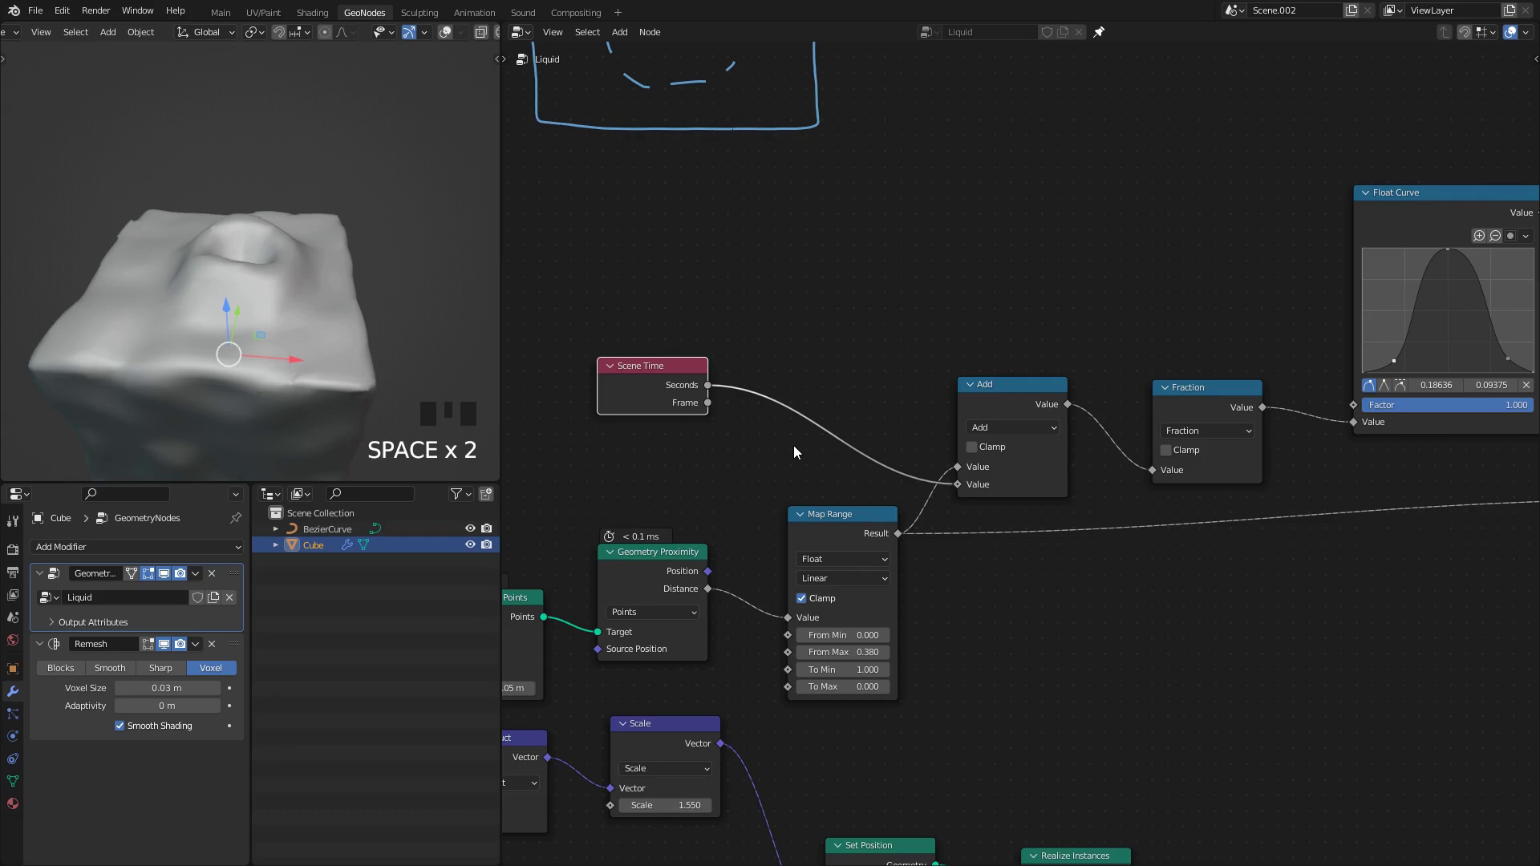
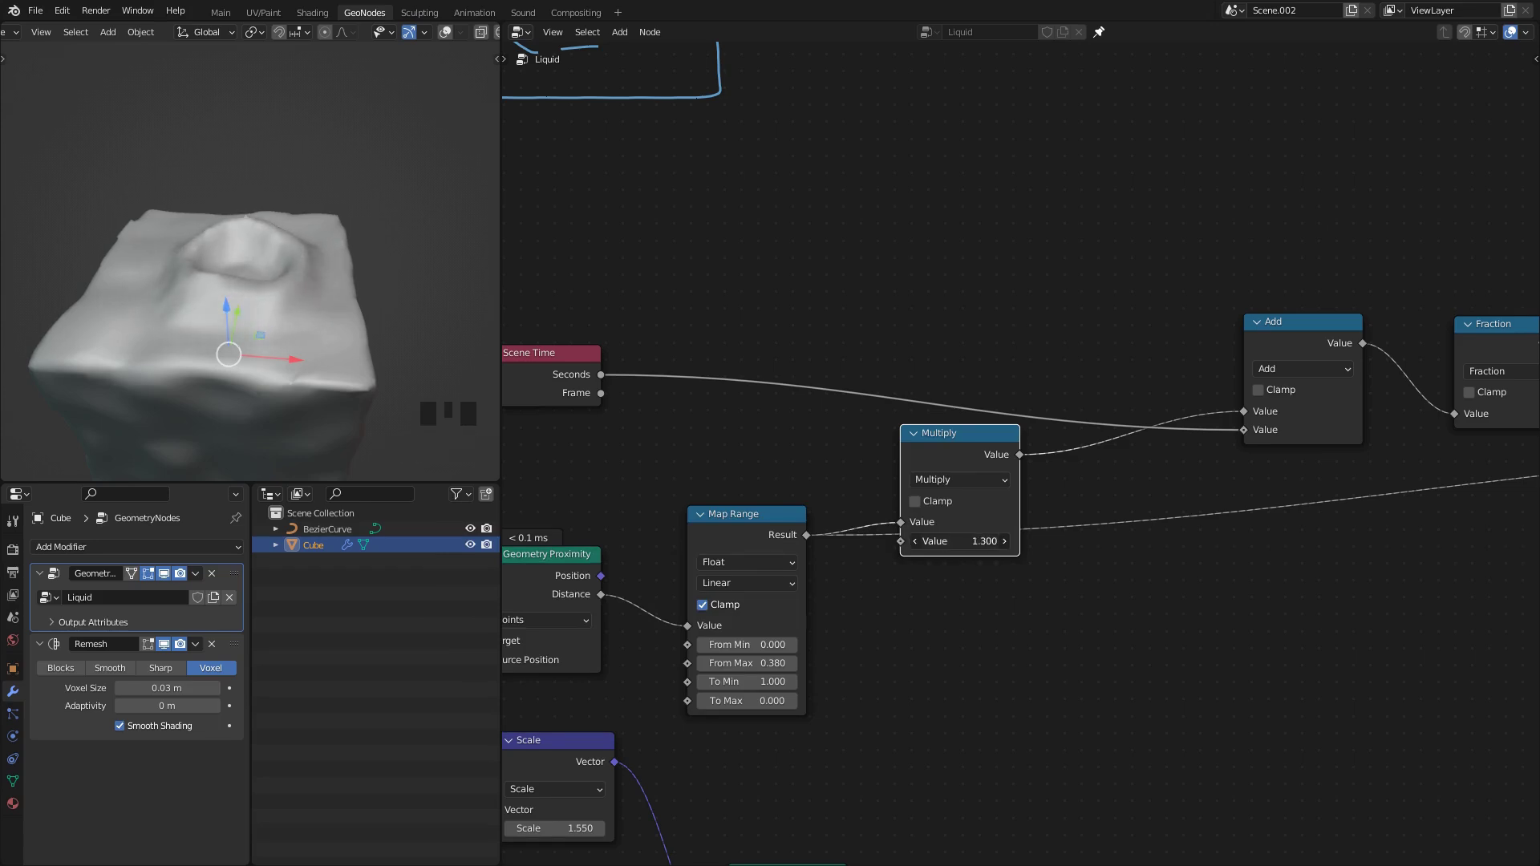
key("space")
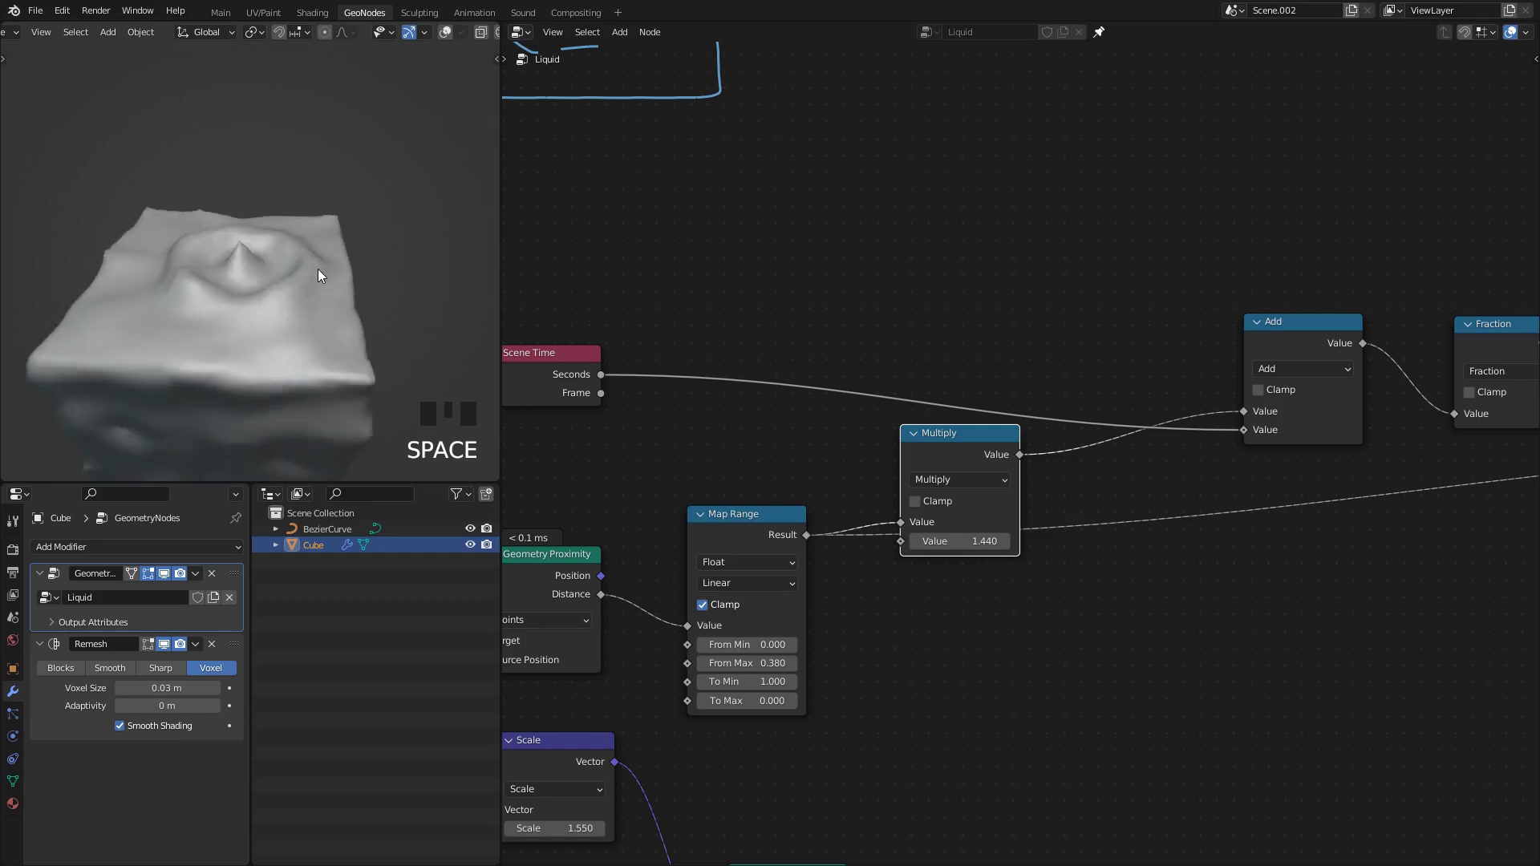
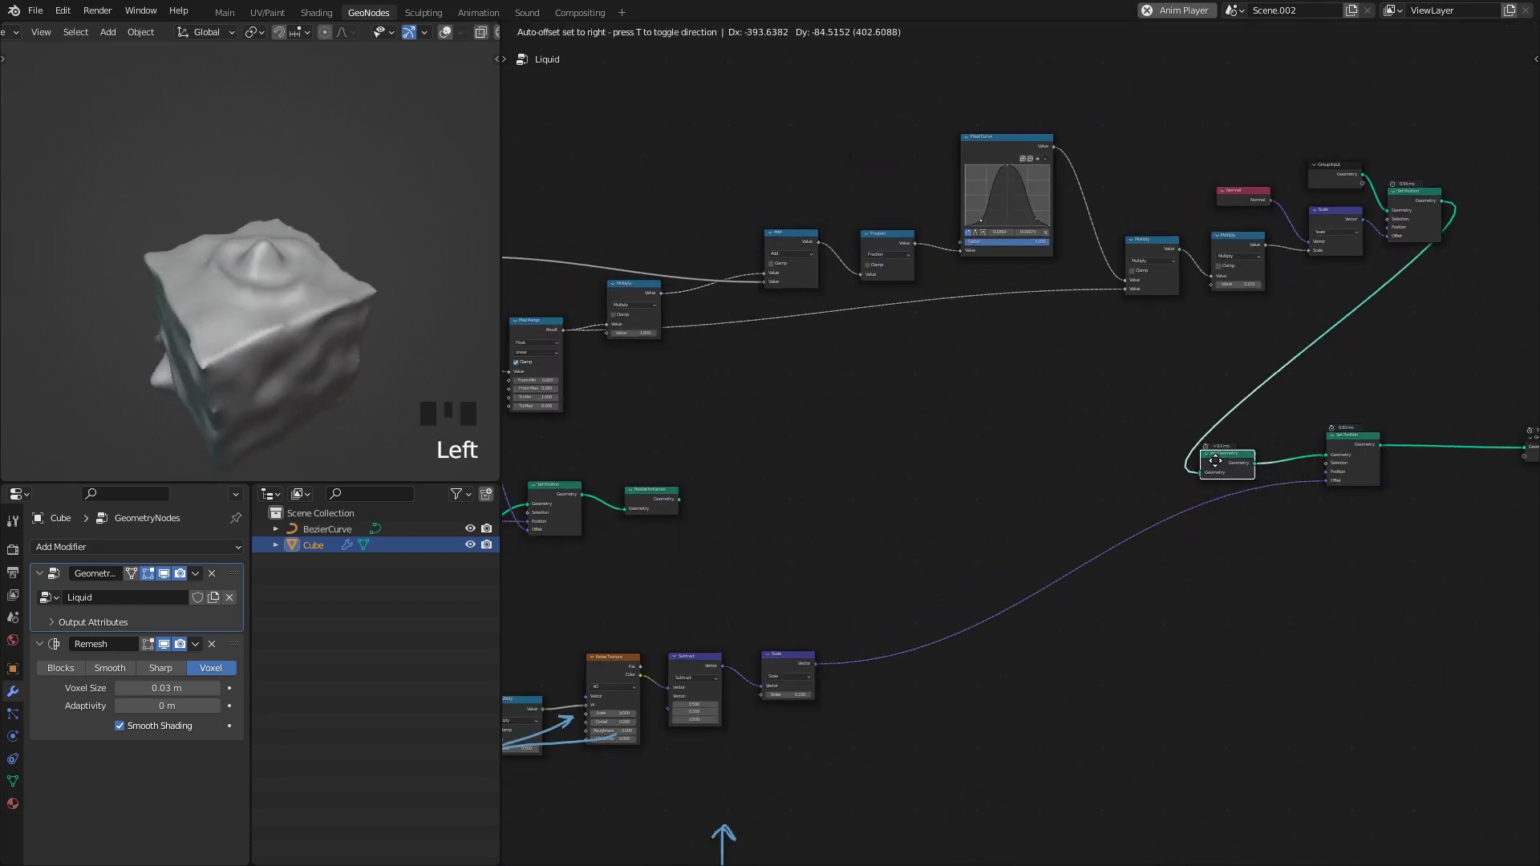
Step: Review the node tree with ripple strength at 0.300 and save the project as tut.blend
key("space")
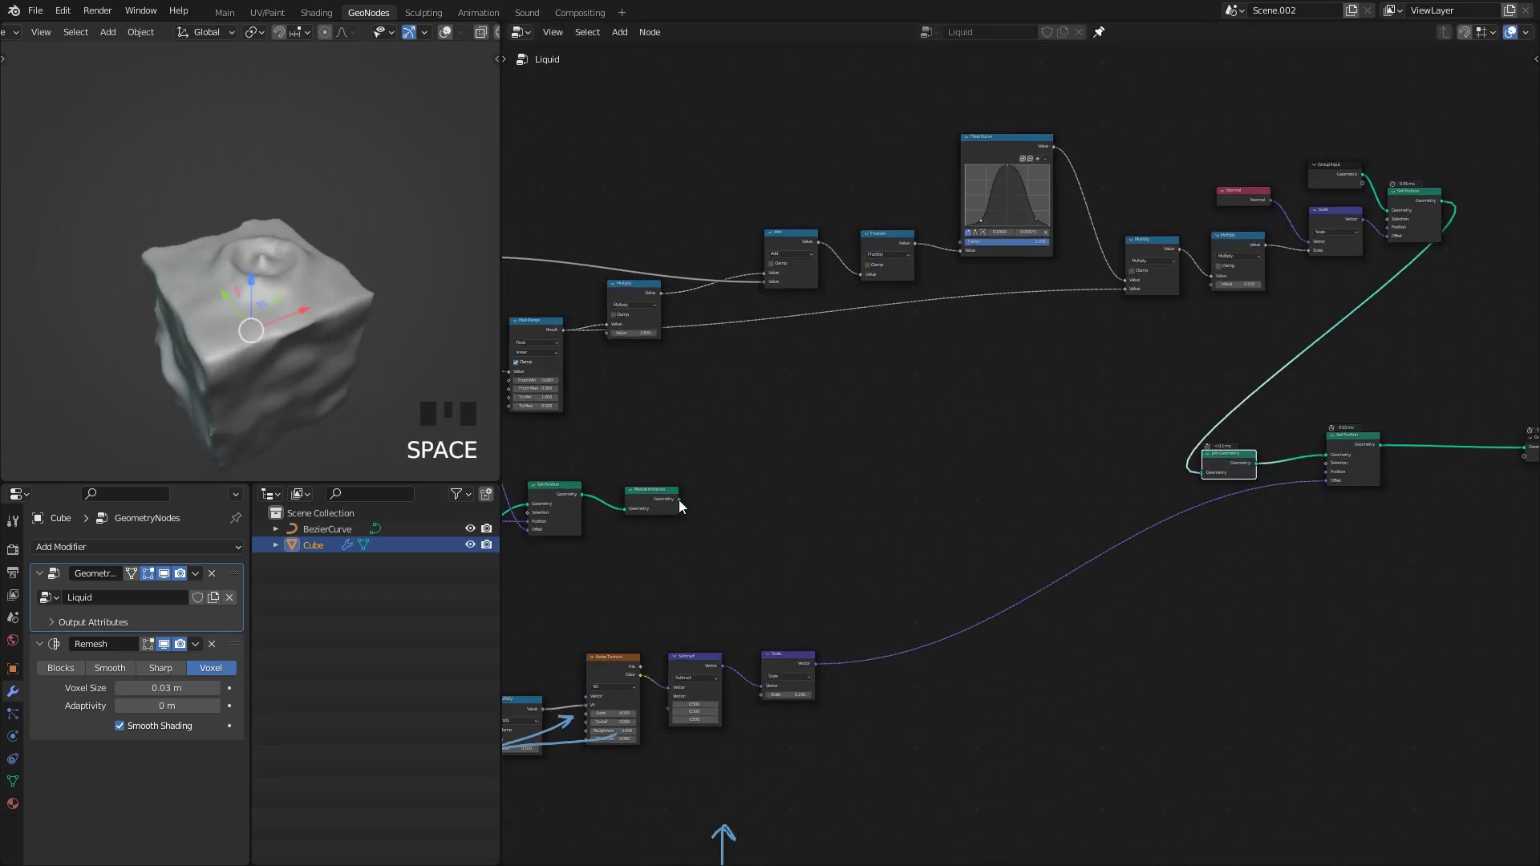
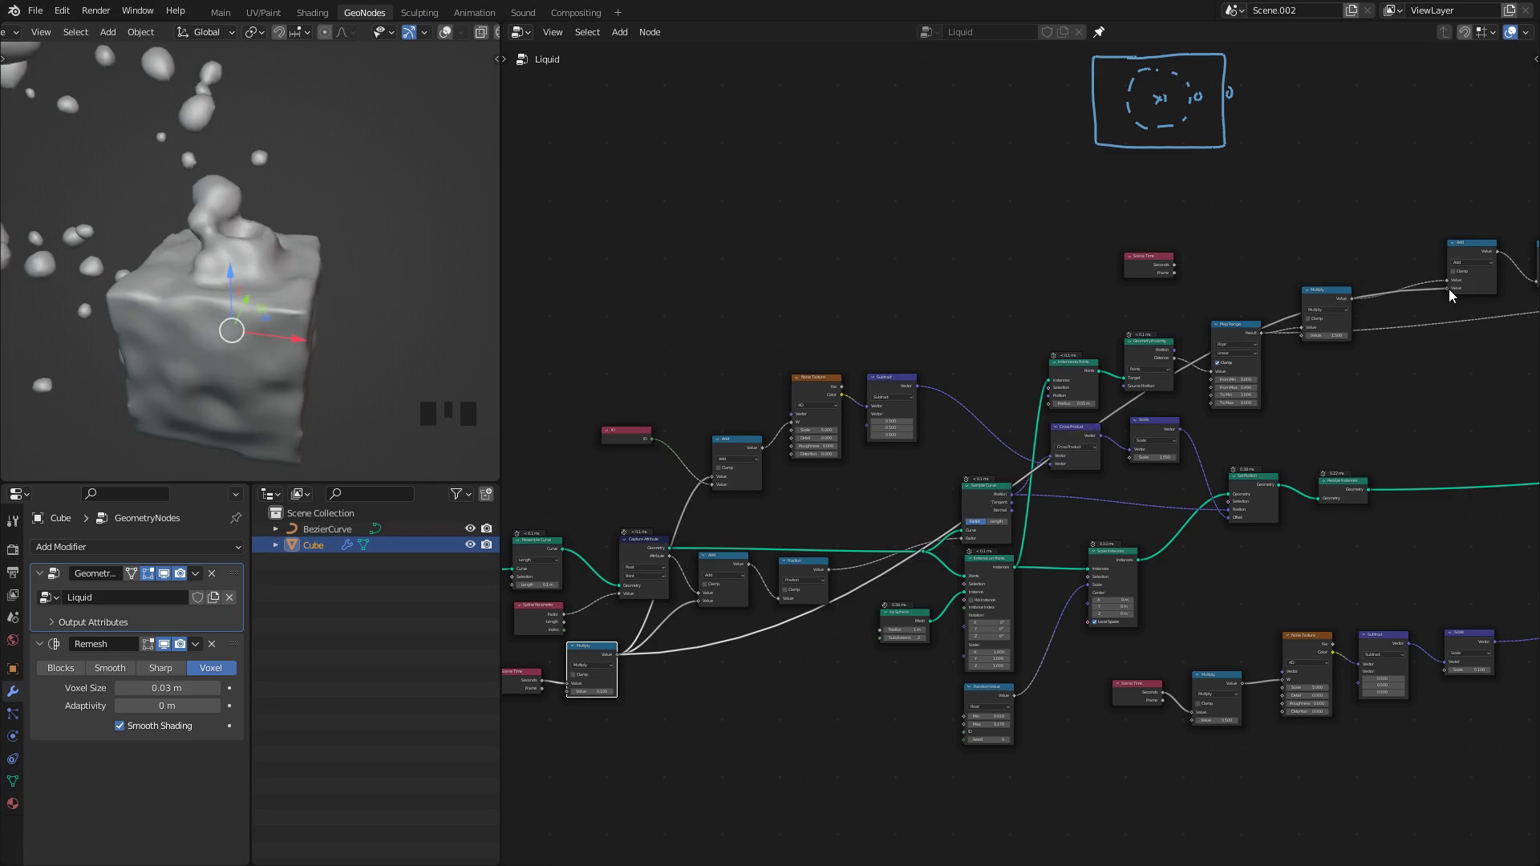
key("space")
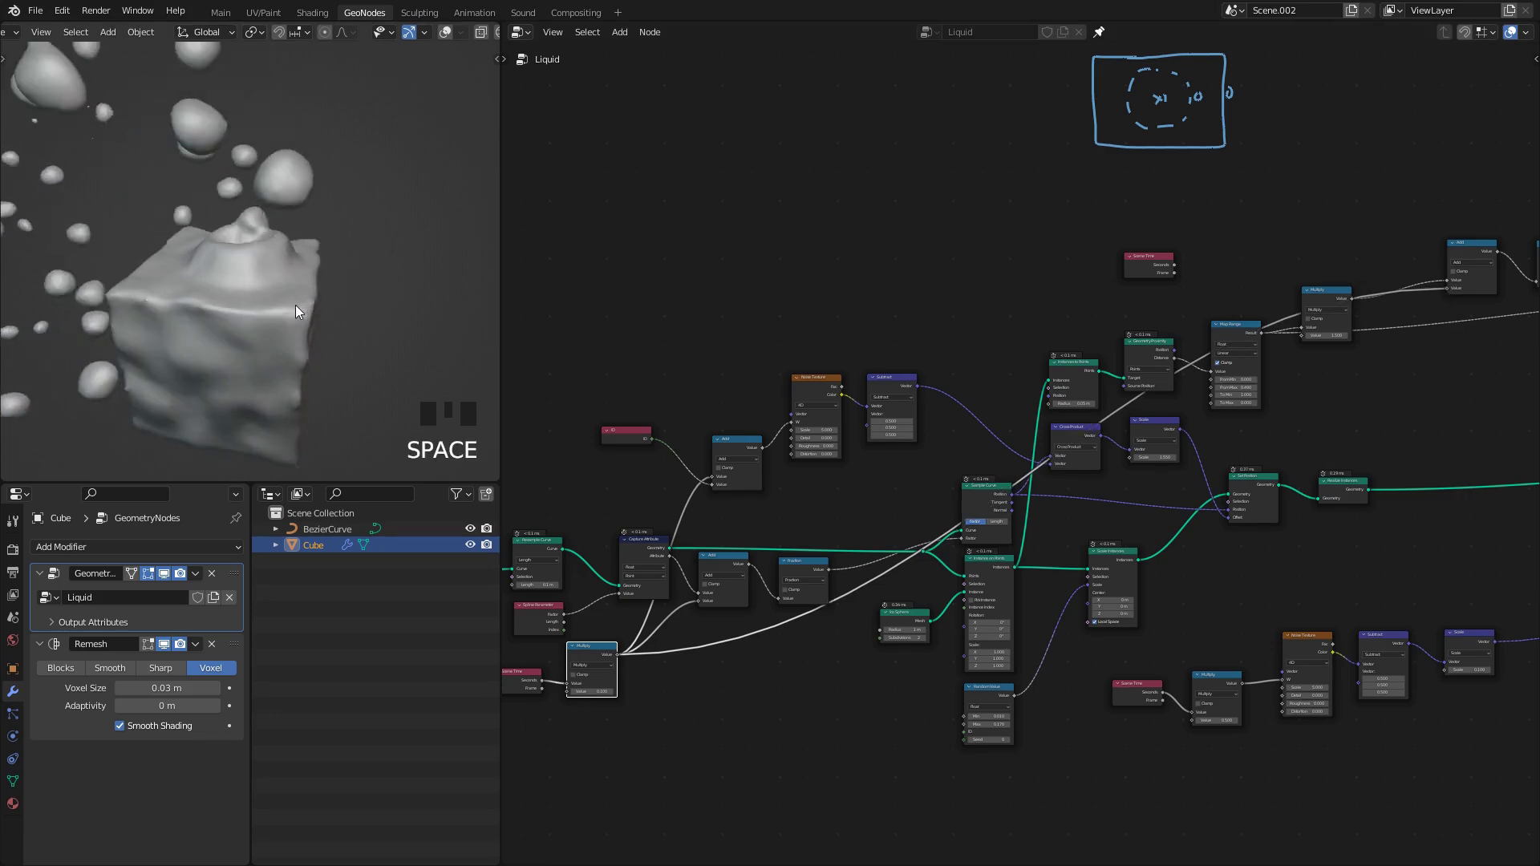
middle_click(255, 309)
scroll("up", 3)
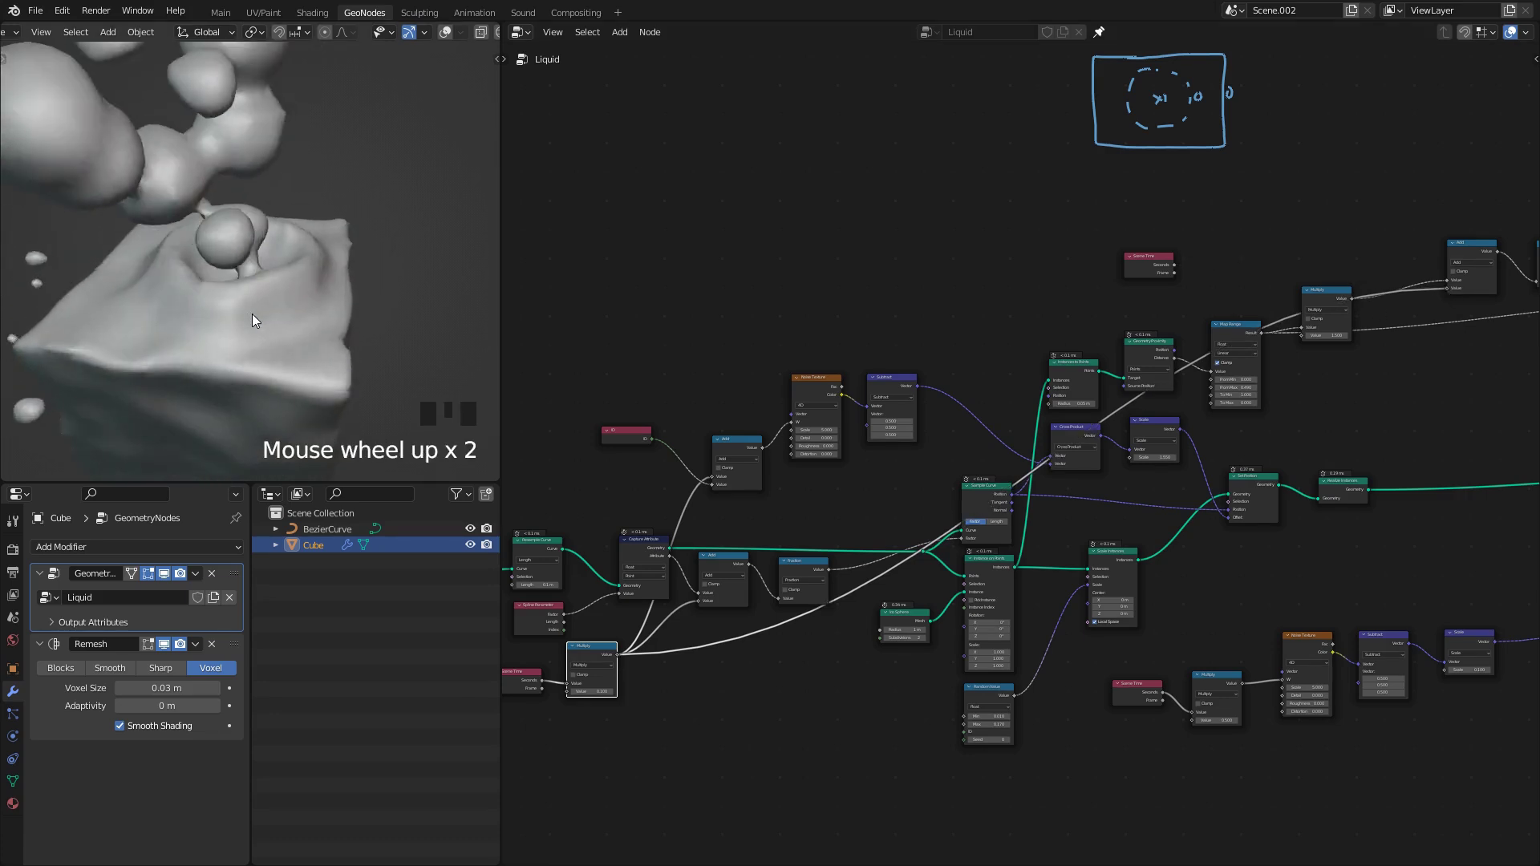
key("space")
key("ctrl+z")
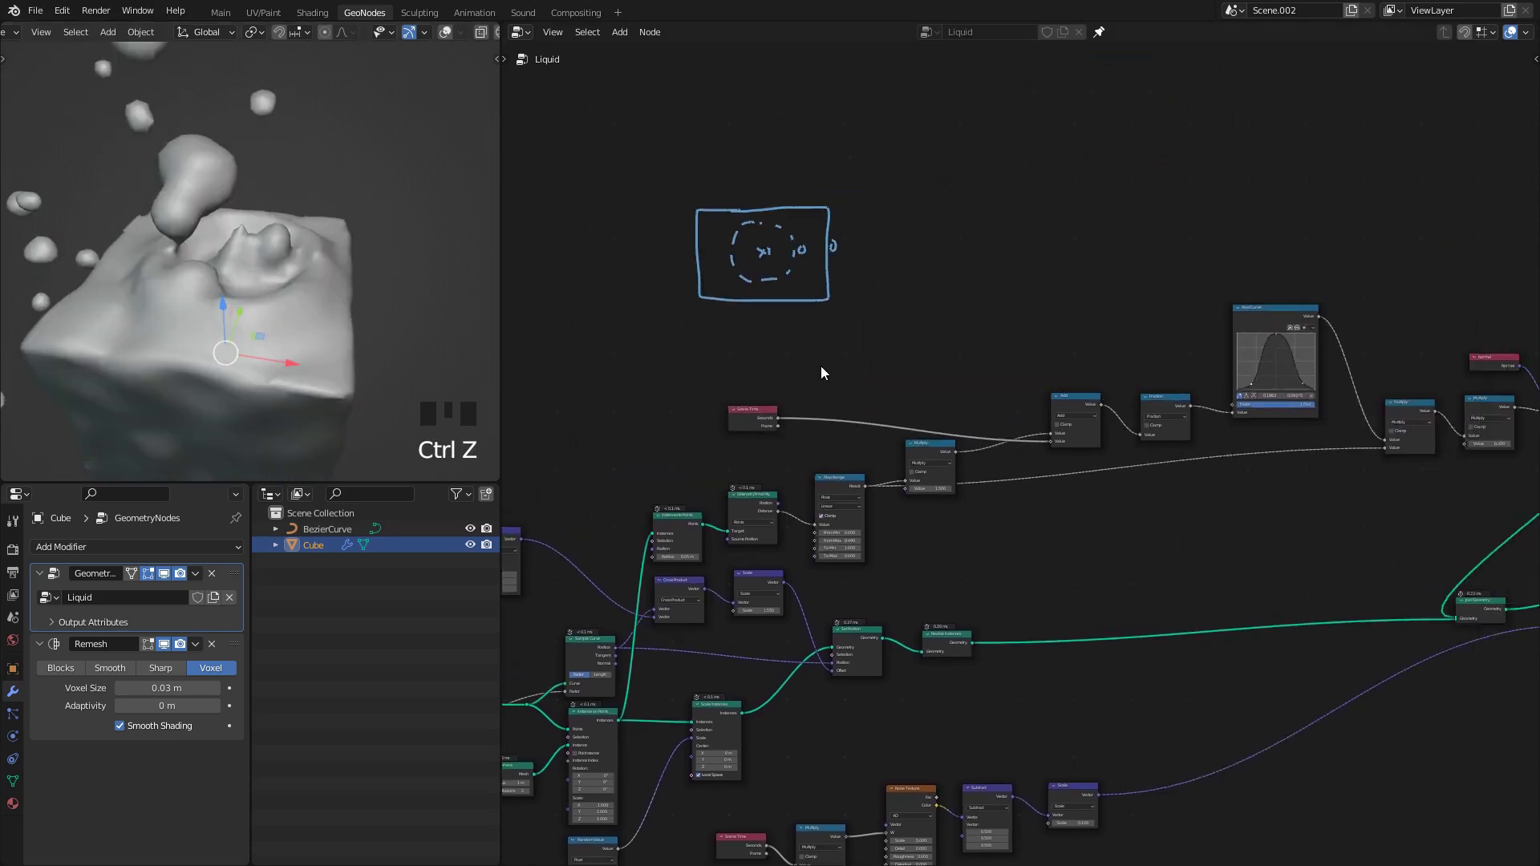
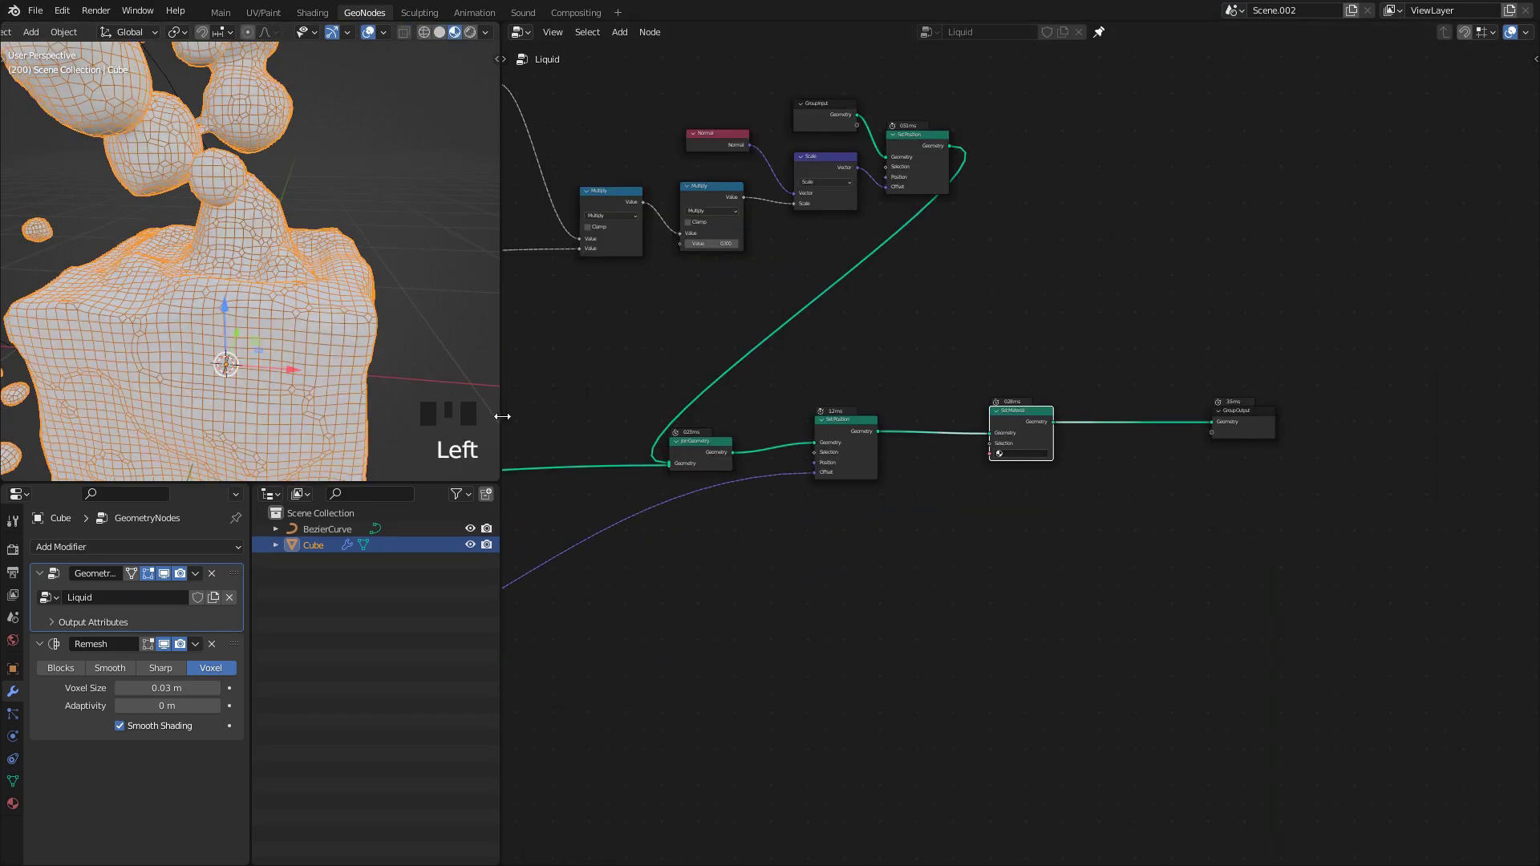
Step: Check the Eevee render settings and the cube's Wa'a material with its shader nodes
left_click_drag(112, 616, 91, 708)
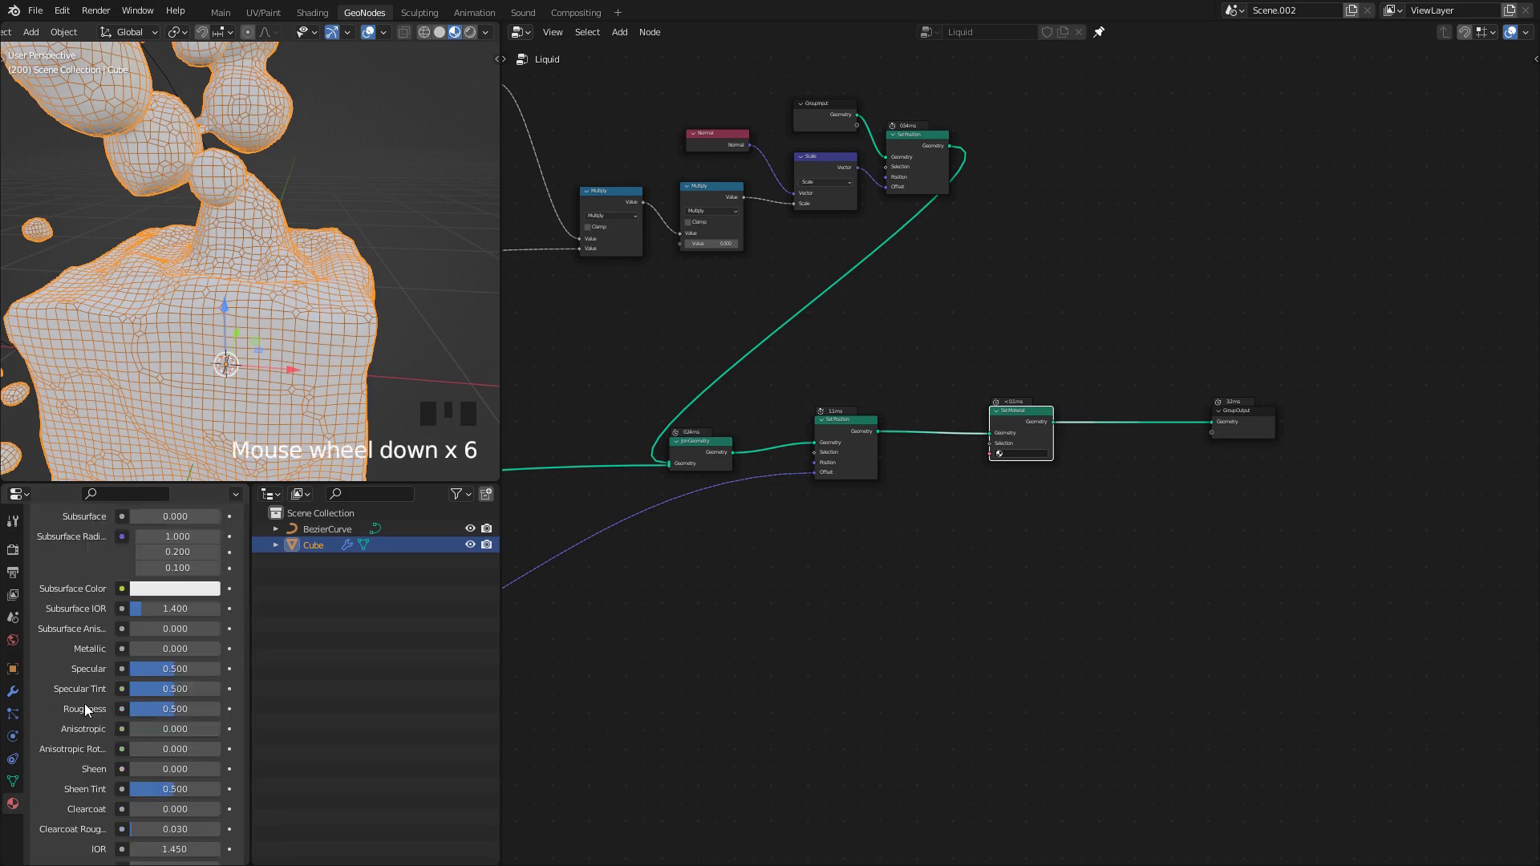
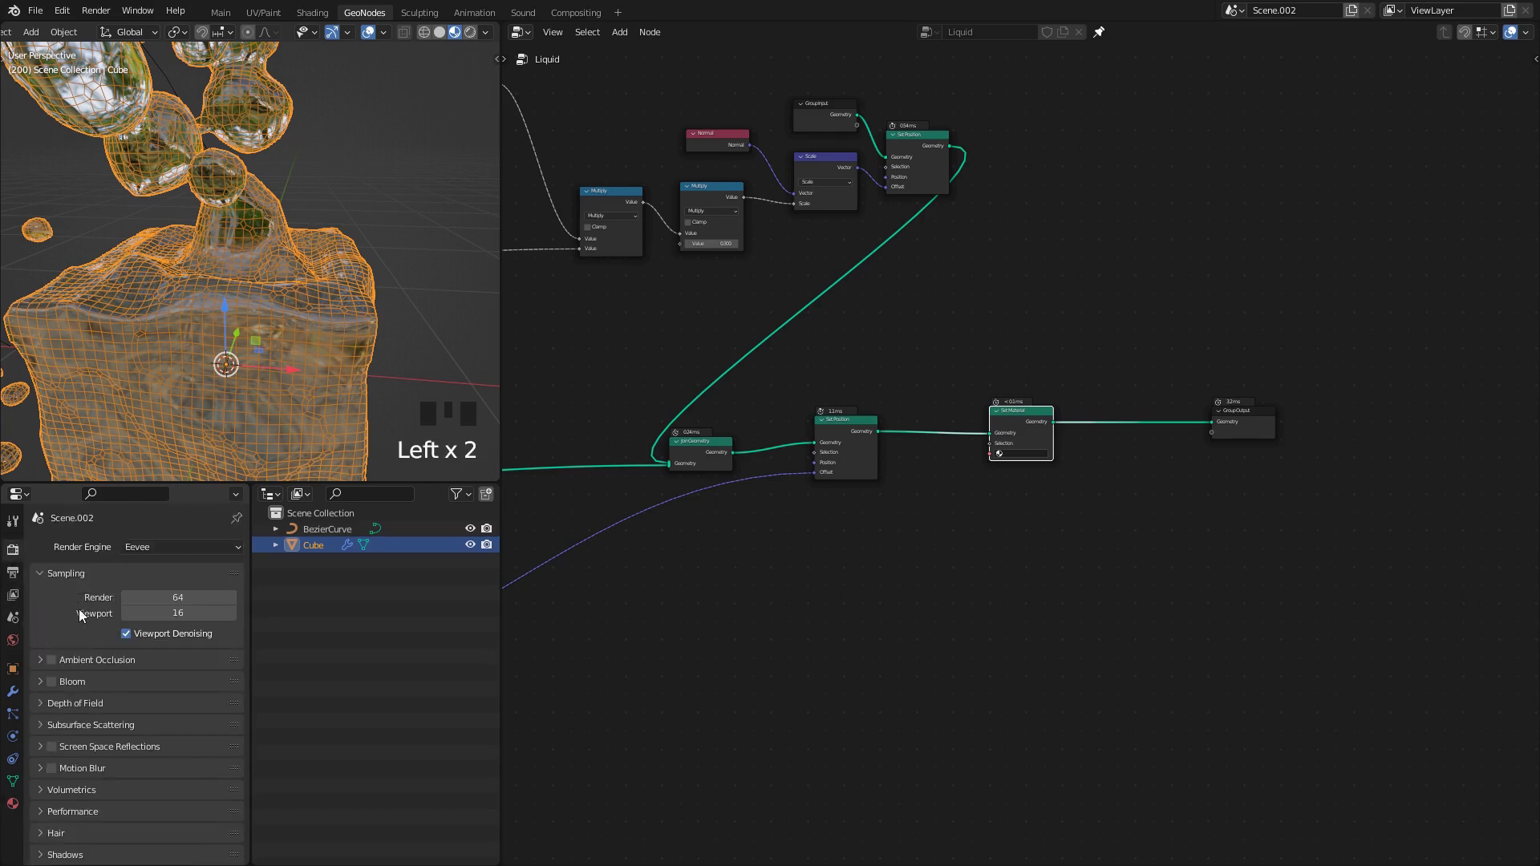
scroll("up", 3)
left_click(128, 638)
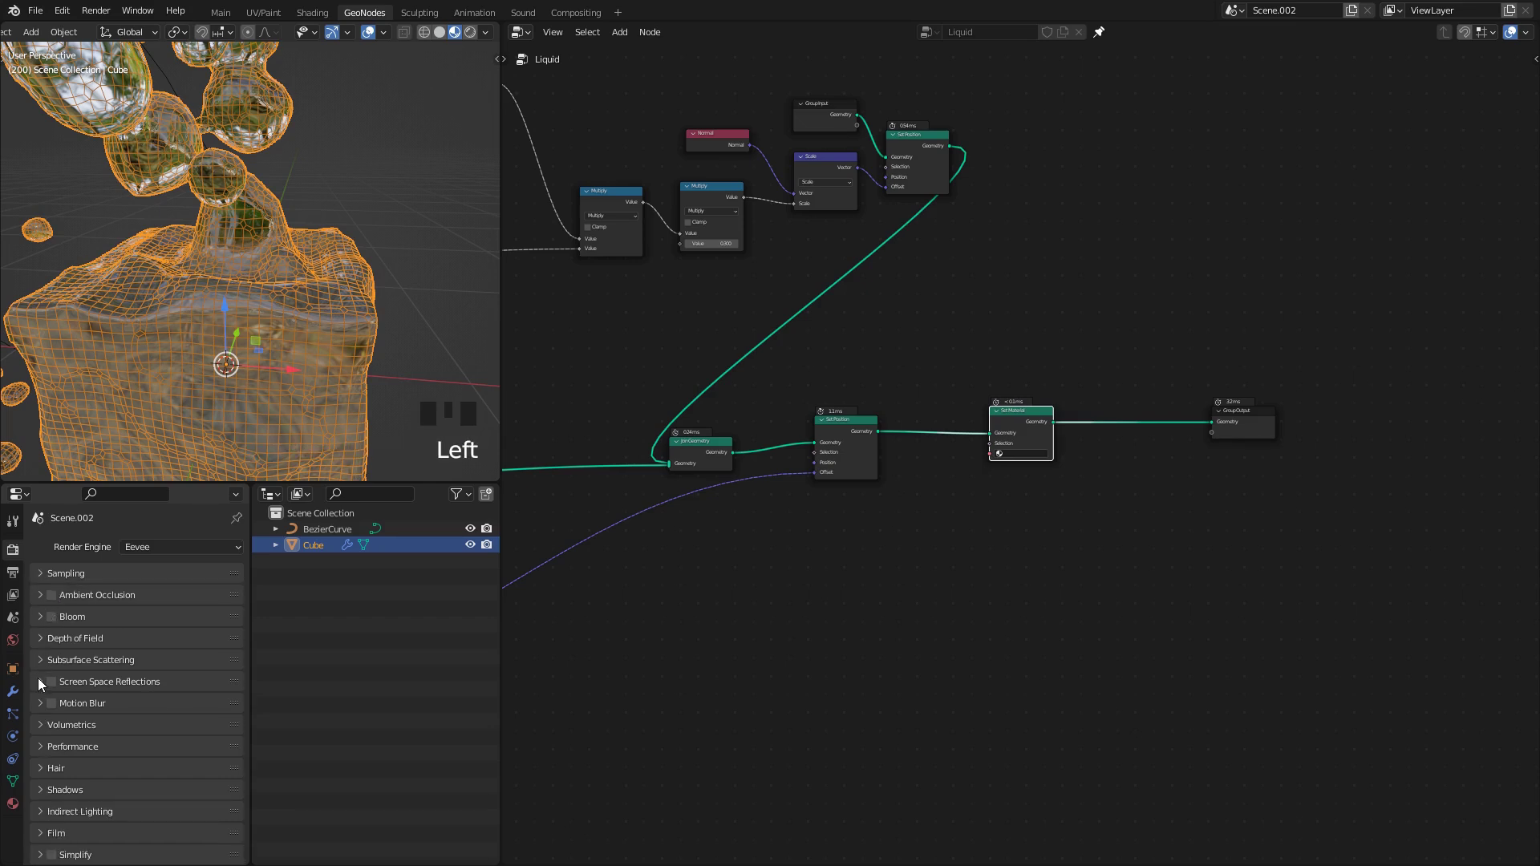
left_click(62, 690)
left_click(138, 714)
scroll("down", 3)
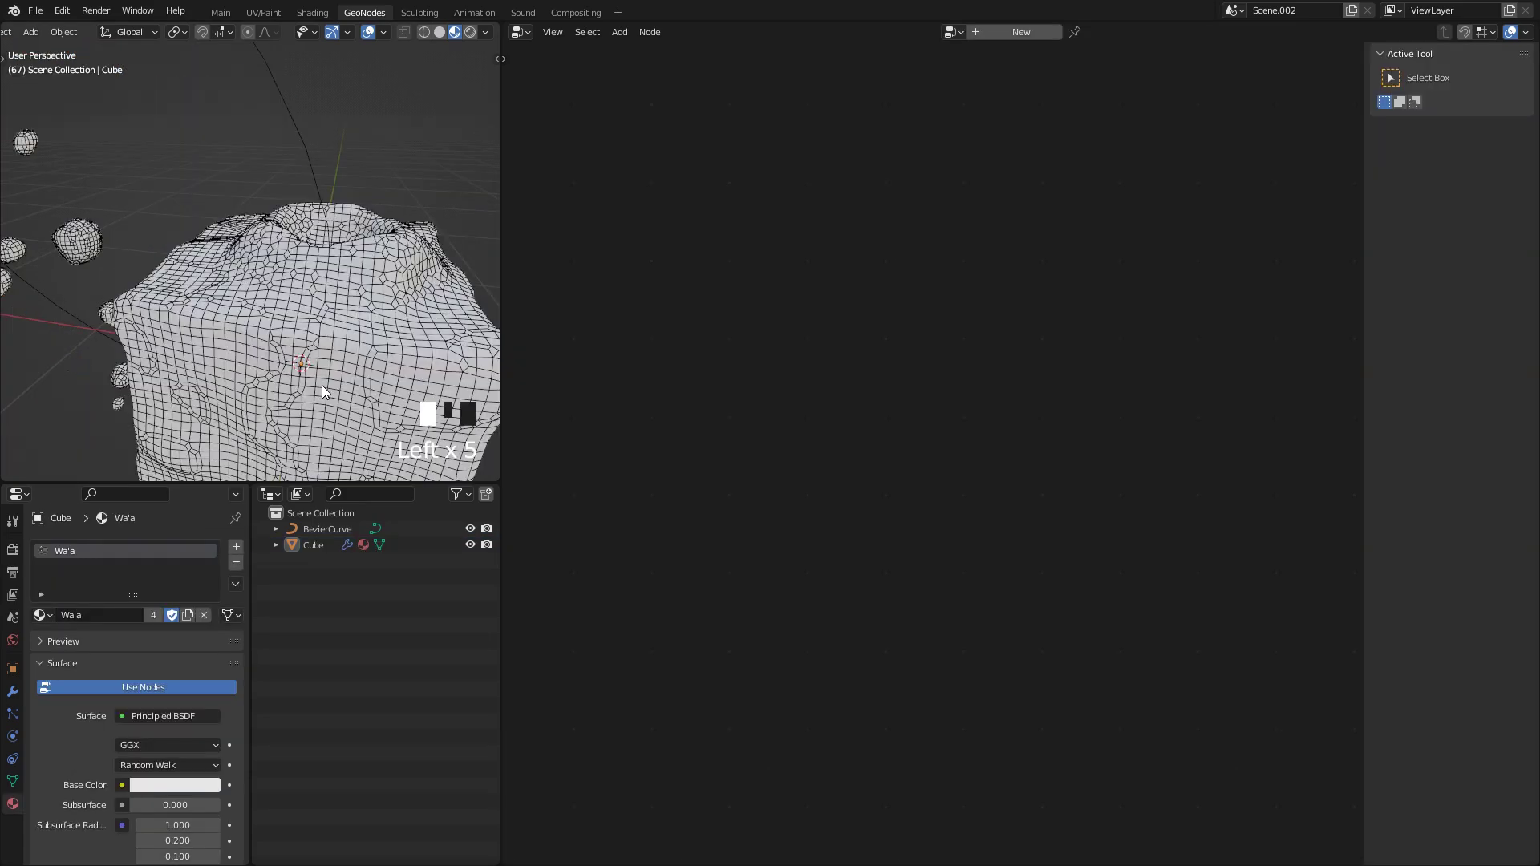
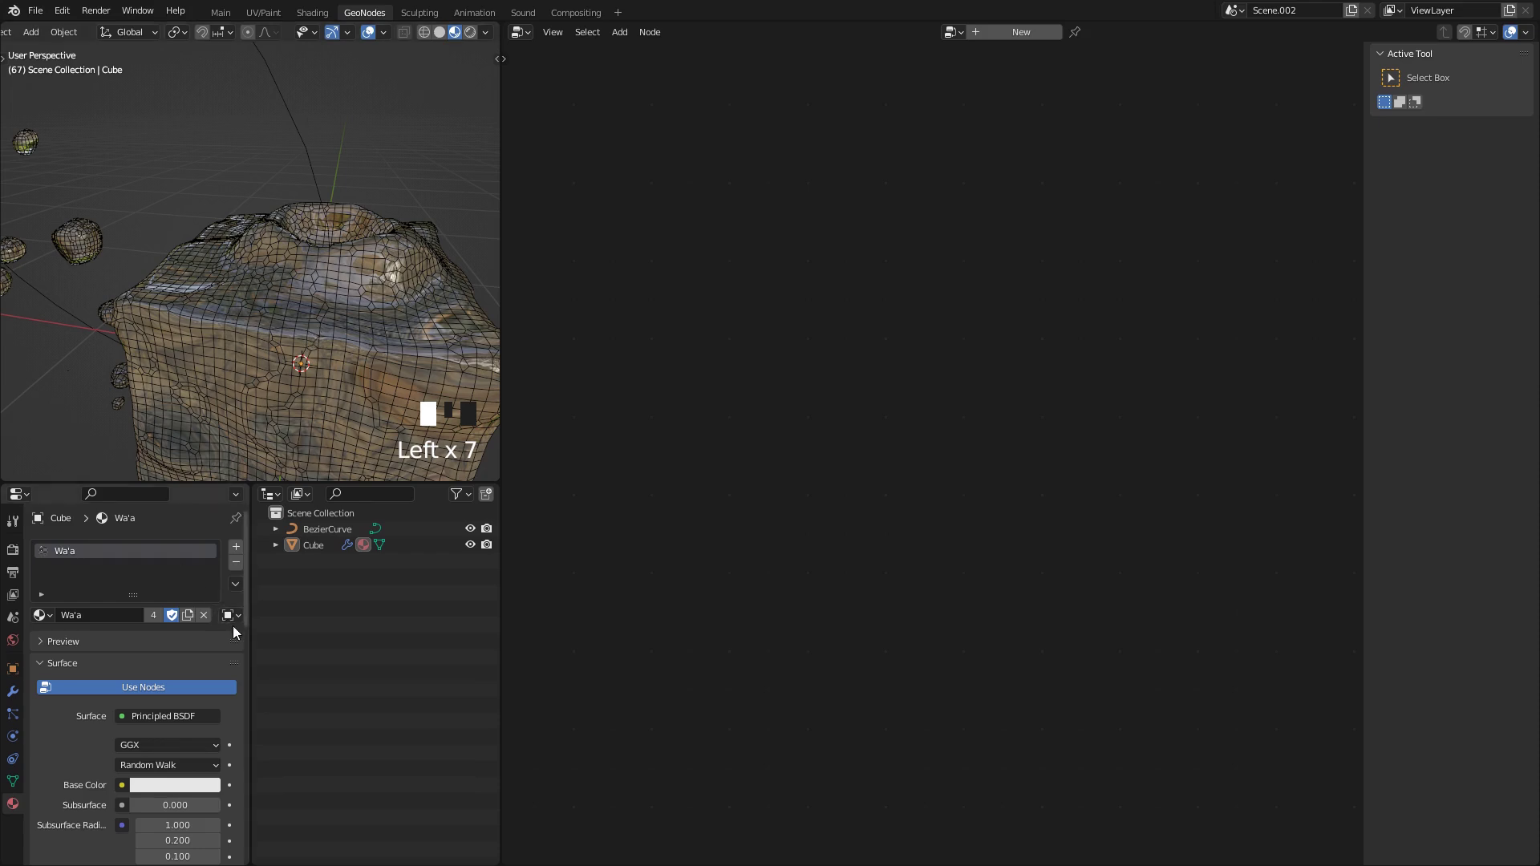
Step: Orbit the glassy liquid in Material Preview, then return to the geometry node setup to play the droplets
middle_click(290, 335)
scroll("down", 3)
middle_click(265, 310)
scroll("up", 3)
left_click_drag(197, 354, 184, 320)
scroll("down", 3)
scroll("down", 3)
left_click(232, 215)
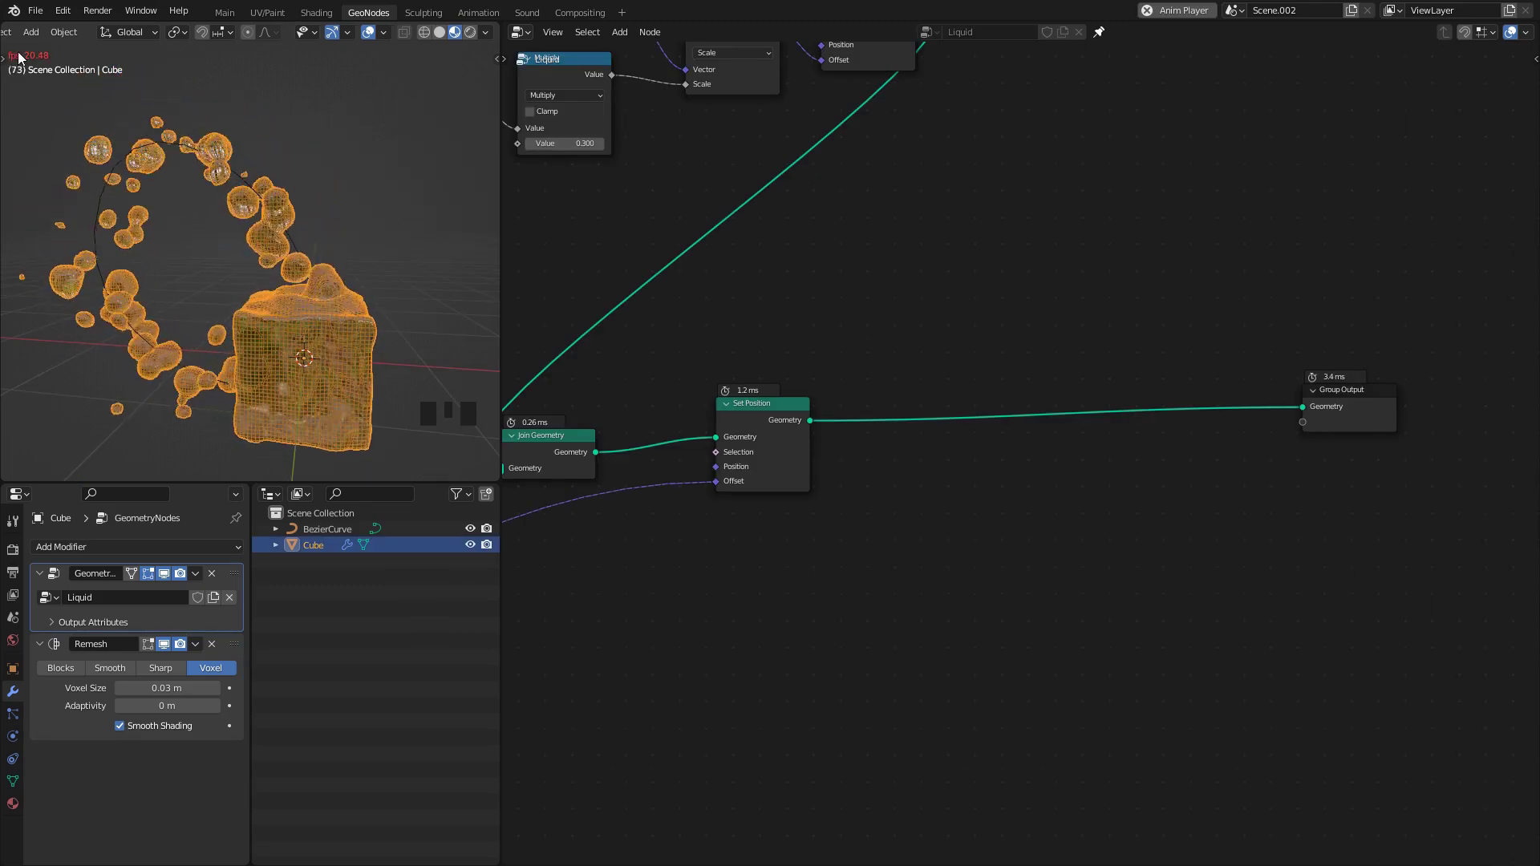
key("space")
left_click_drag(235, 330, 171, 649)
left_click(171, 649)
key("space")
middle_click(241, 311)
key("=")
key("=")
key("space")
left_click(170, 649)
left_click(241, 650)
key("shift+d")
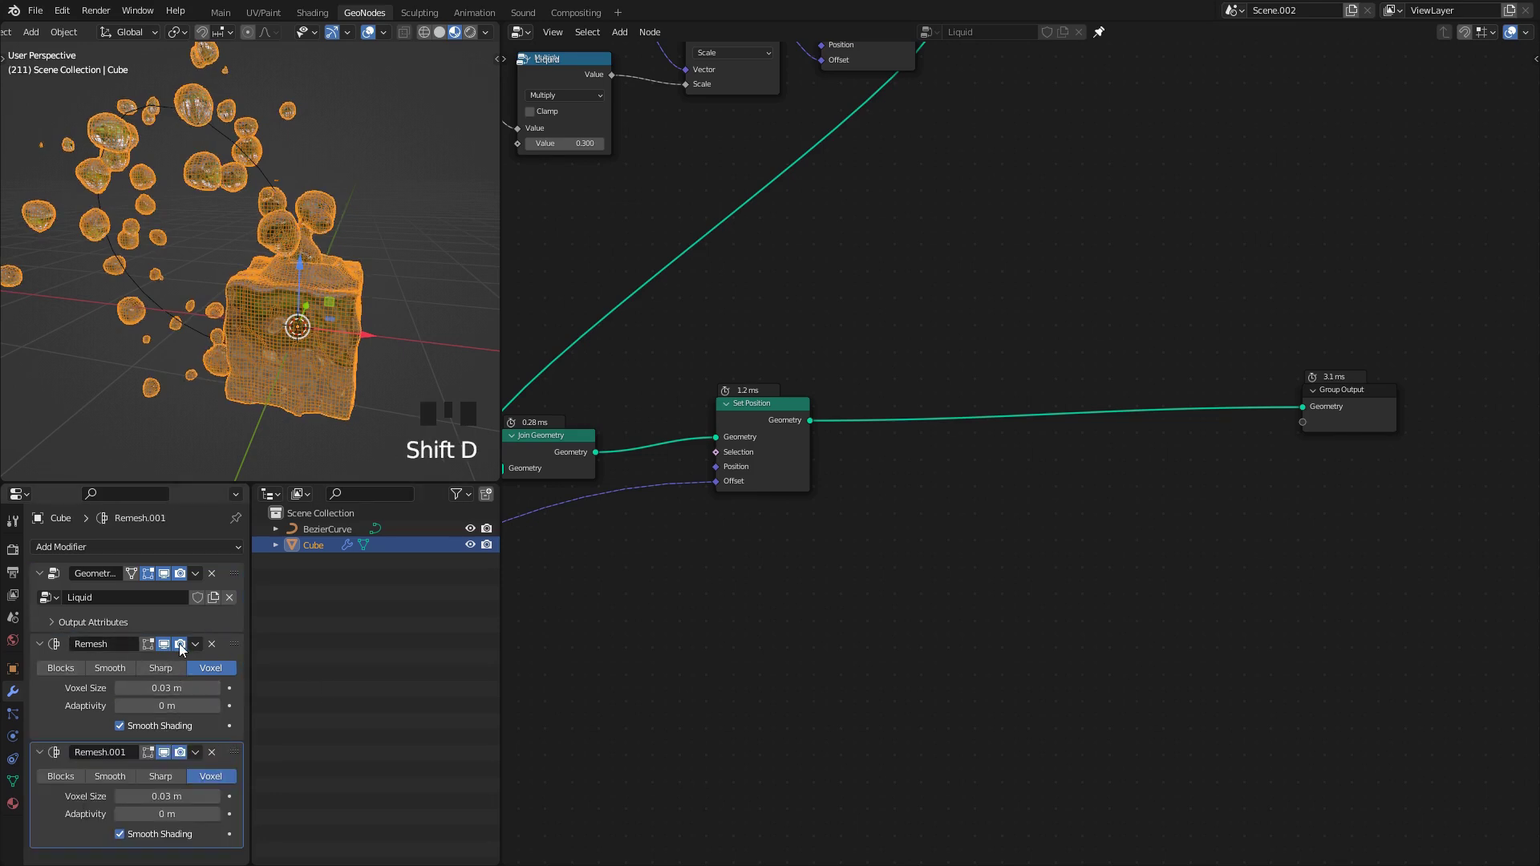
left_click(184, 649)
left_click(167, 760)
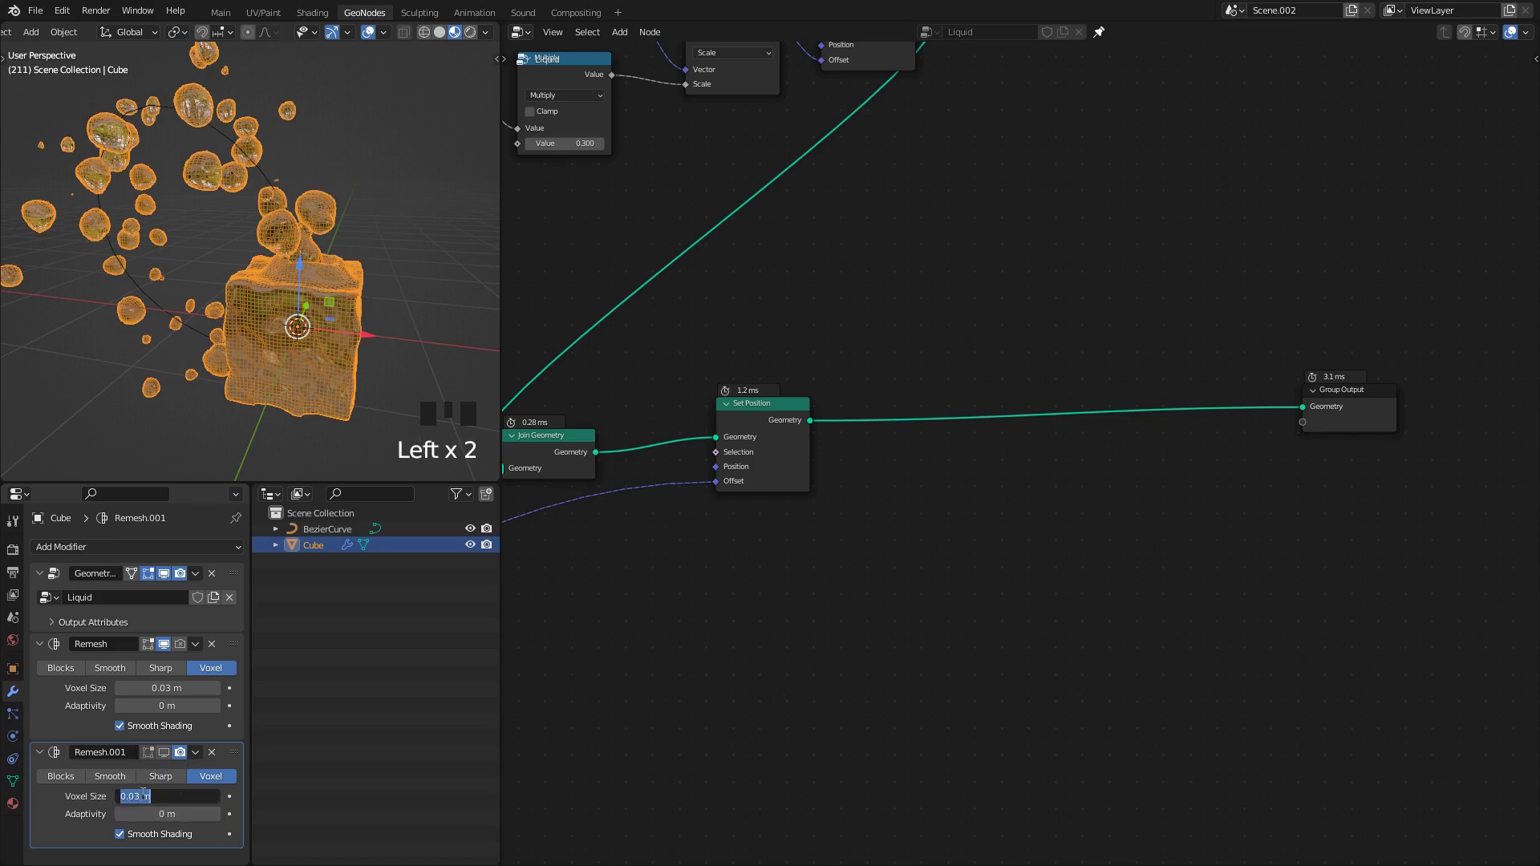
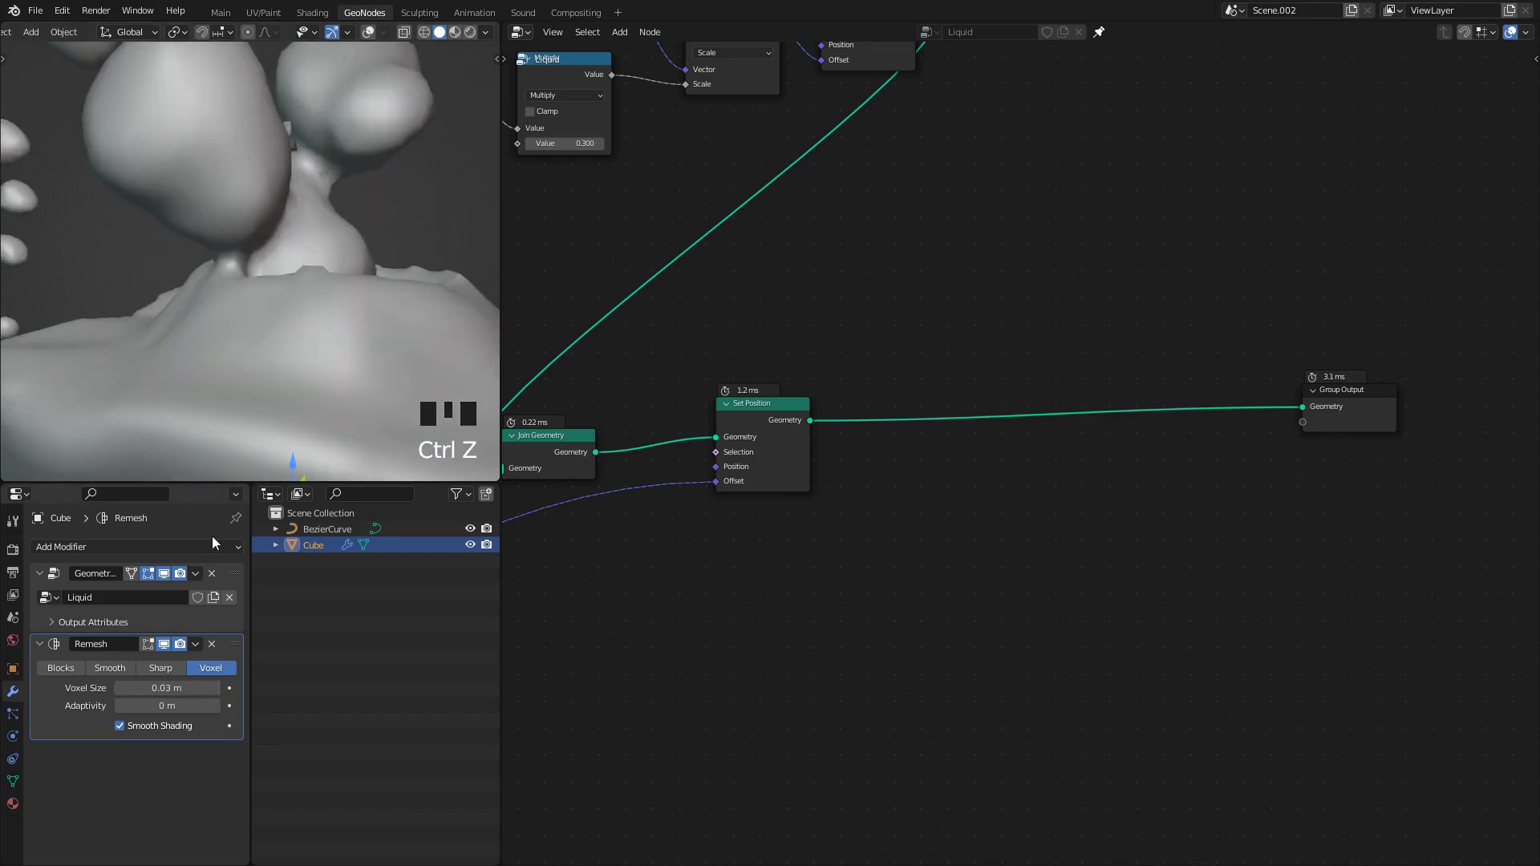
Step: Add a Random Value node (0 to 0.1) and wire it into the scene-time Multiply factor
scroll("down", 3)
middle_click(239, 270)
scroll("down", 3)
middle_click(301, 267)
left_click(1037, 473)
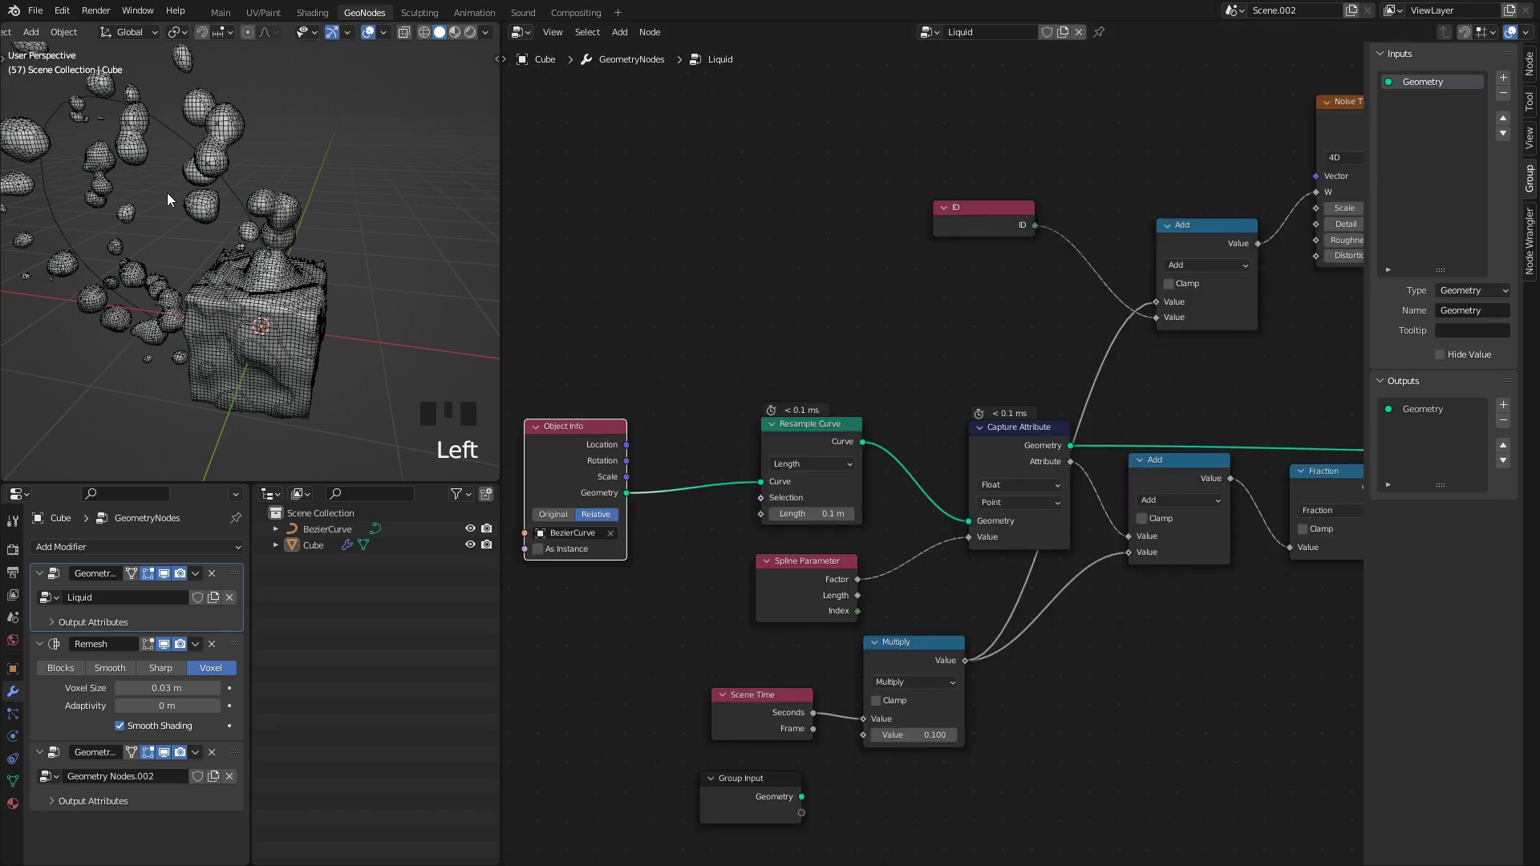
left_click_drag(201, 210, 192, 253)
key("space")
key("space")
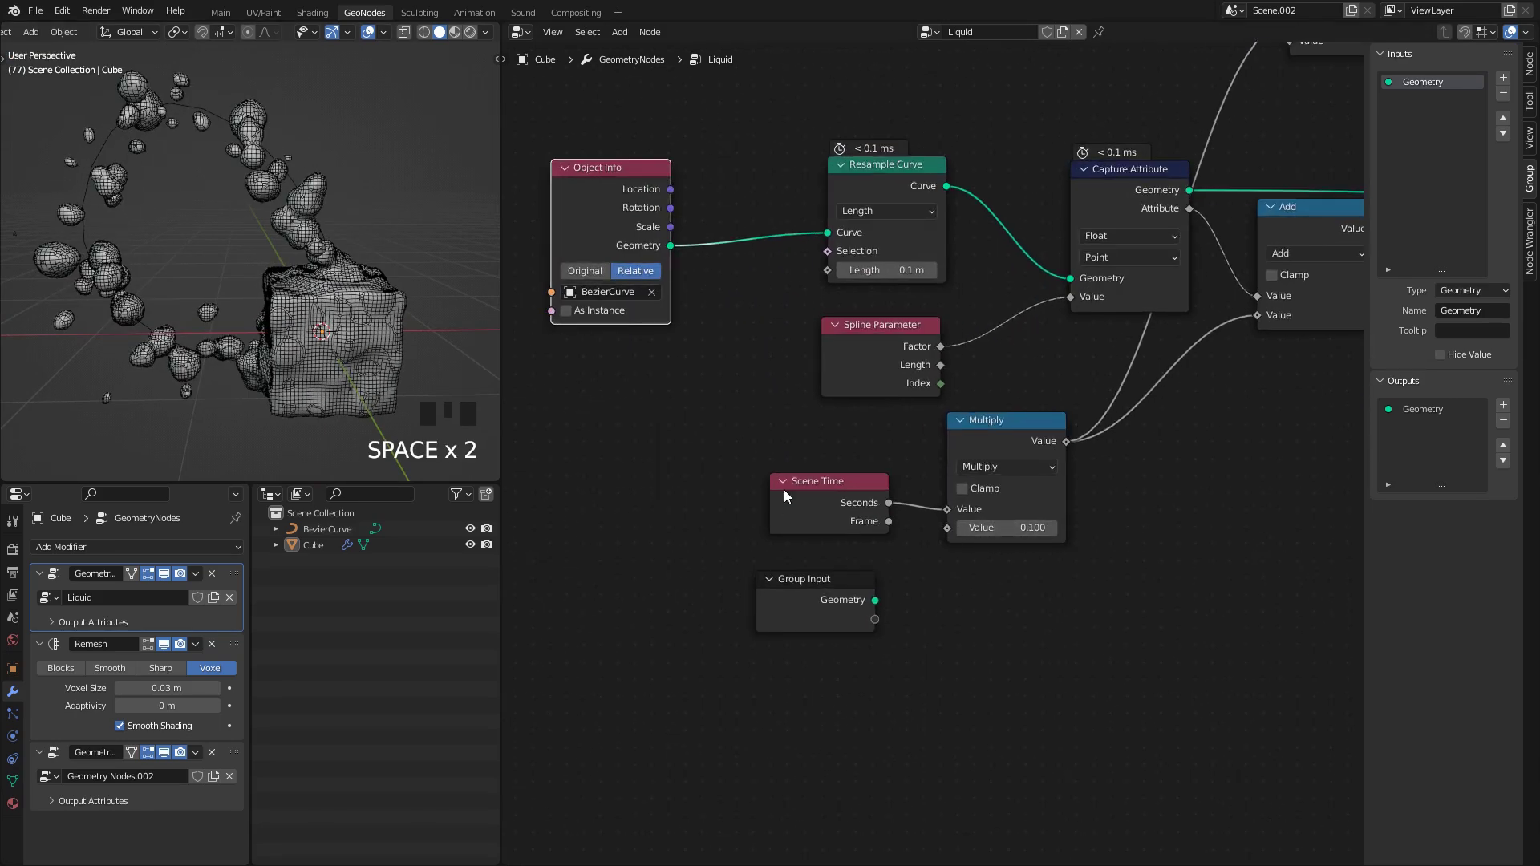
key("x")
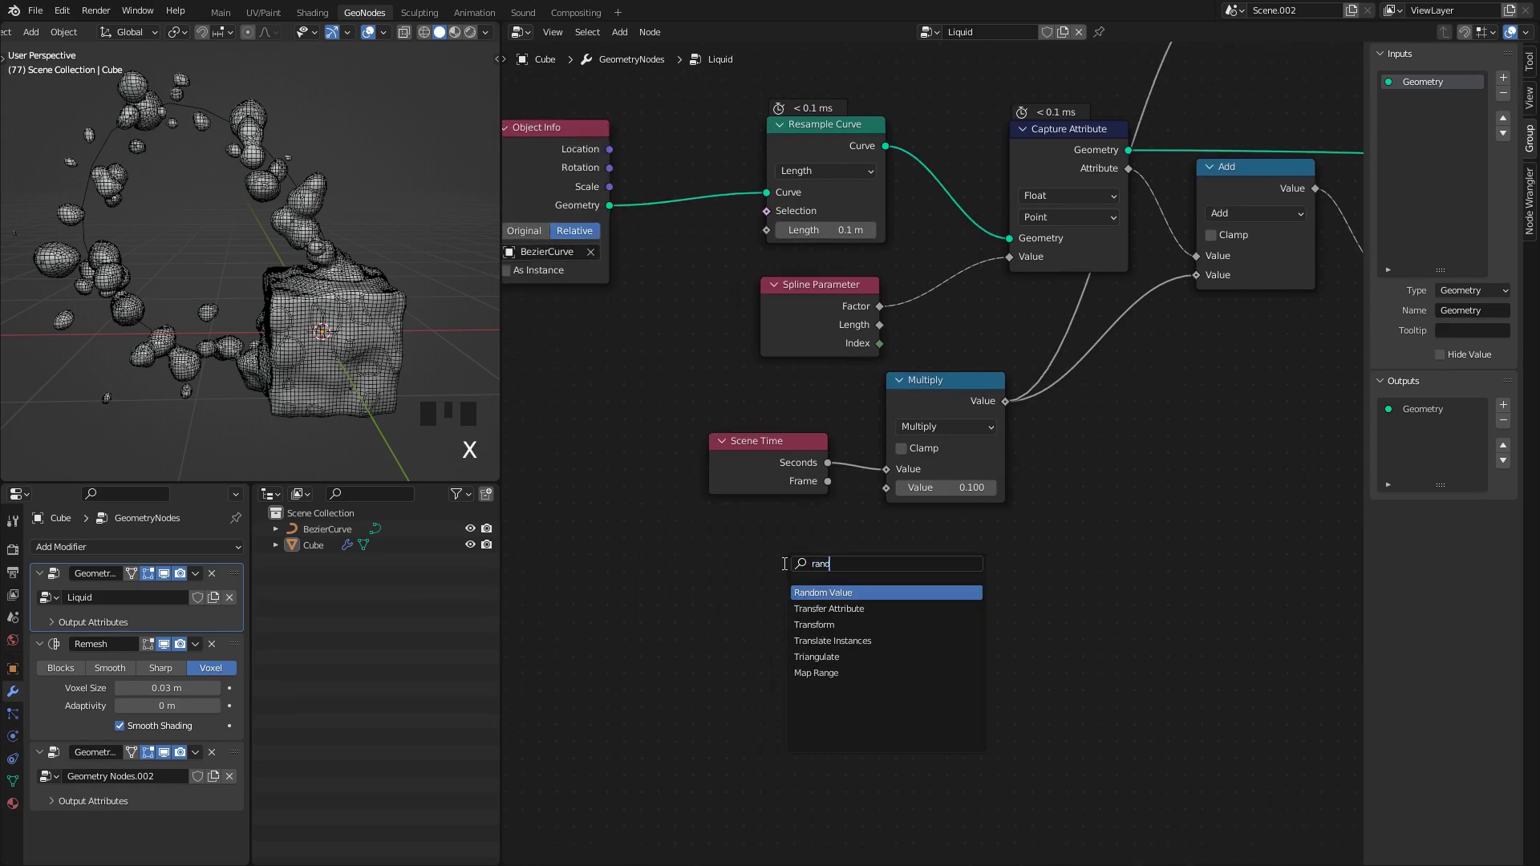
key("shift+a")
left_click_drag(877, 513, 252, 348)
Step: Play the animation and orbit the viewport to check the randomized droplet ring motion
key("space")
scroll("up", 3)
middle_click(304, 276)
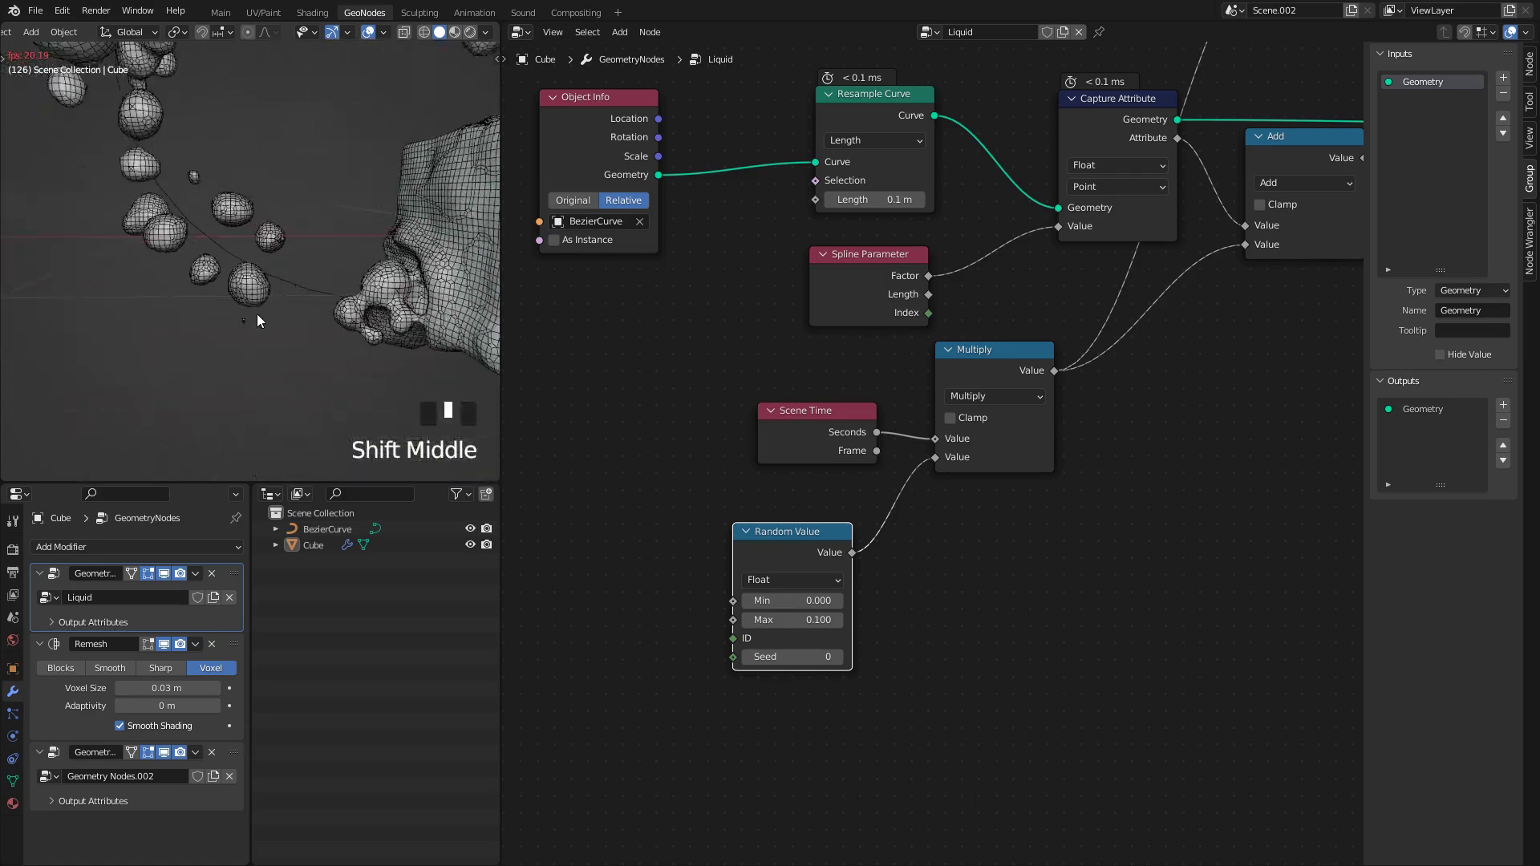
scroll("down", 3)
middle_click(225, 235)
scroll("up", 3)
middle_click(334, 201)
scroll("up", 3)
scroll("down", 3)
left_click_drag(279, 268, 237, 265)
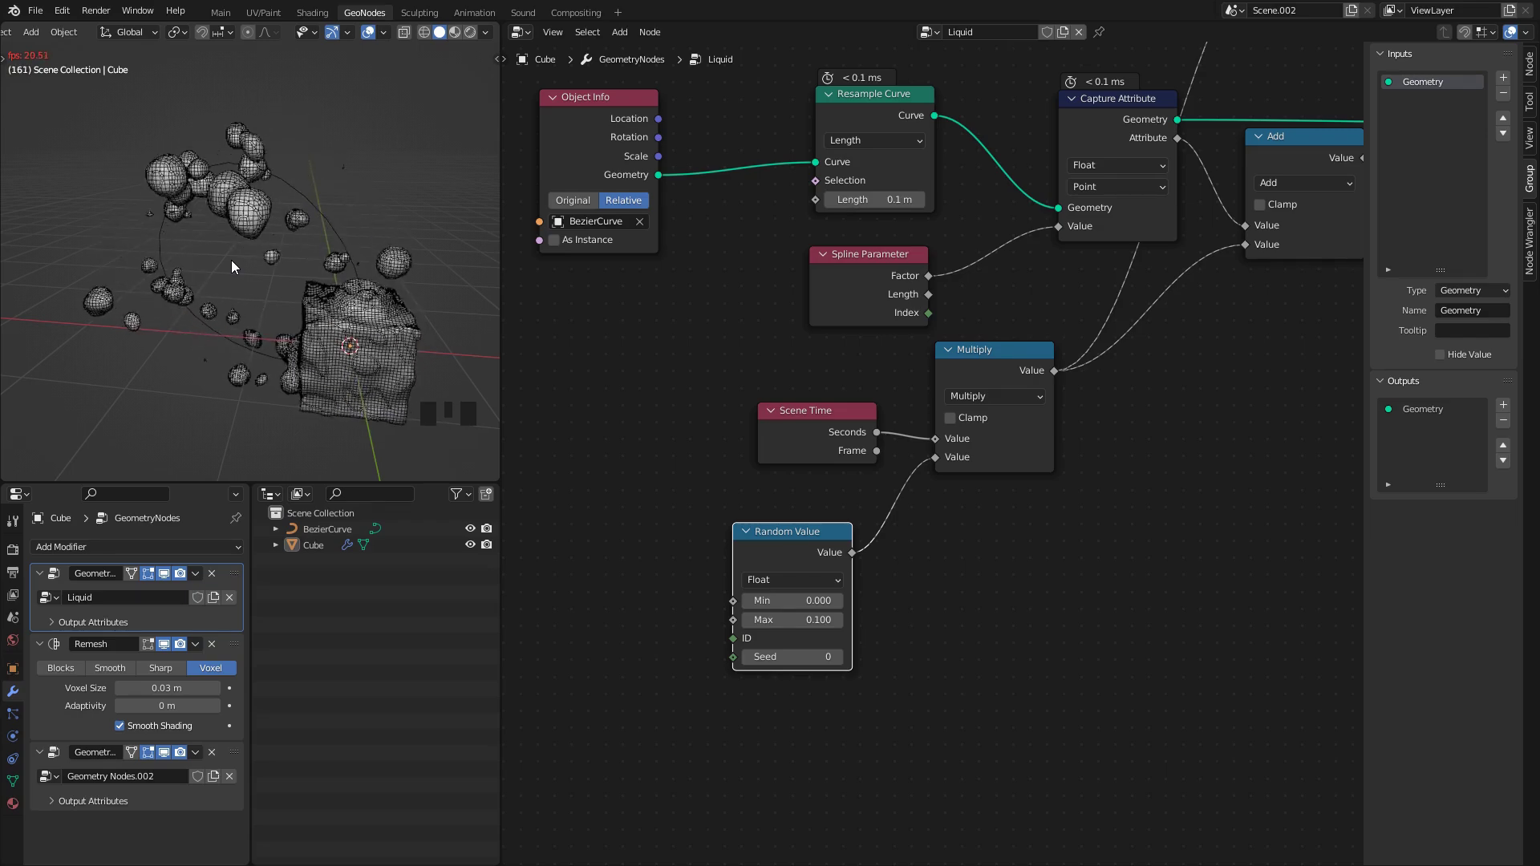
left_click_drag(256, 244, 827, 481)
scroll("up", 3)
scroll("up", 3)
key("shift+d")
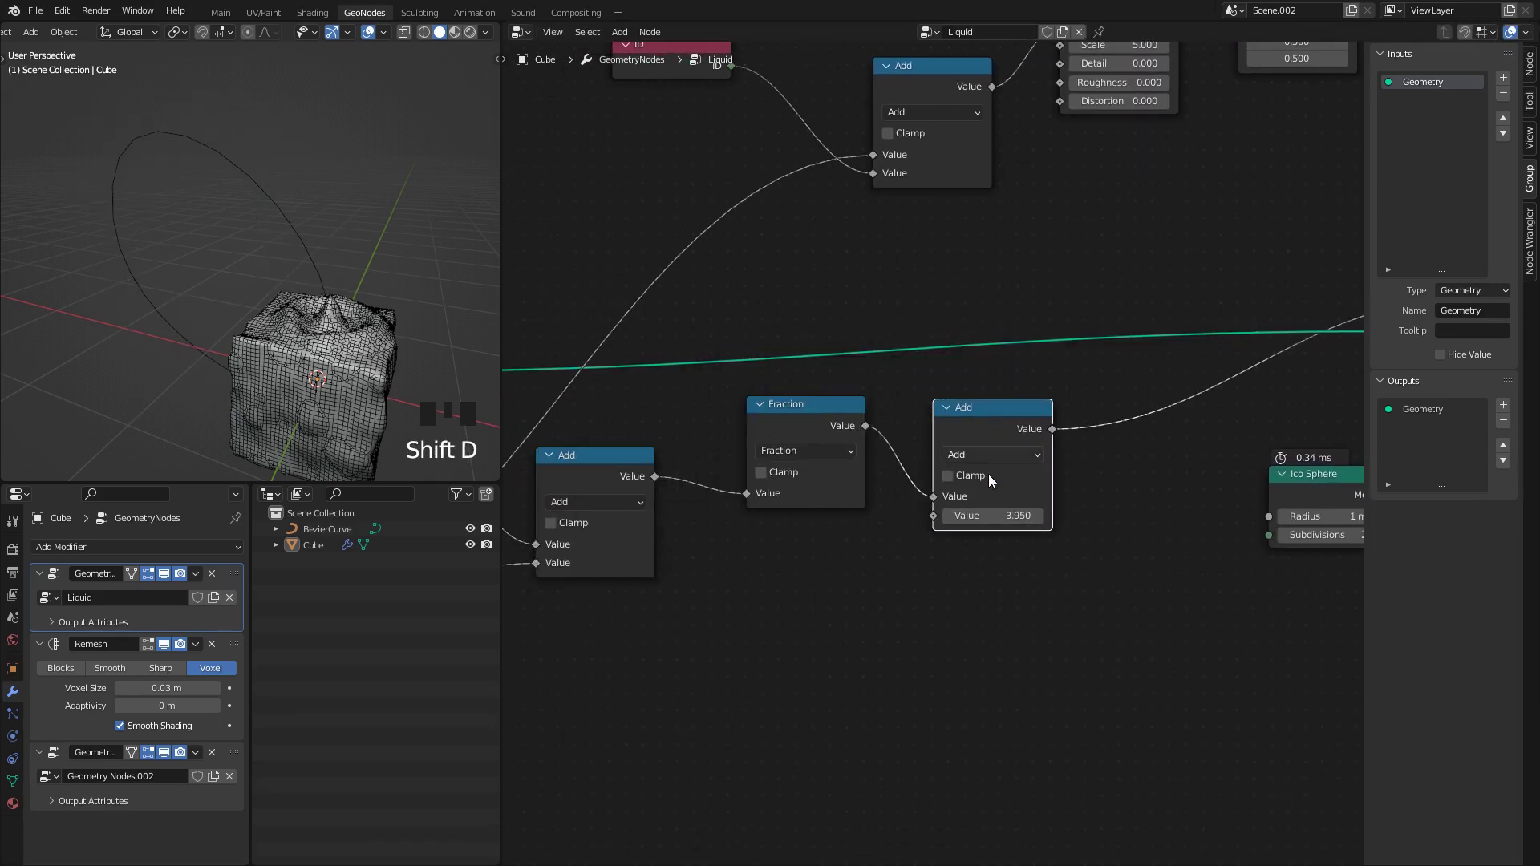
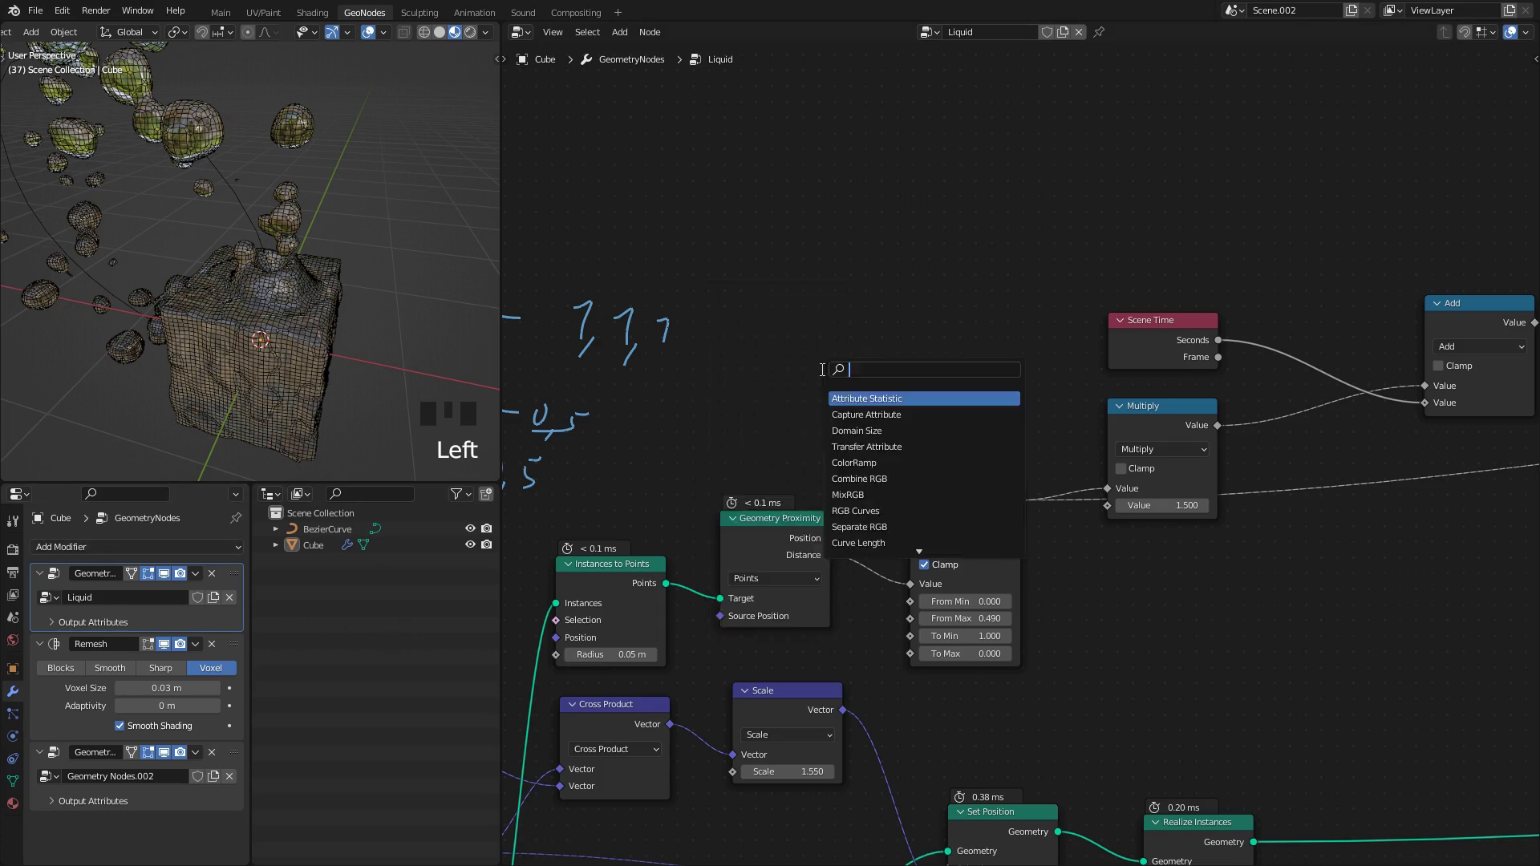
Step: Wire a new Group Input named Timescale into Multiply and set it to 0.430 on the modifier
key("shift+a")
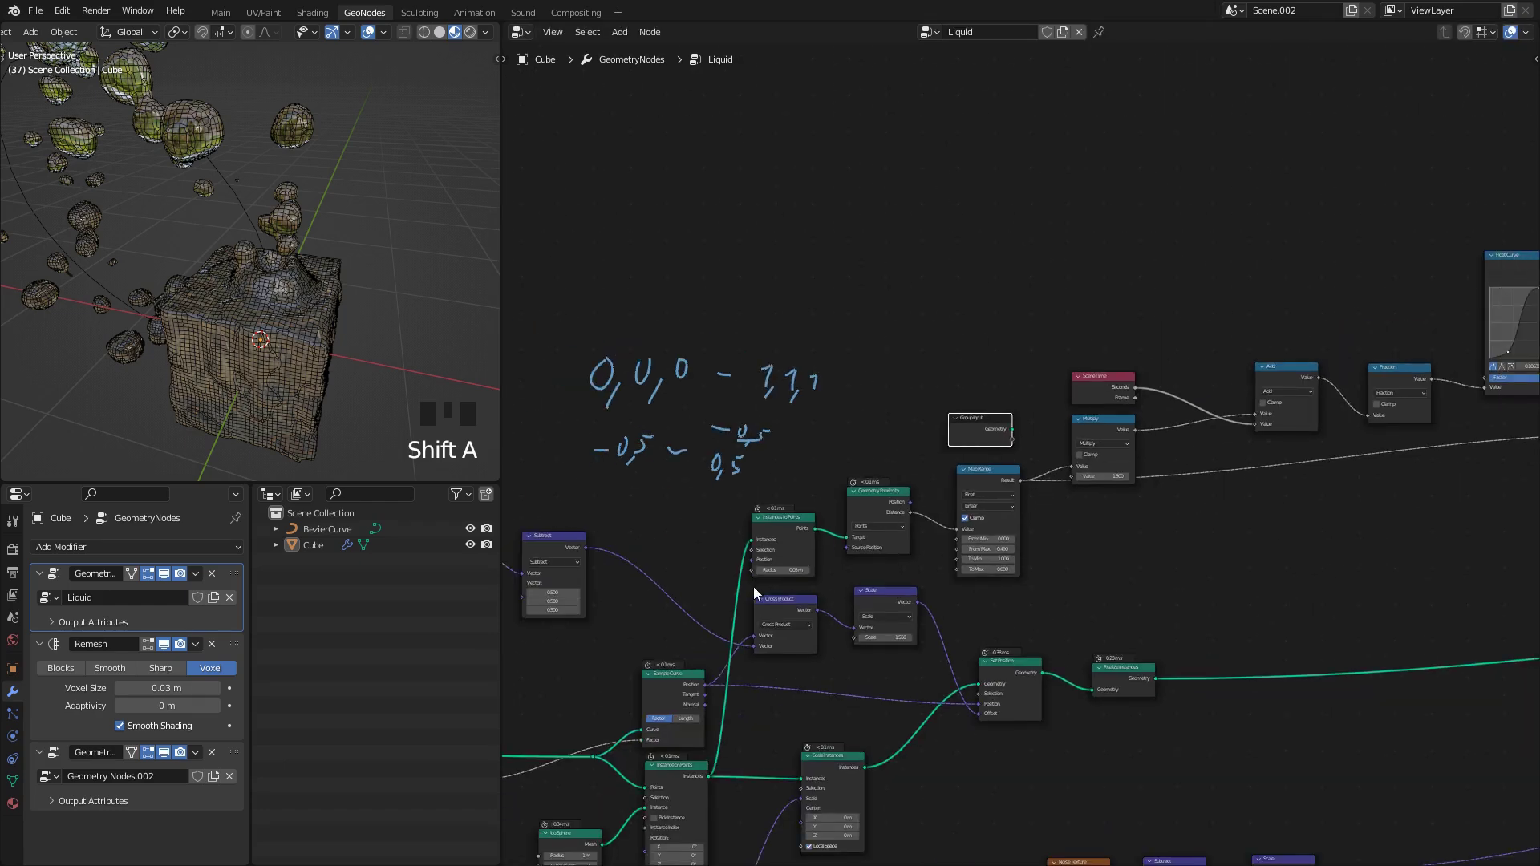
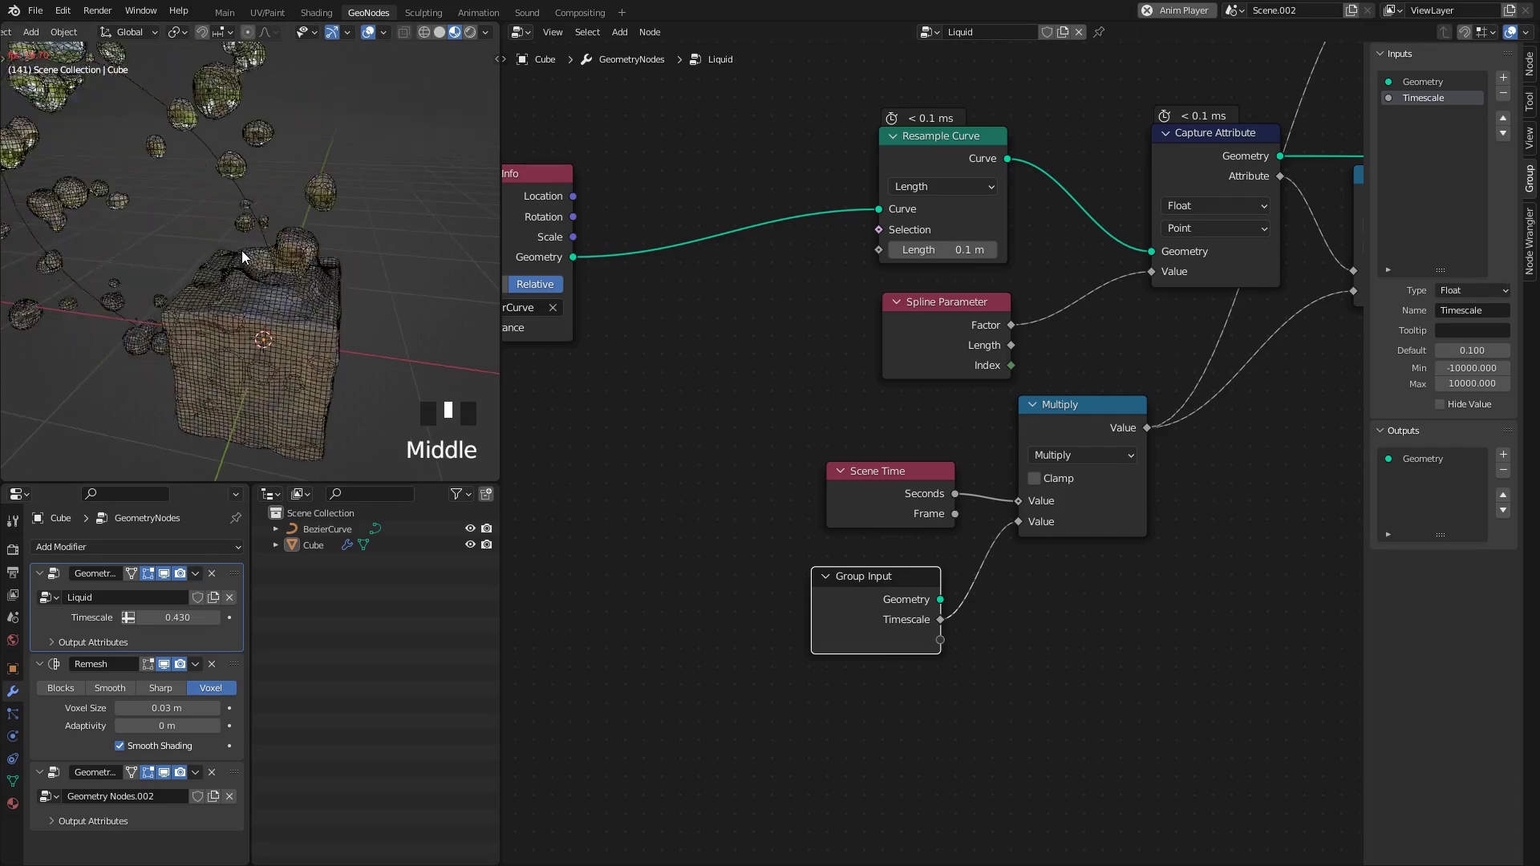
scroll("down", 3)
scroll("up", 3)
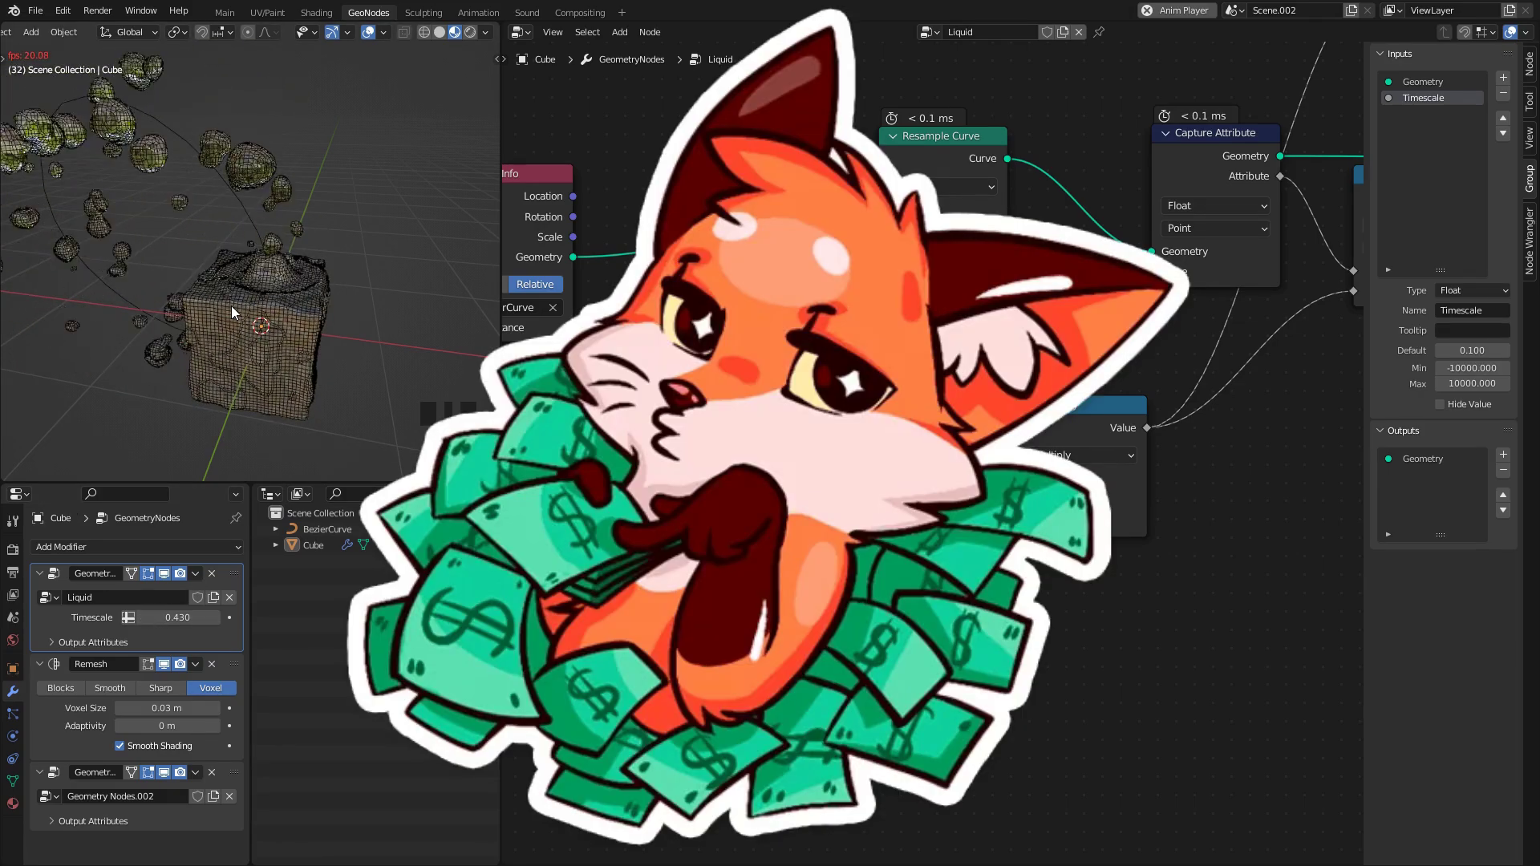
key("space")
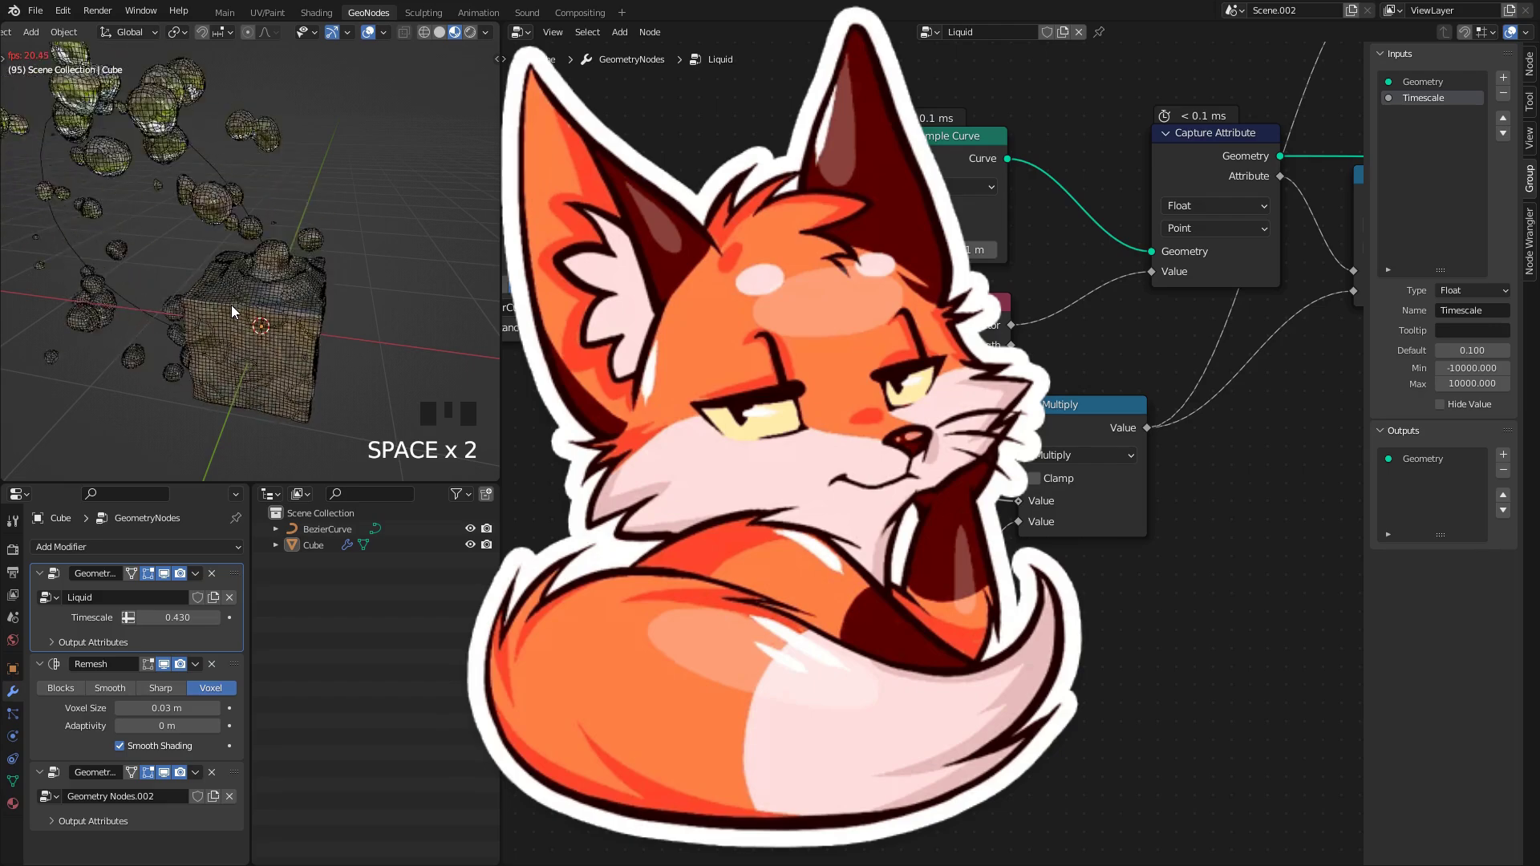